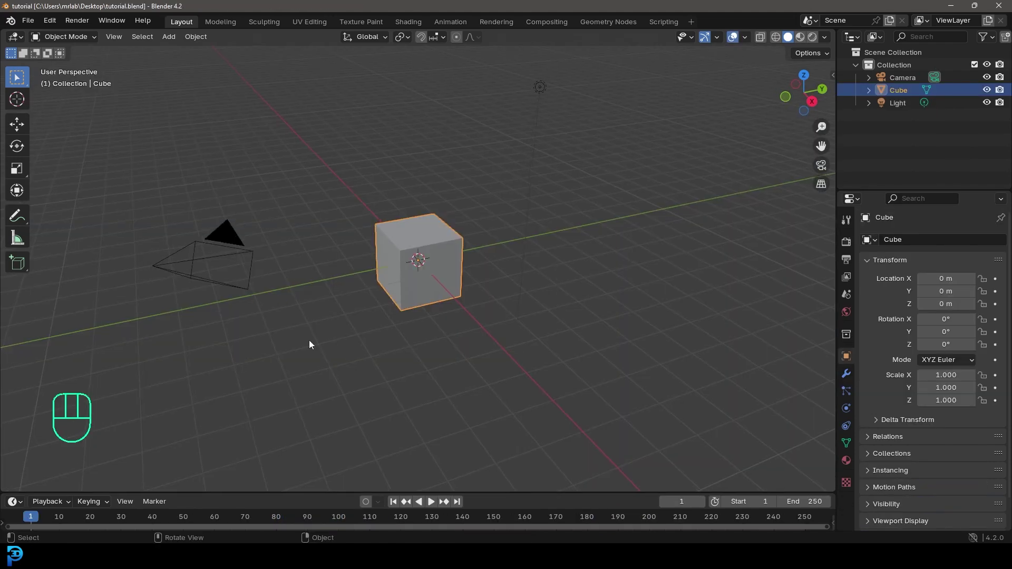
Delete the default cube, camera and light, then add a plane to the empty scene
left_click(142, 381)
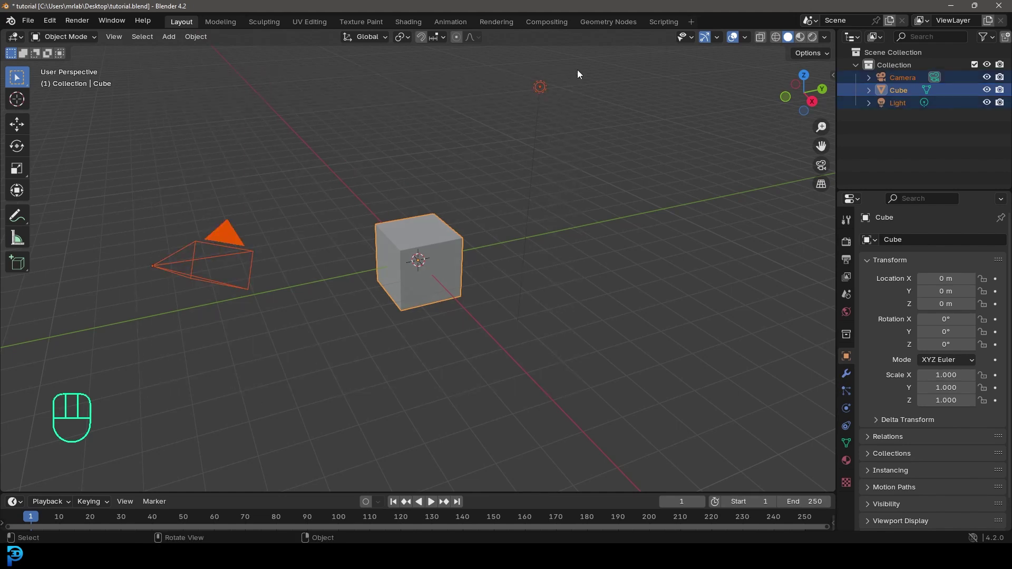
key("Delete")
middle_click(460, 234)
key("shift+a")
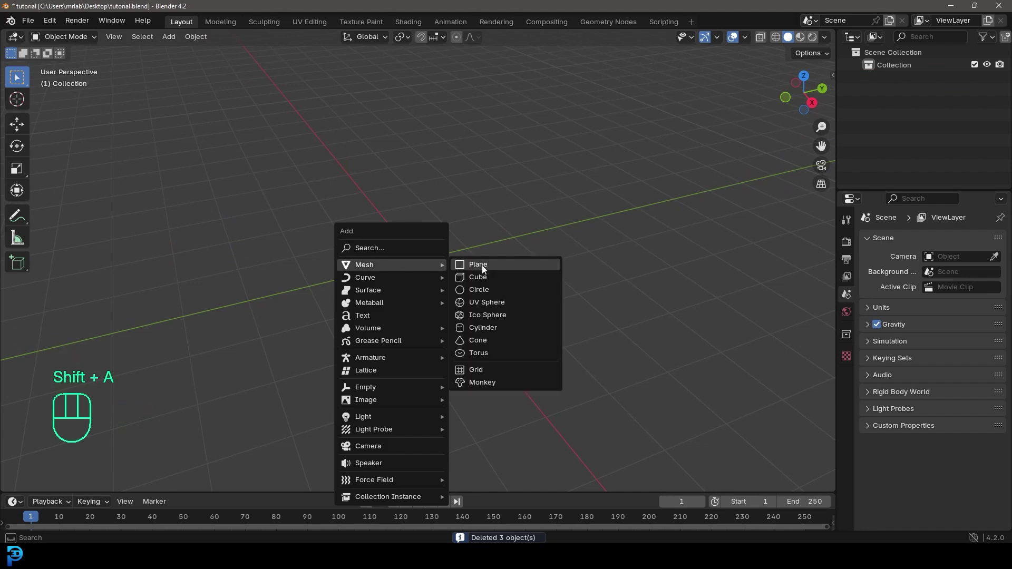
left_click_drag(420, 299, 427, 318)
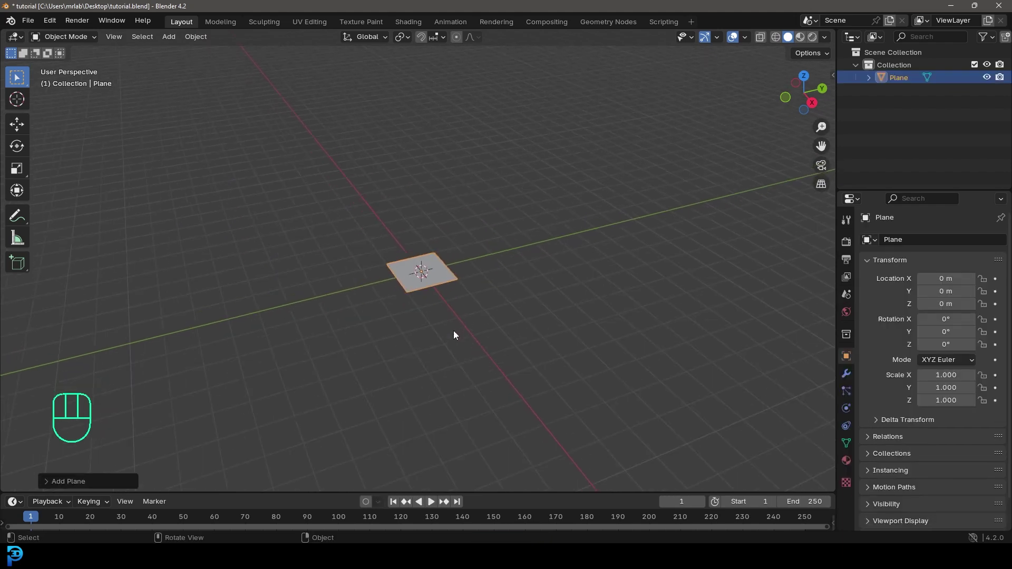
Scale the plane to double size and apply its scale so it reads 1.000
key("s")
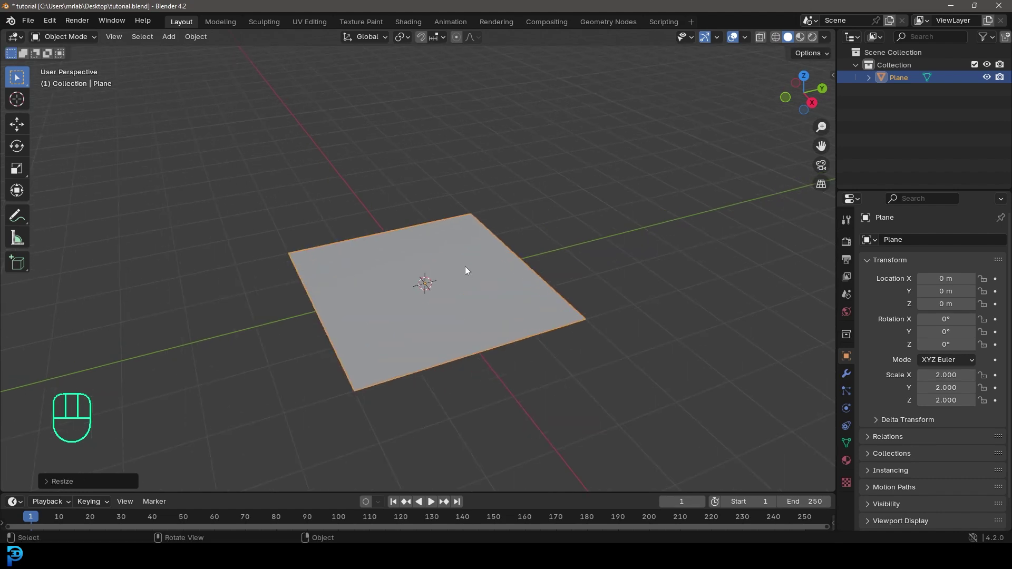
key("ctrl+a")
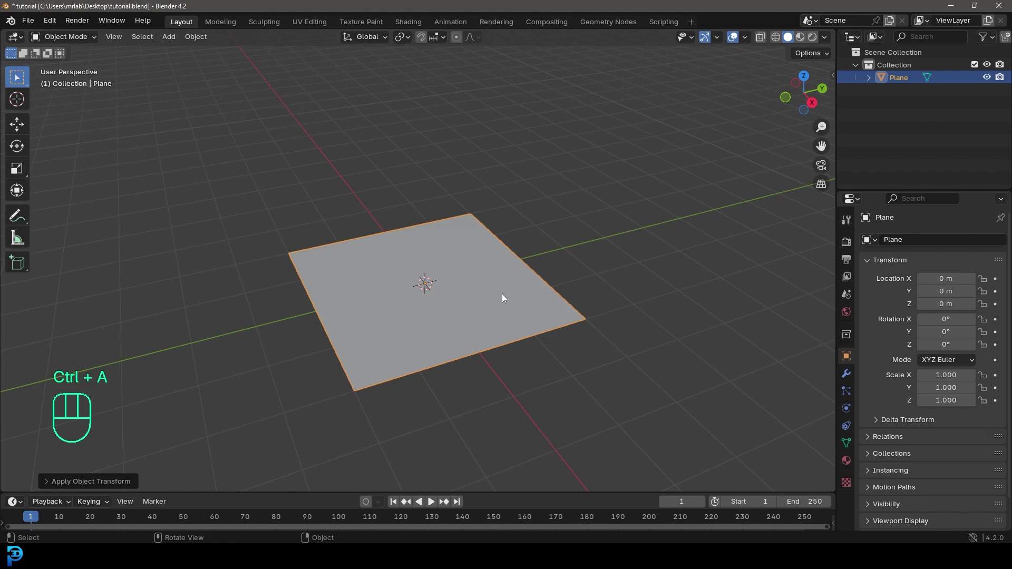
middle_click(499, 298)
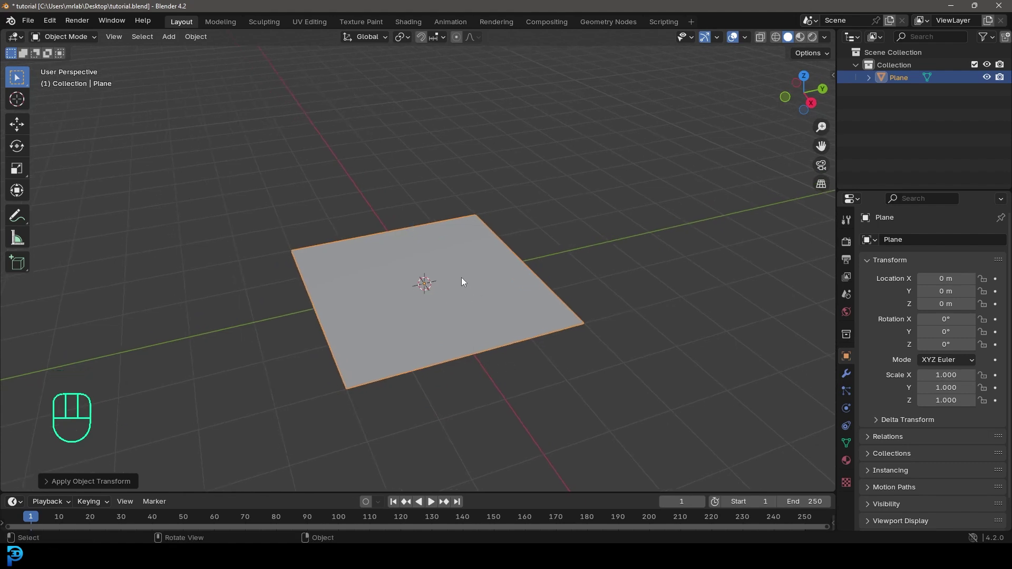
Enter Edit Mode in top view and start a lengthwise loop cut across the plane
key("Tab")
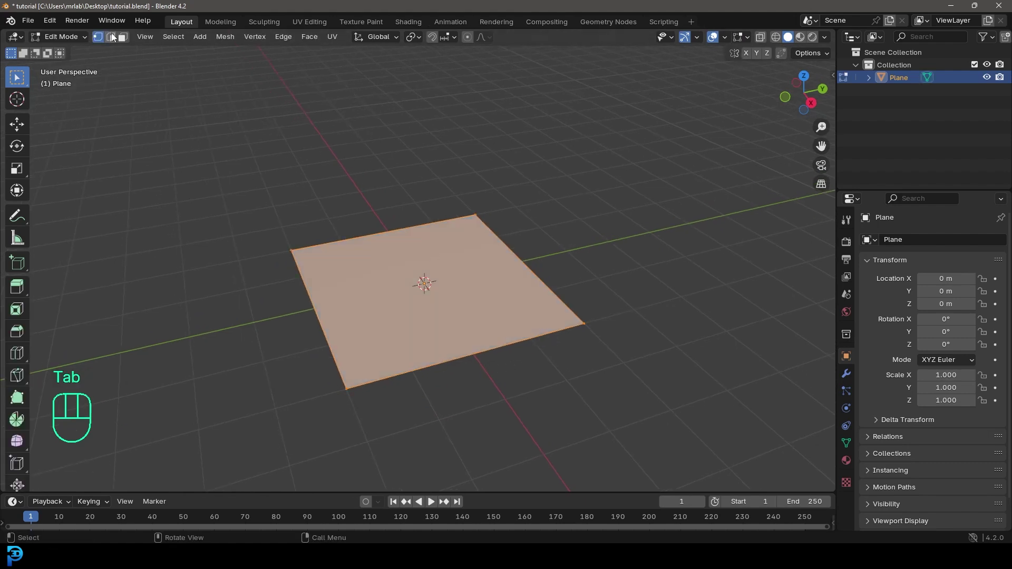
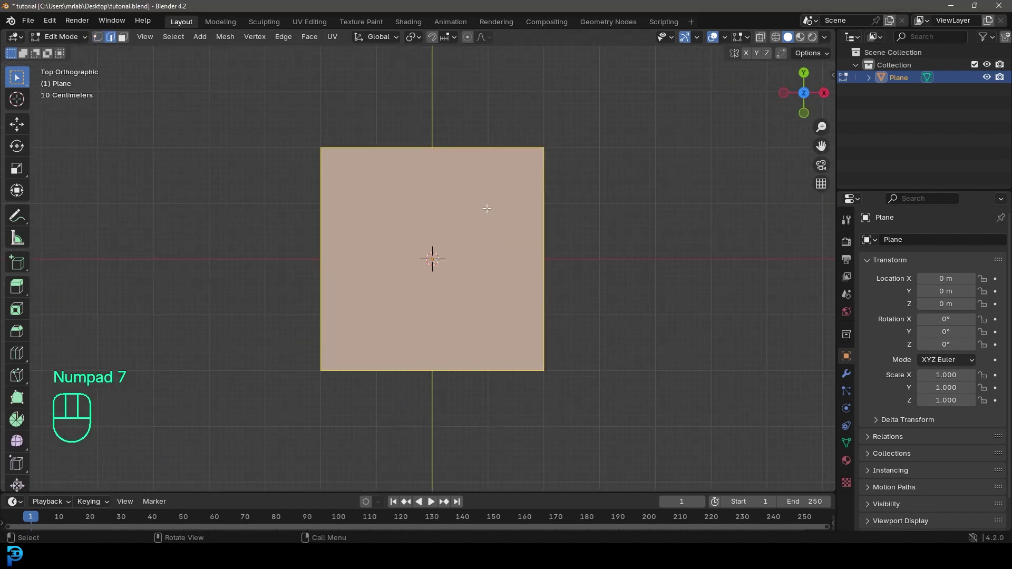
left_click_drag(441, 102, 434, 178)
key("alt+a")
key("ctrl+r")
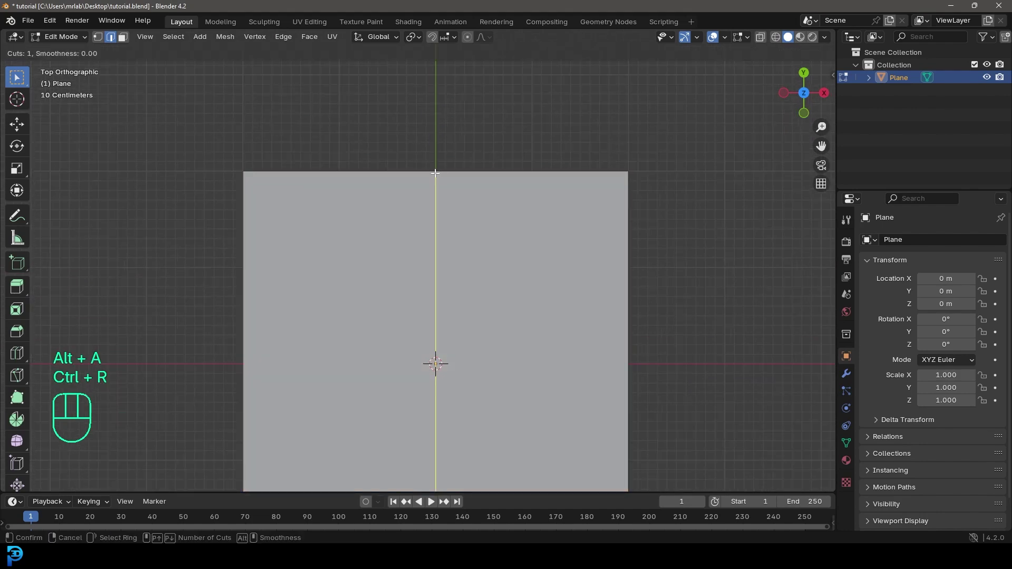
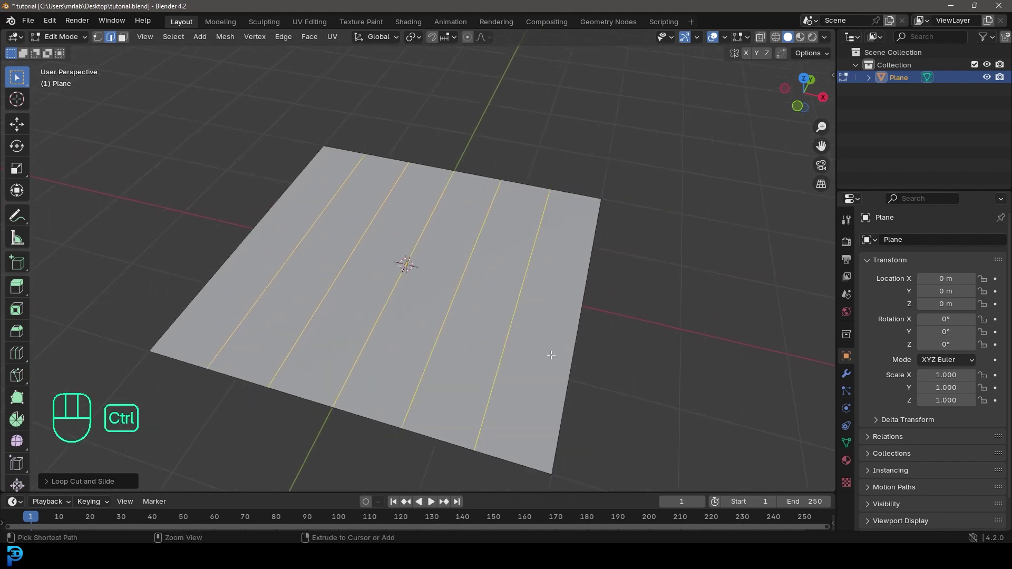
Bevel the edge loops into thin gaps and add many crosswise cuts over the plane
key("ctrl+b")
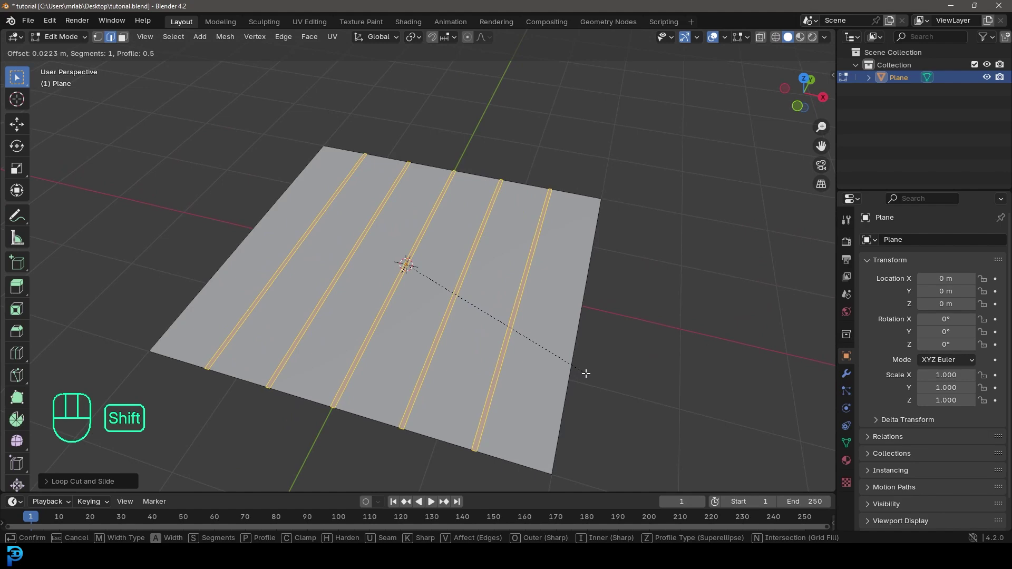
key("alt+a")
middle_click(518, 260)
left_click_drag(518, 313, 493, 319)
key("ctrl+r")
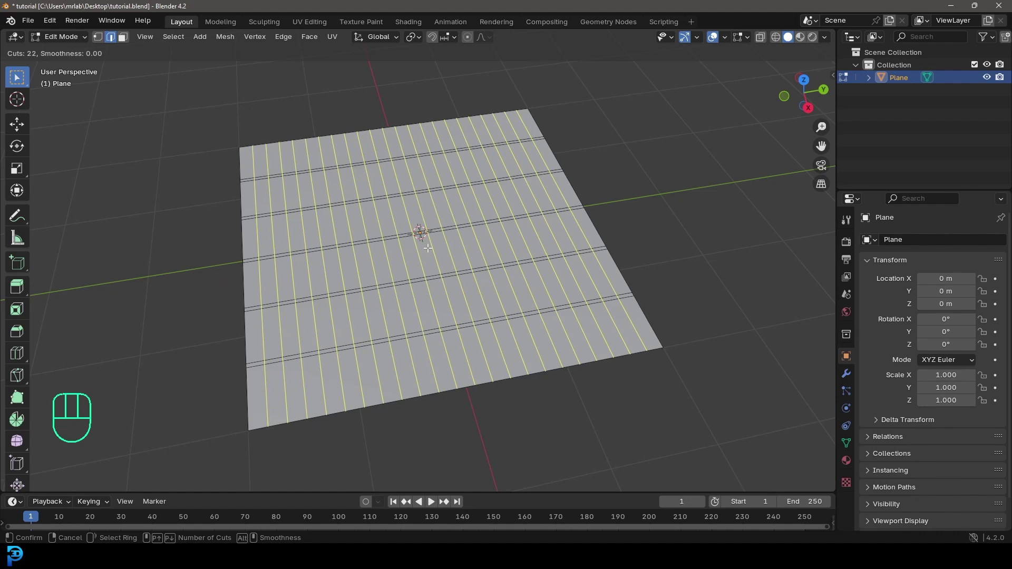
left_click_drag(387, 269, 492, 262)
left_click_drag(436, 298, 456, 297)
middle_click(506, 324)
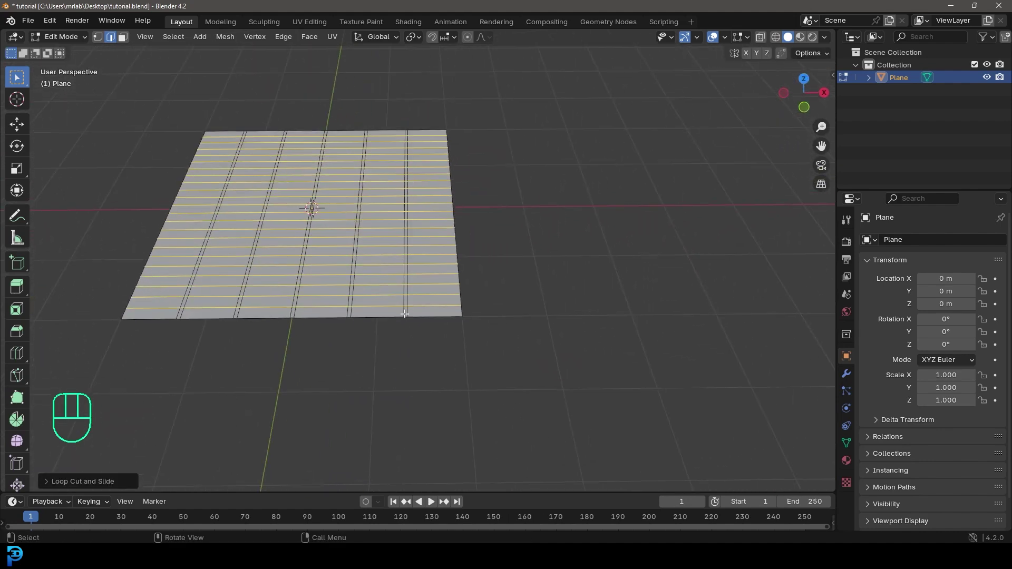
Subdivide each strip lengthwise with three extra loop cuts
key("ctrl+r")
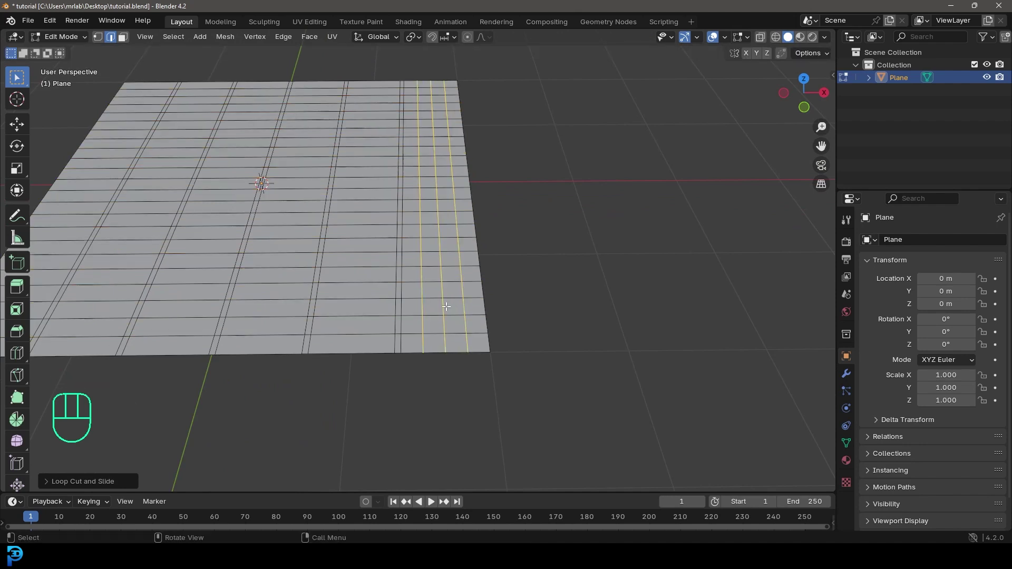
key("ctrl+r")
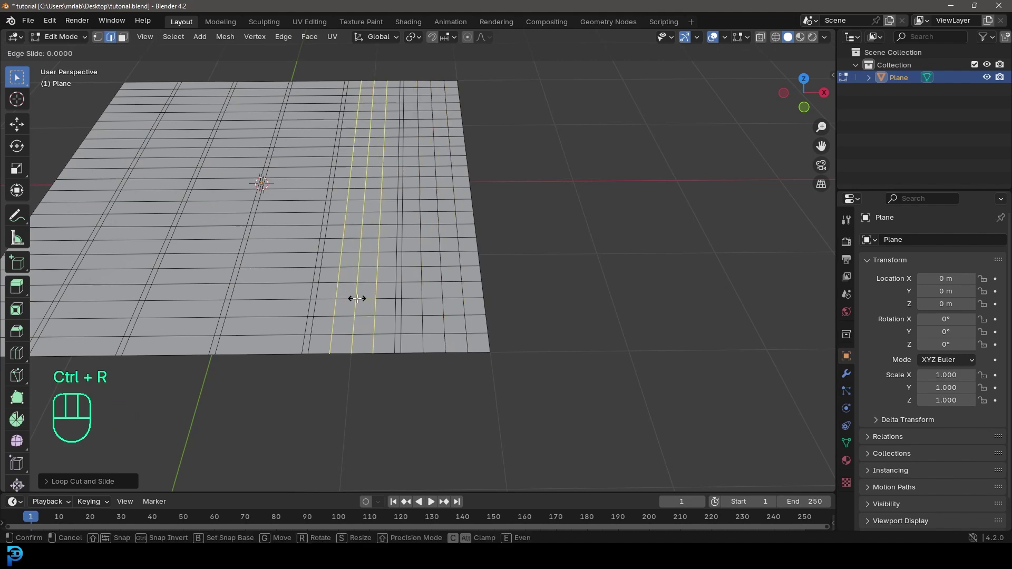
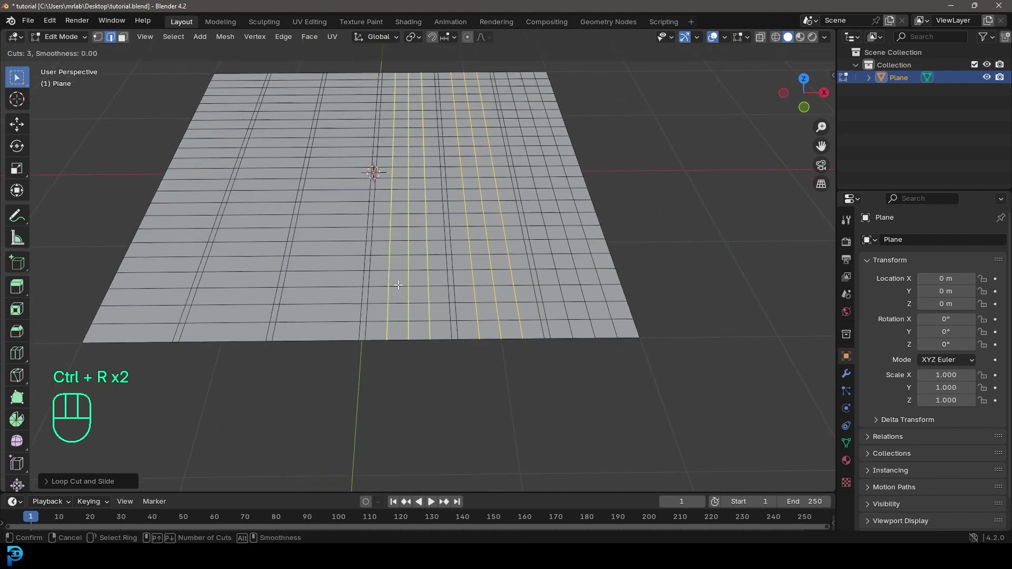
key("ctrl+r")
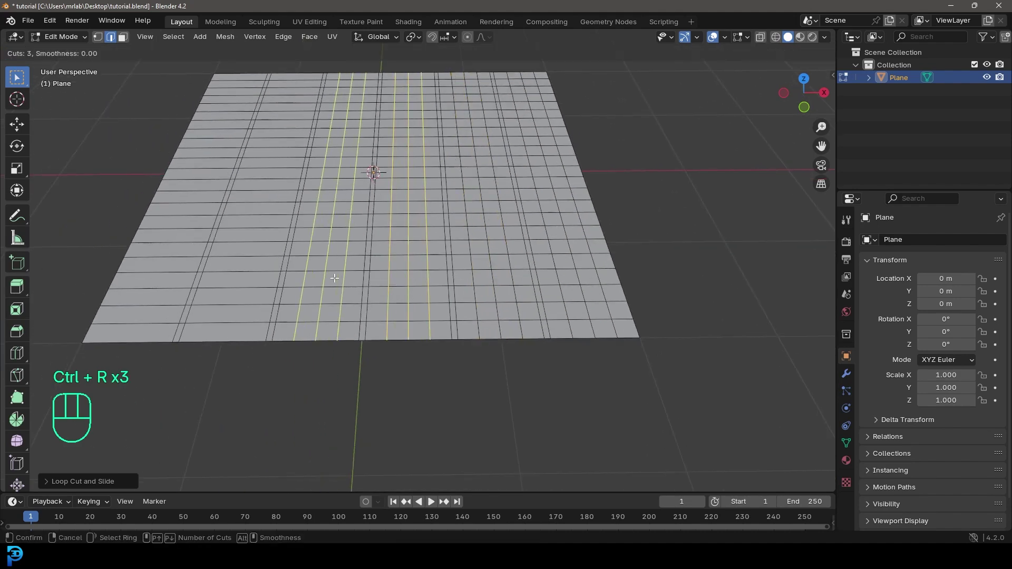
left_click_drag(347, 280, 410, 283)
key("ctrl+r")
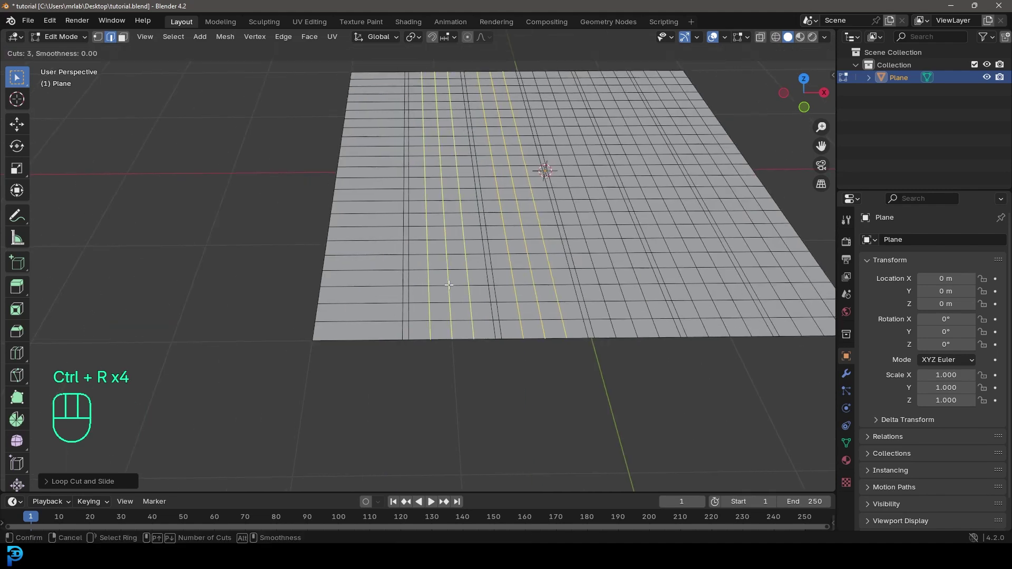
key("ctrl+r")
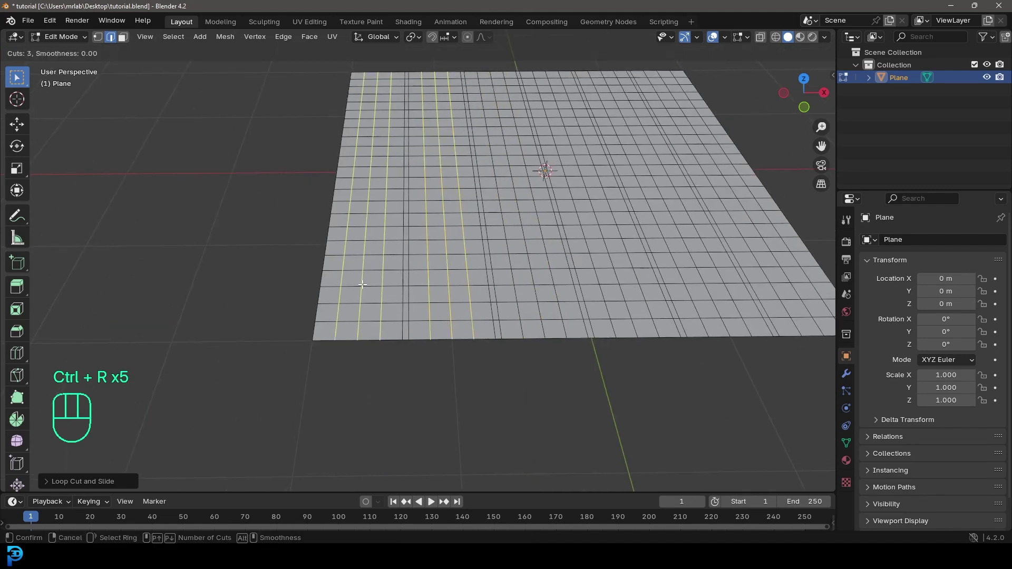
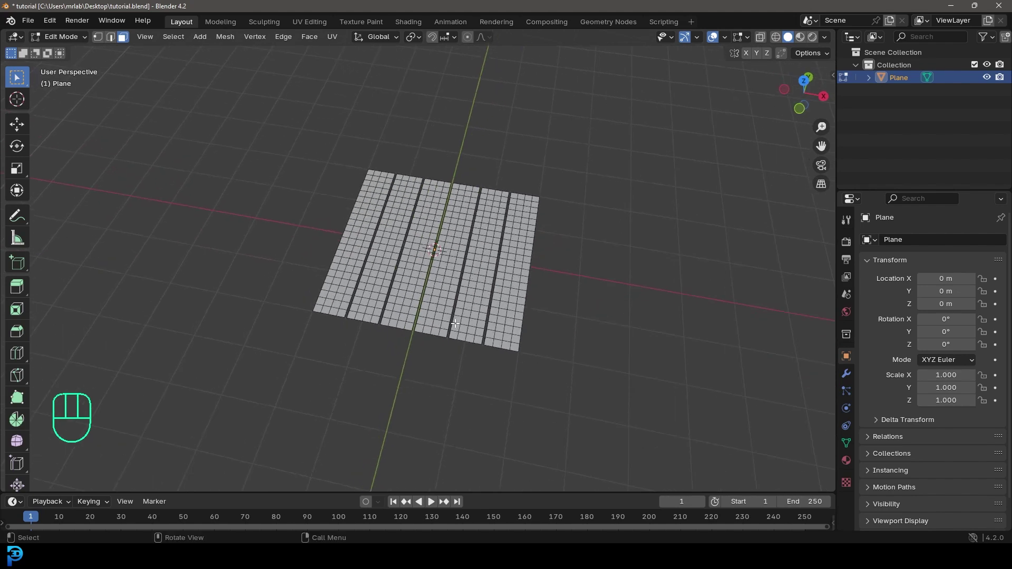
Duplicate all strips, rotate the copy 90° and move it along Y below the originals
key("KP_7")
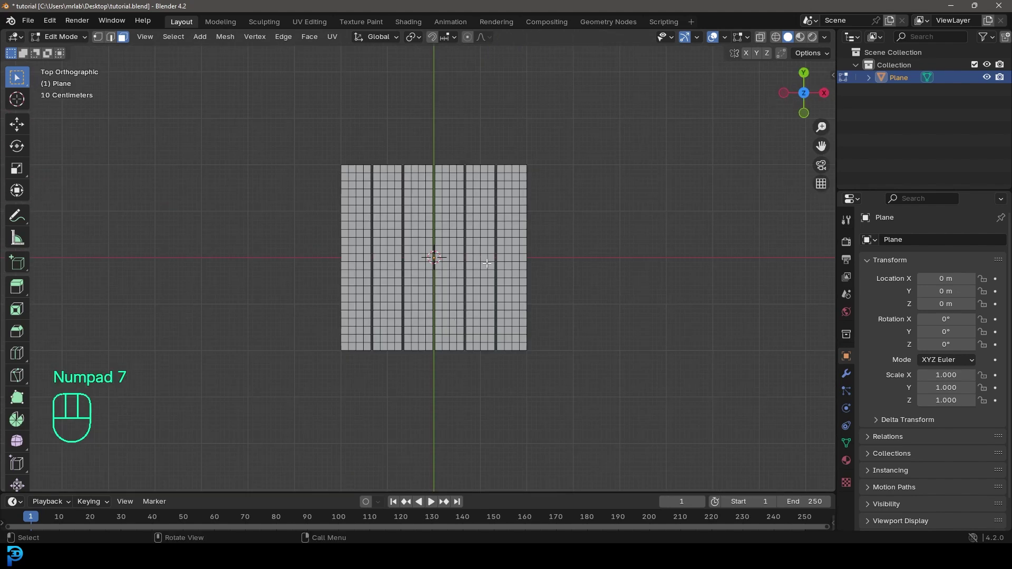
key("a")
left_click_drag(512, 281, 523, 289)
key("shift+d")
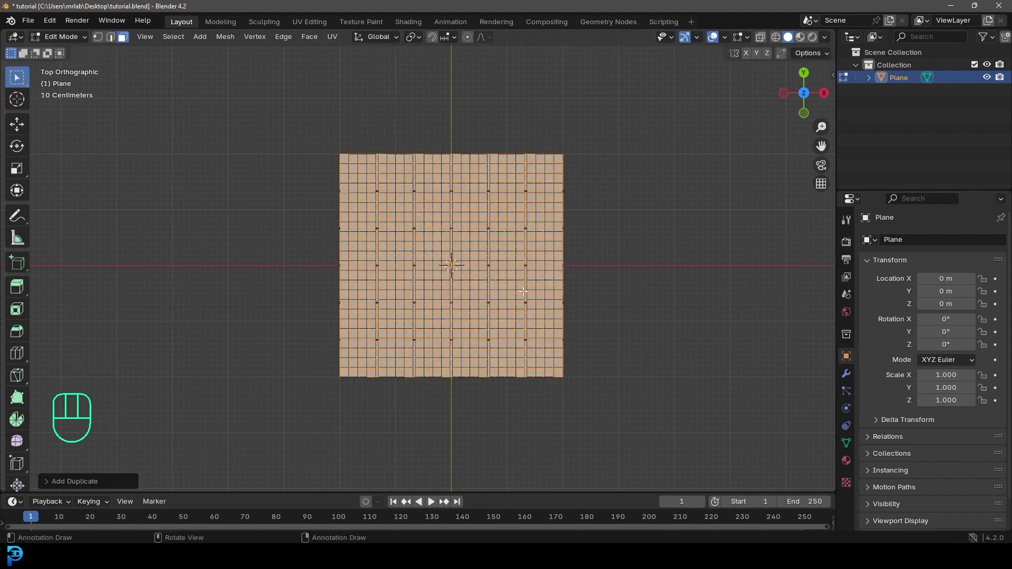
key("g")
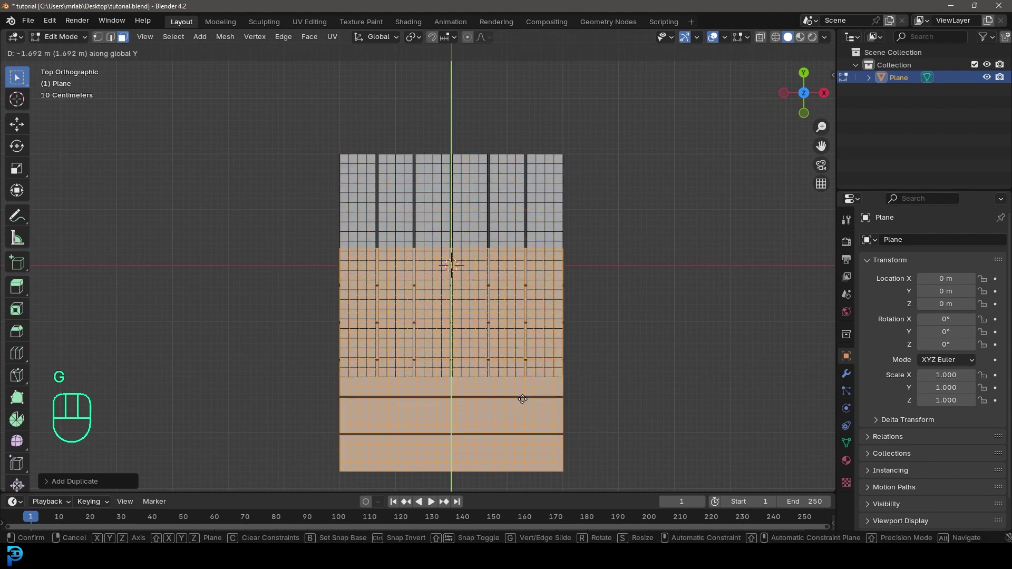
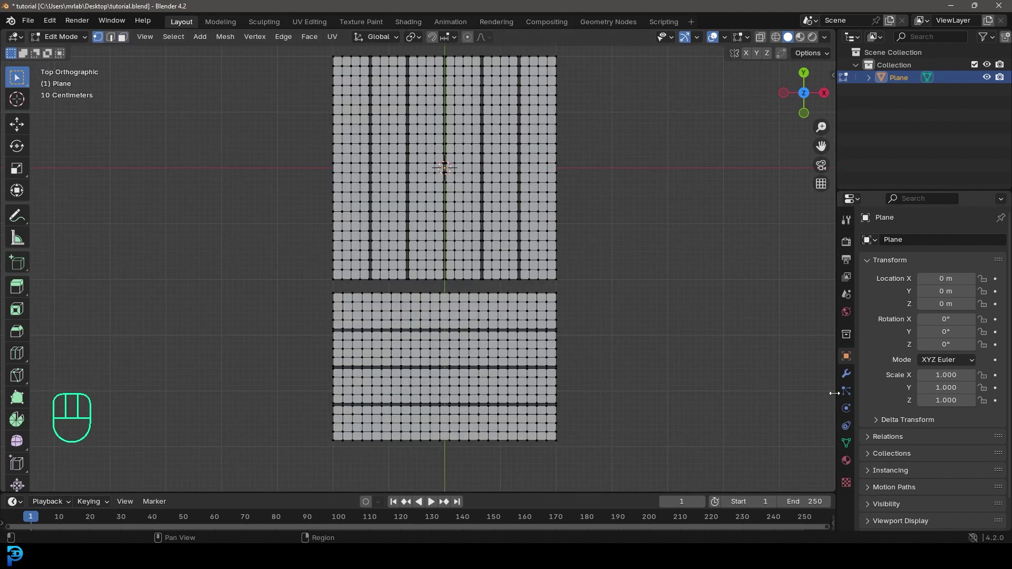
Add a vertex group named pin with weight 1.000 in Object Data properties
left_click(851, 446)
left_click(1000, 281)
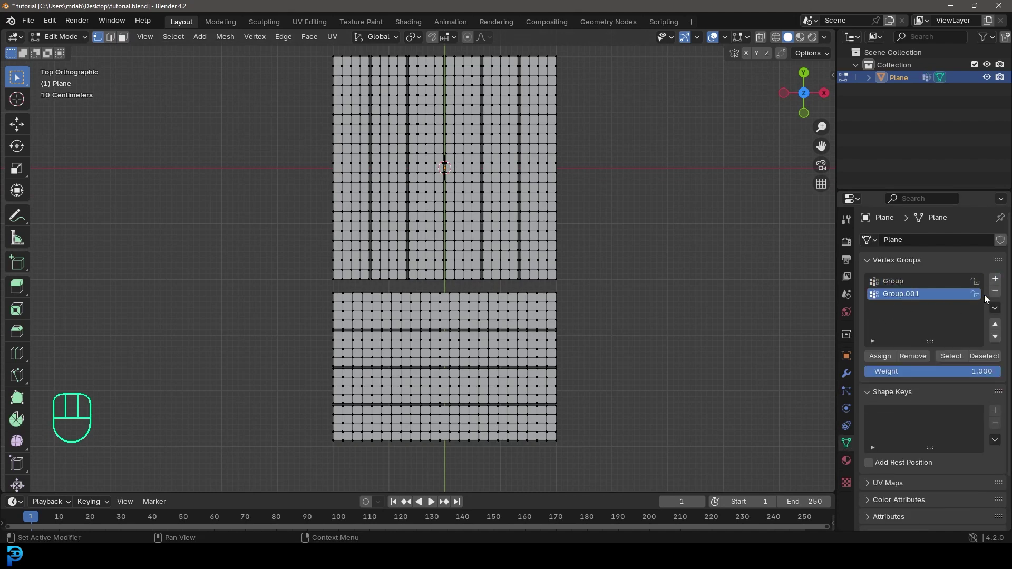
left_click(996, 292)
left_click_drag(904, 284, 903, 284)
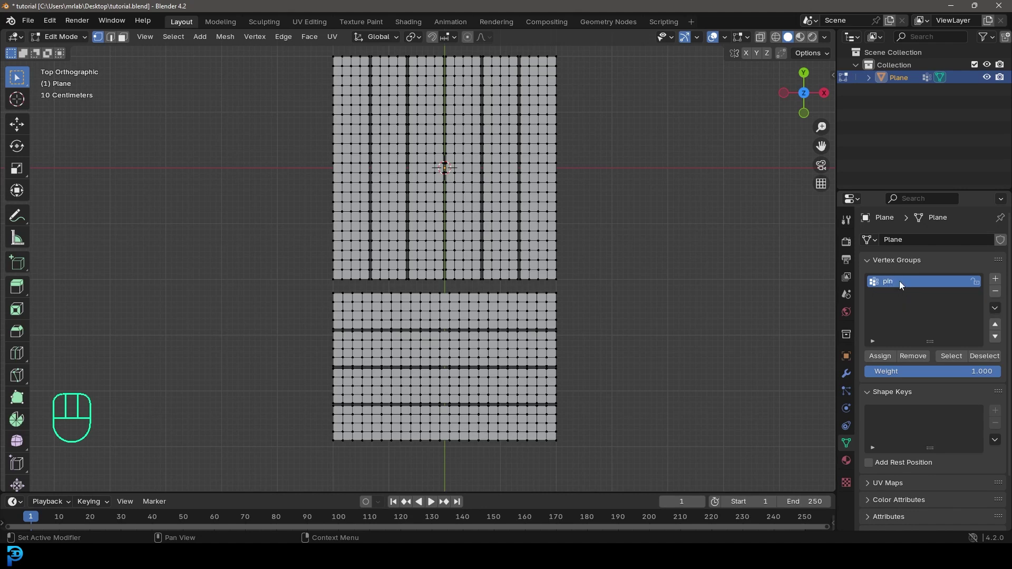
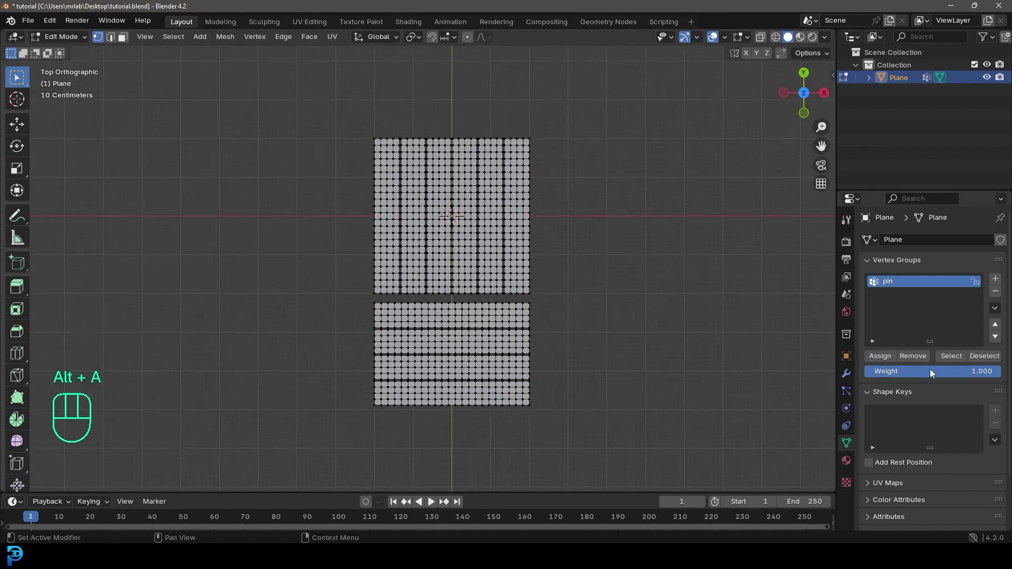
Select the vertices belonging to the pin vertex group
left_click(962, 357)
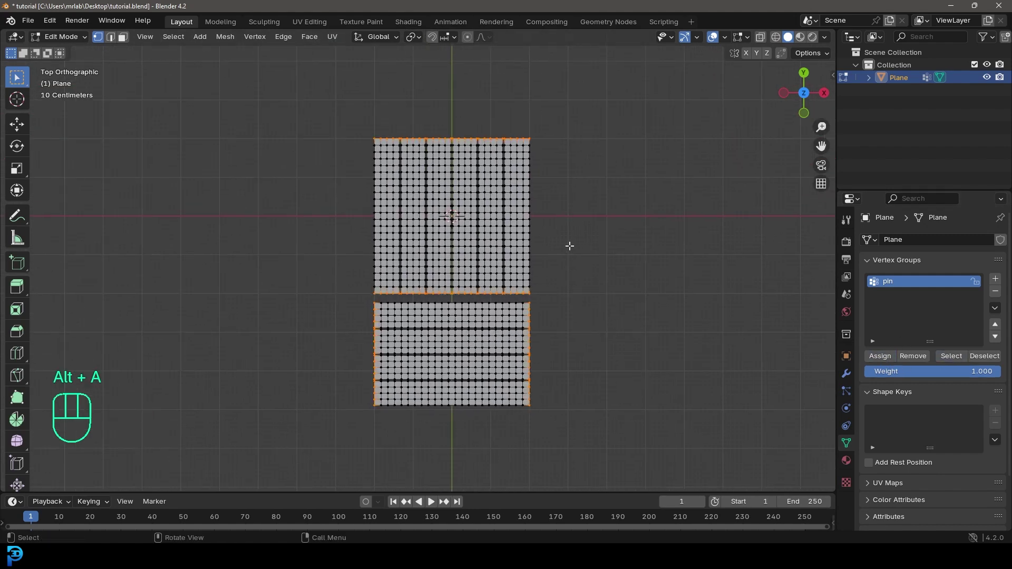
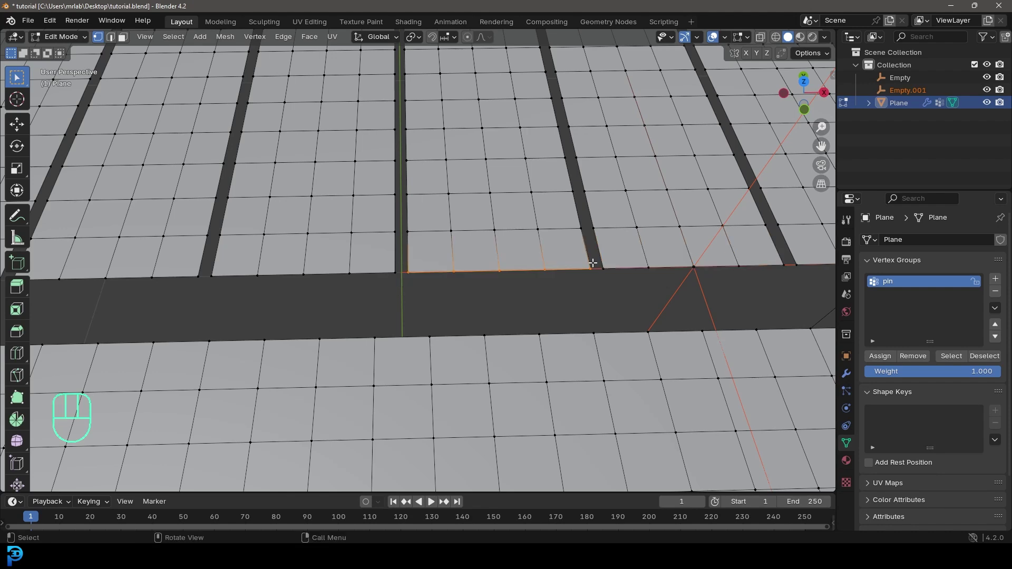
Hook each remaining strip end to a new empty via Hook to New Object
key("F3")
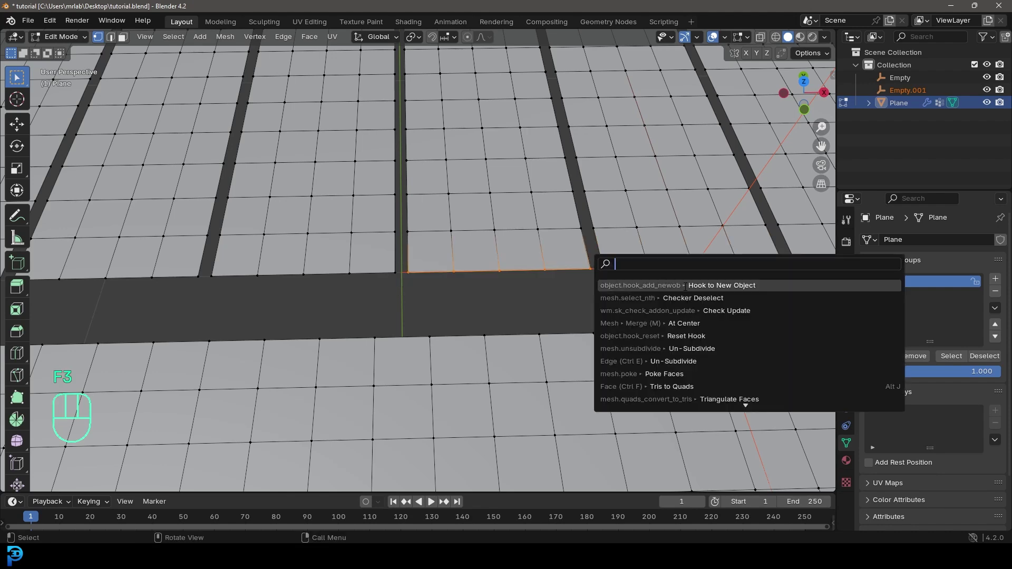
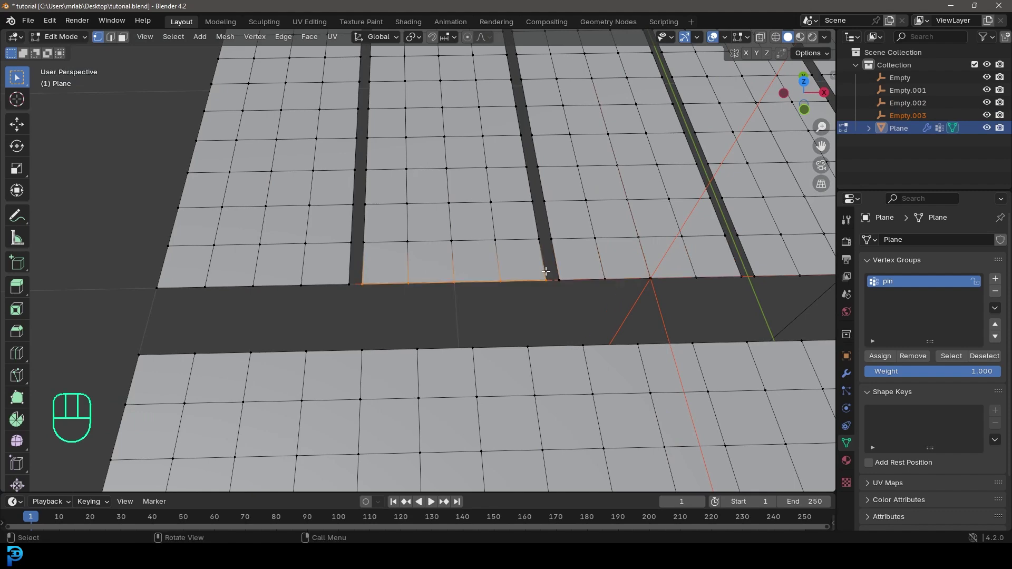
key("F3")
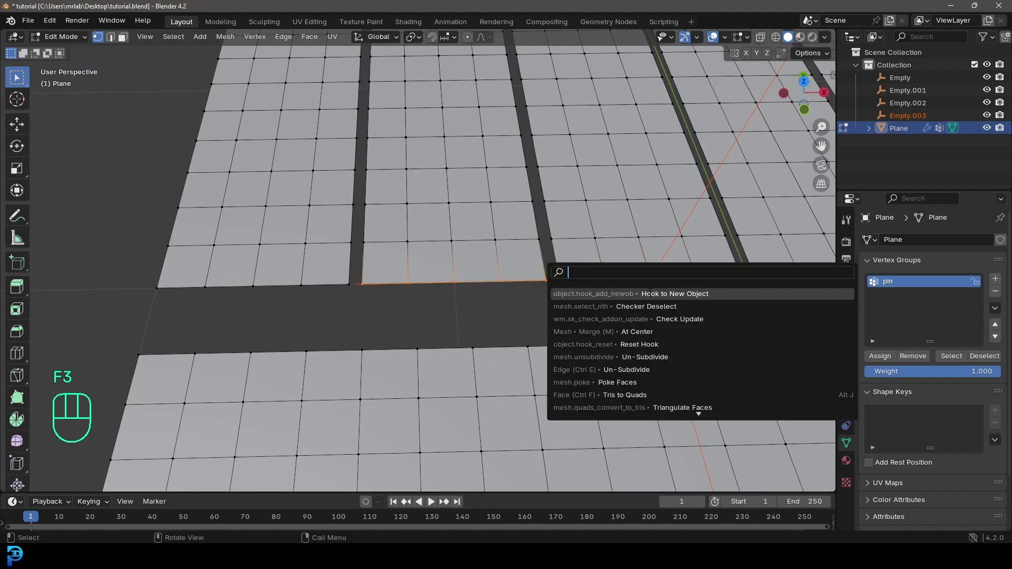
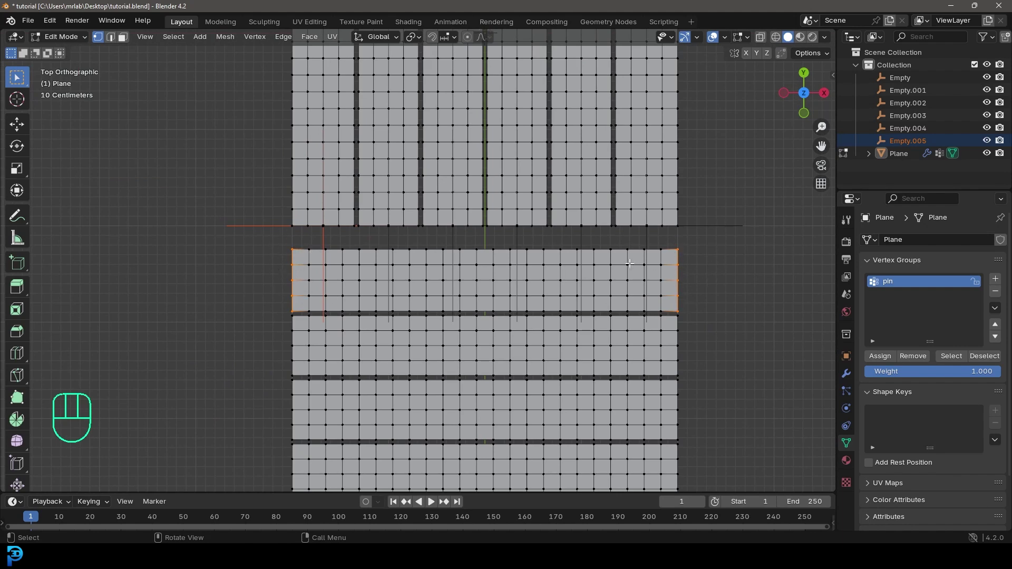
key("F3")
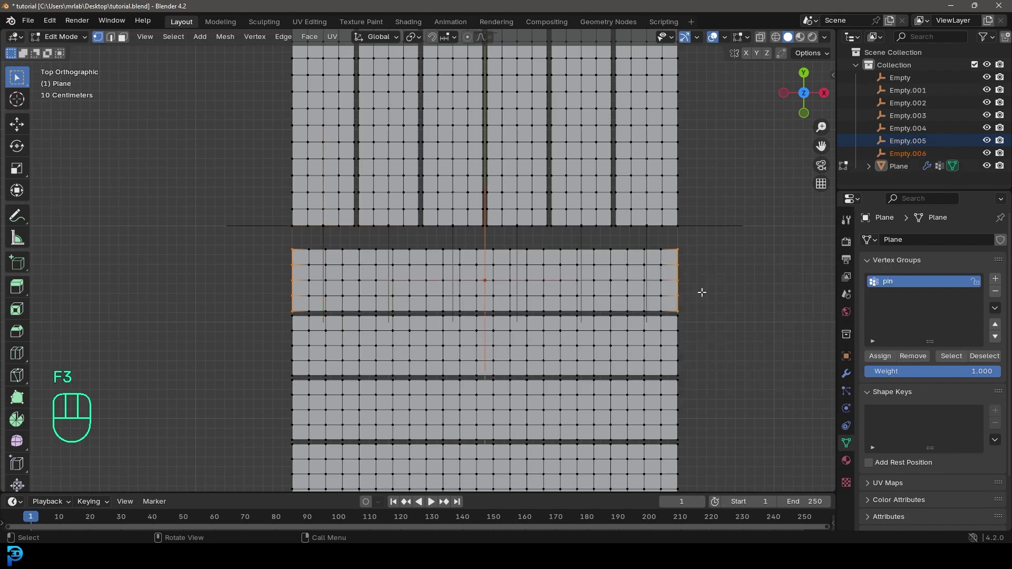
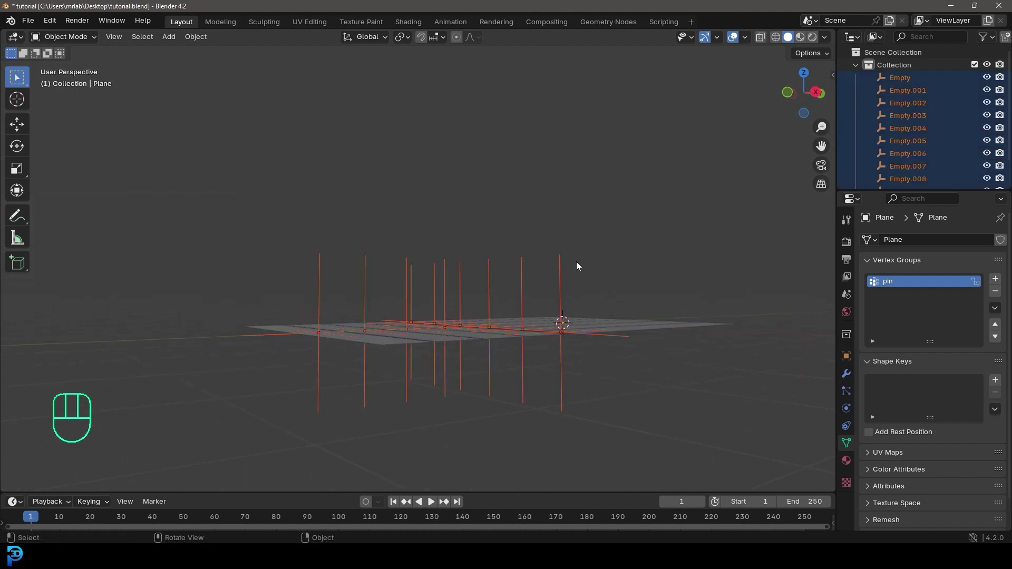
Set all hook empties to display as cubes in Object Data properties
left_click(564, 264)
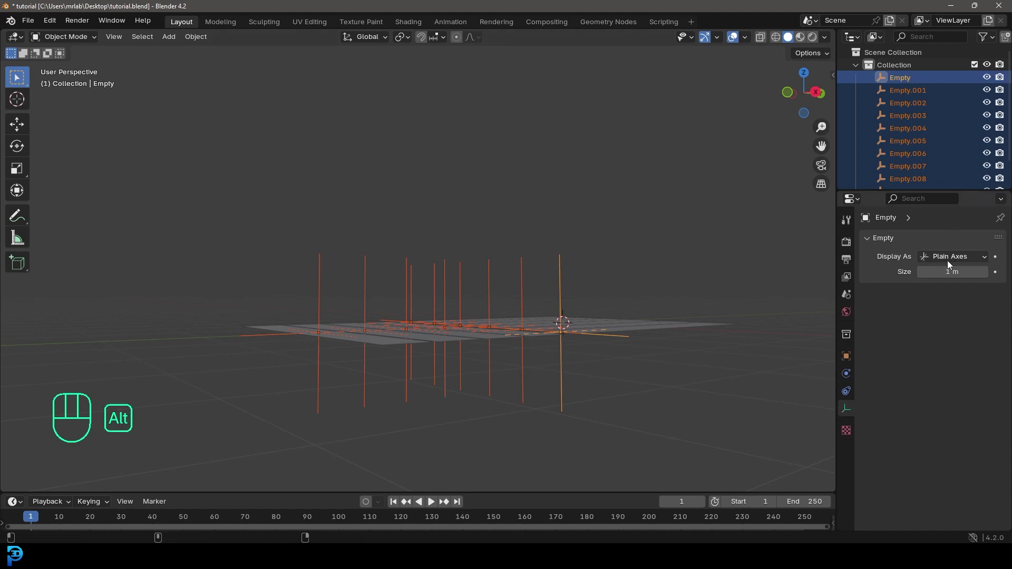
left_click_drag(947, 260, 942, 329)
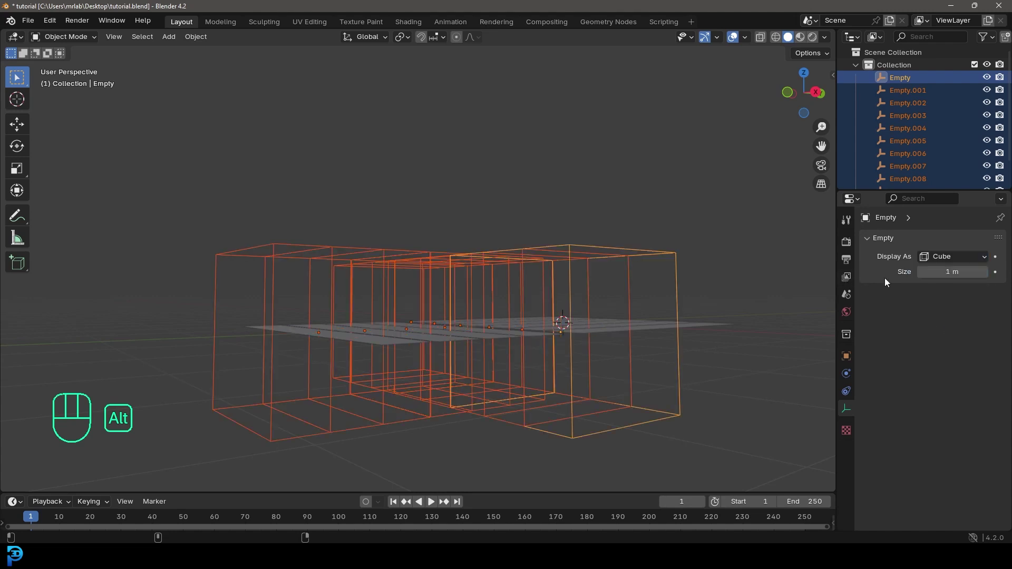
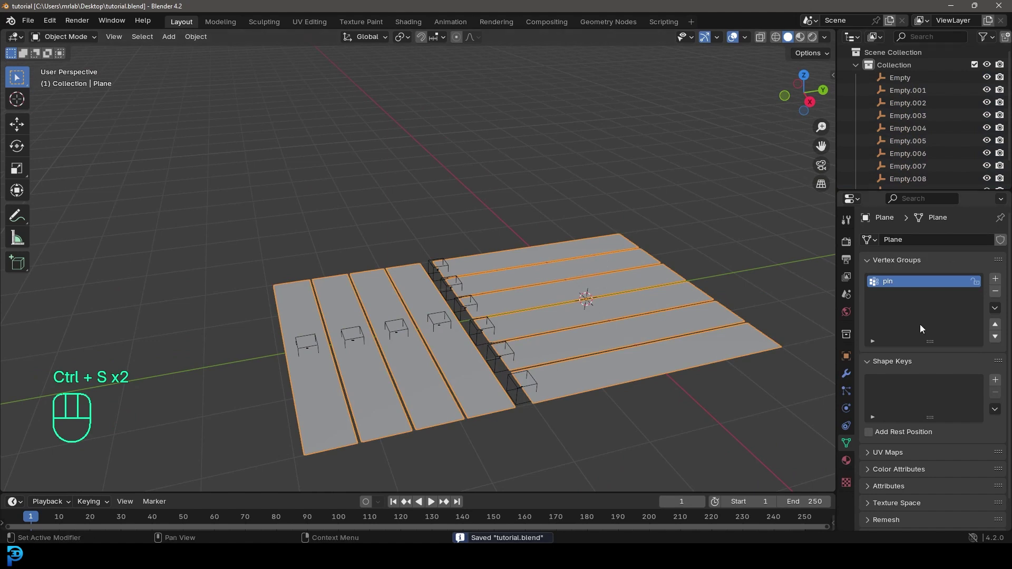
Add Cloth physics to the strip plane with self collisions enabled
left_click(850, 410)
left_click(946, 272)
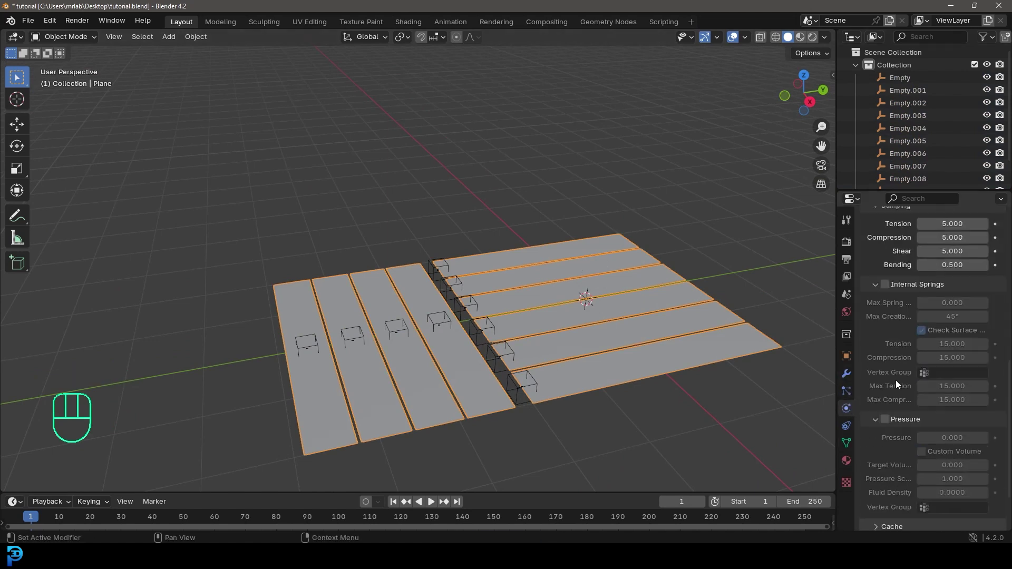
left_click(894, 494)
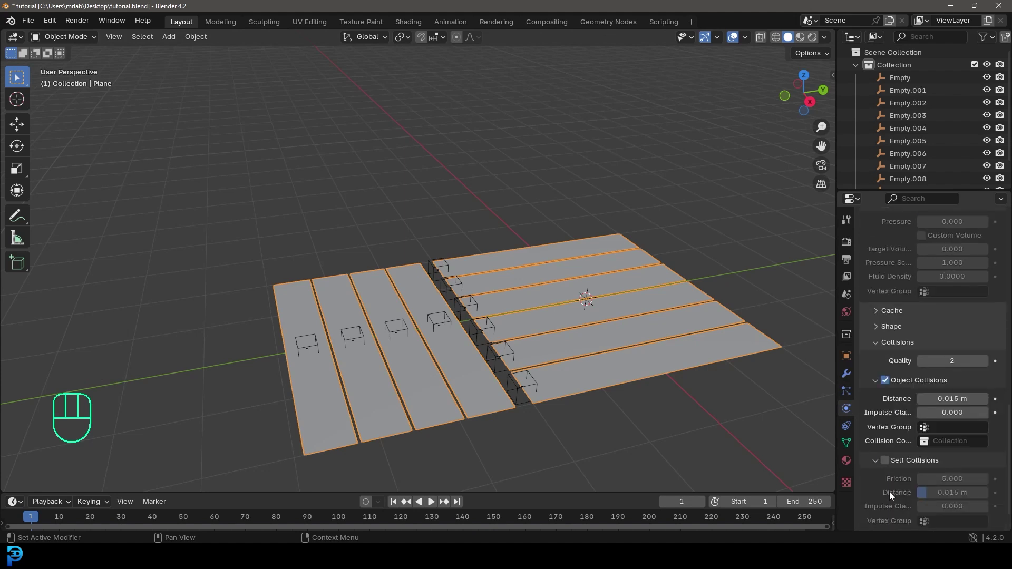
Collapse all ten hook modifiers so the Cloth modifier shows at the bottom of the stack
left_click(888, 466)
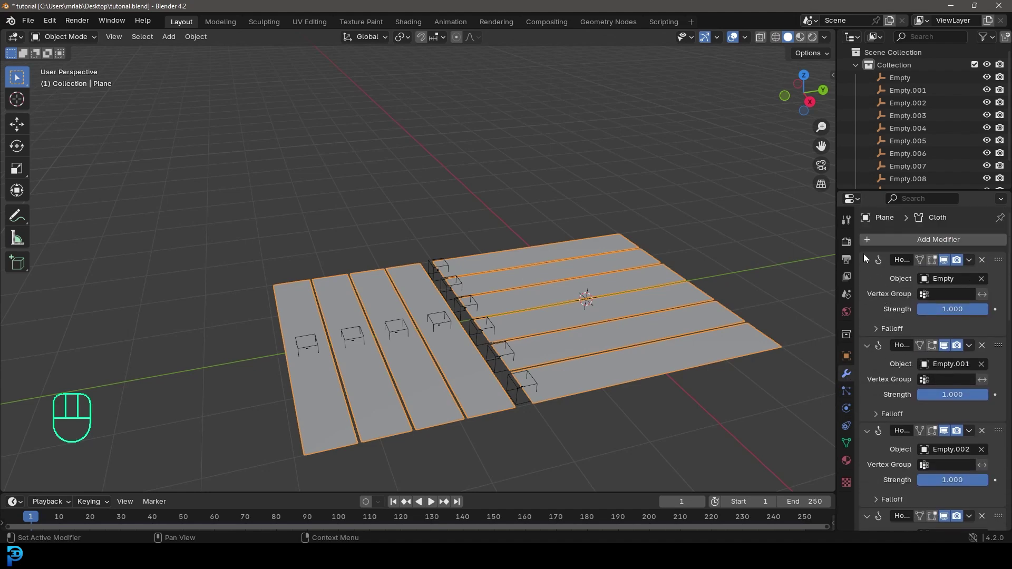
left_click(869, 263)
left_click(870, 280)
left_click(871, 300)
left_click(871, 316)
left_click(871, 335)
left_click(871, 350)
left_click(870, 366)
left_click(871, 382)
left_click(871, 398)
left_click(871, 416)
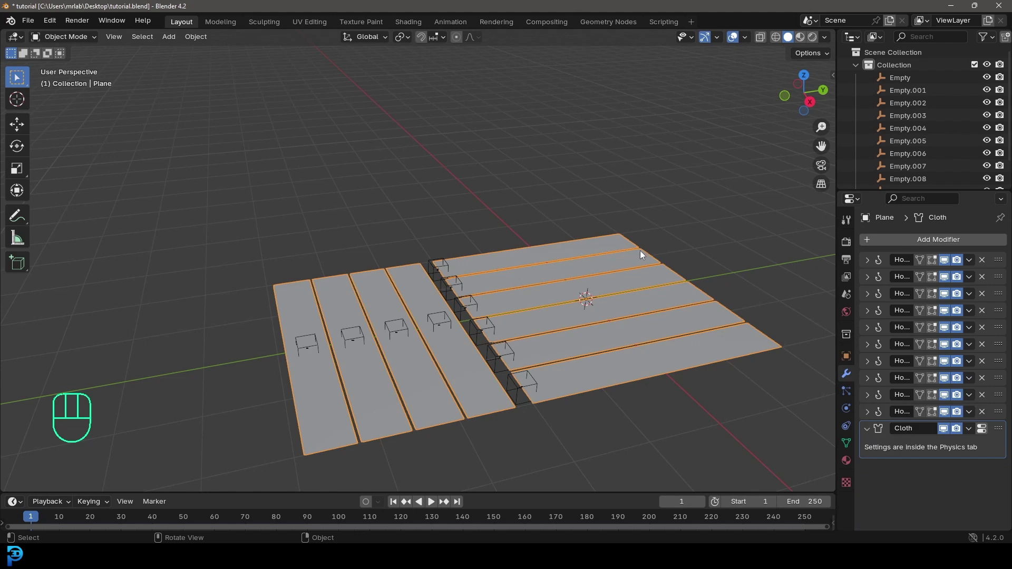
left_click_drag(1001, 433, 892, 441)
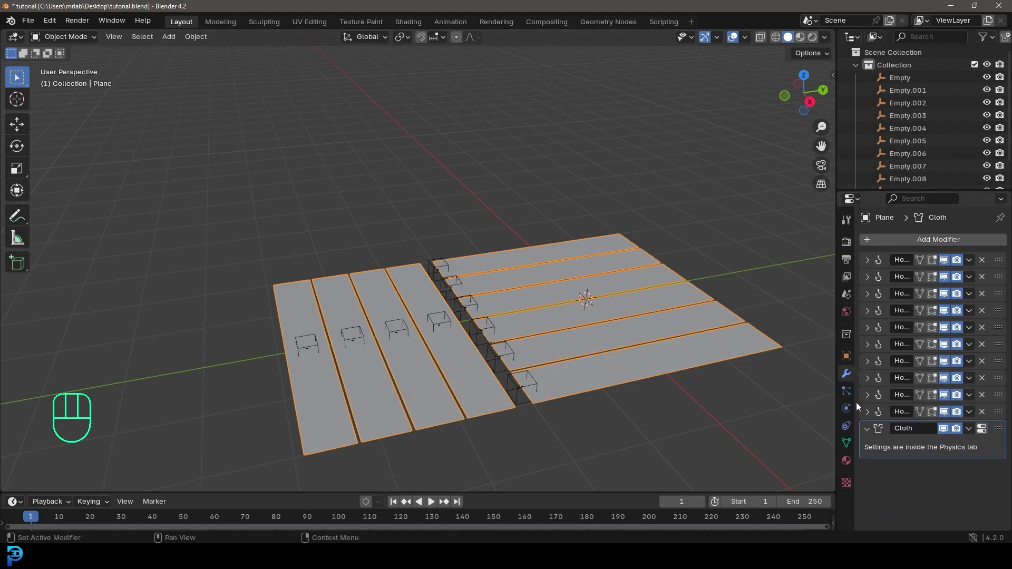
Set the cloth Pin Group to pin and play the simulation to frame 222, test-grabbing a hook empty
left_click(853, 412)
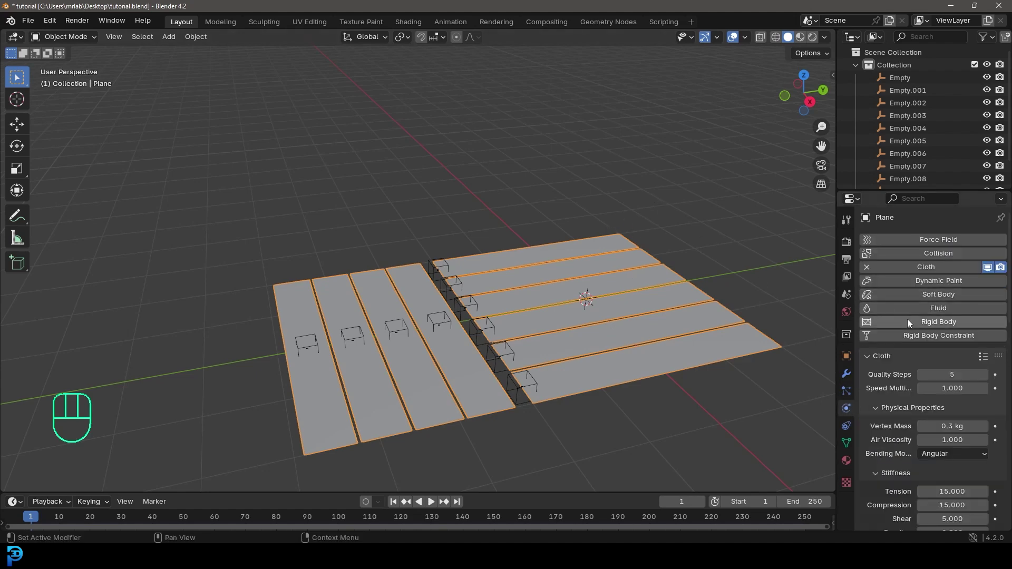
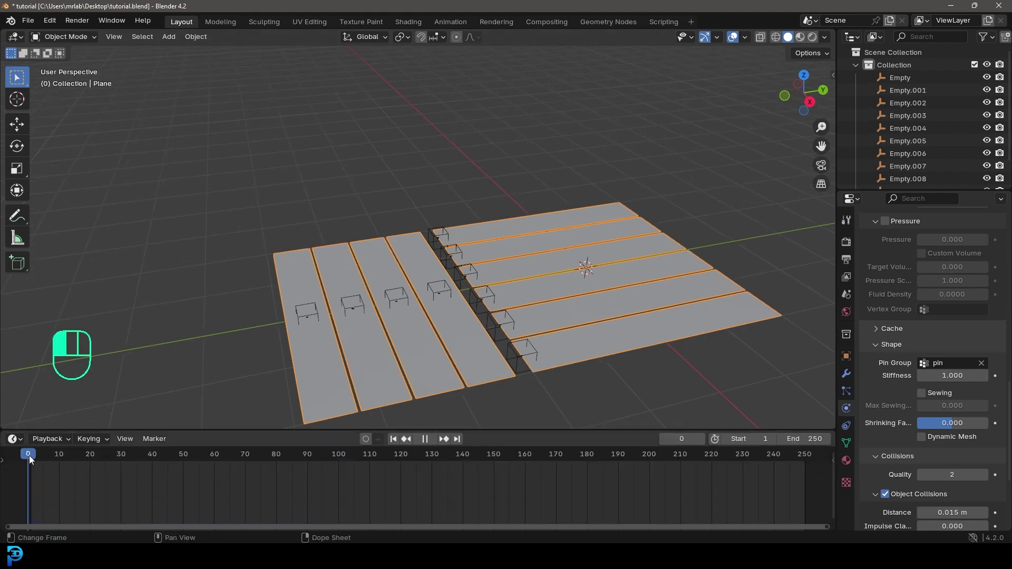
key("space")
middle_click(635, 343)
left_click(483, 266)
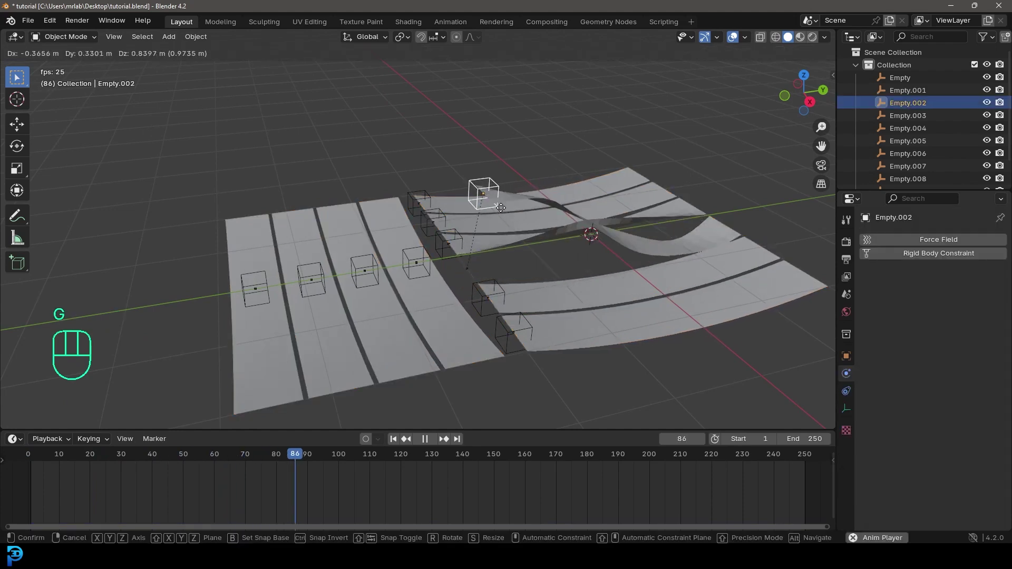
key("g")
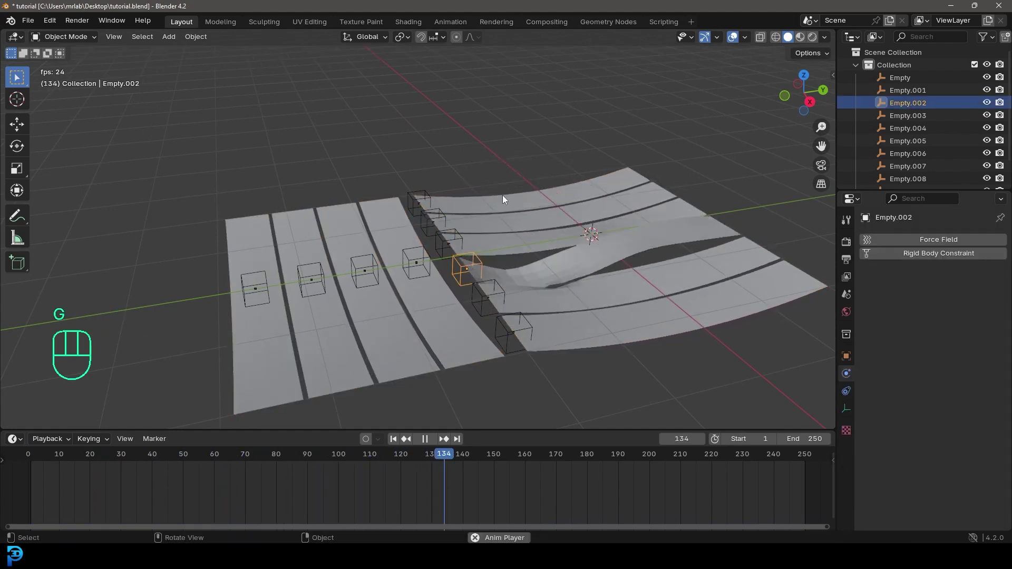
left_click(579, 228)
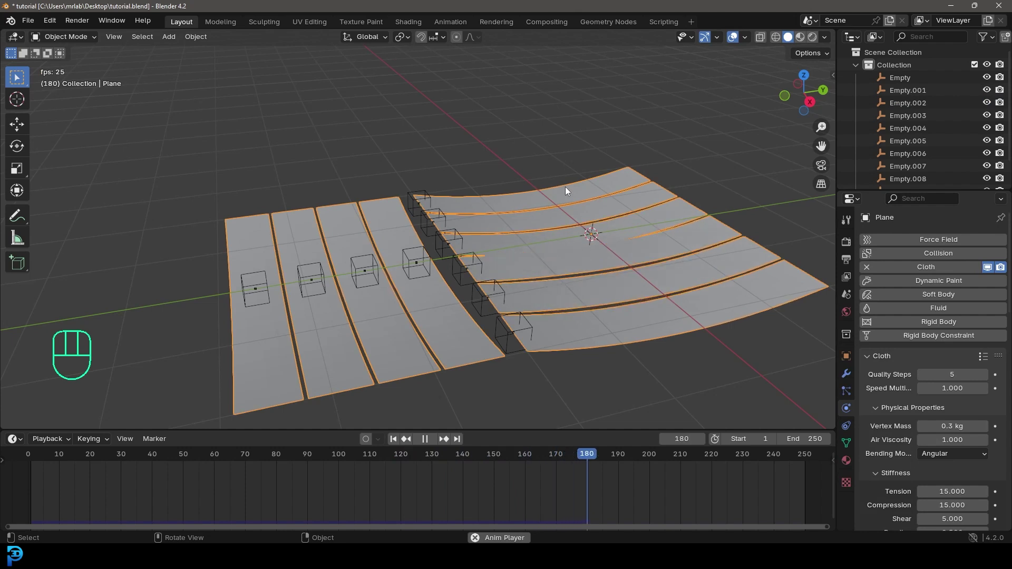
left_click_drag(570, 190, 502, 184)
key("space")
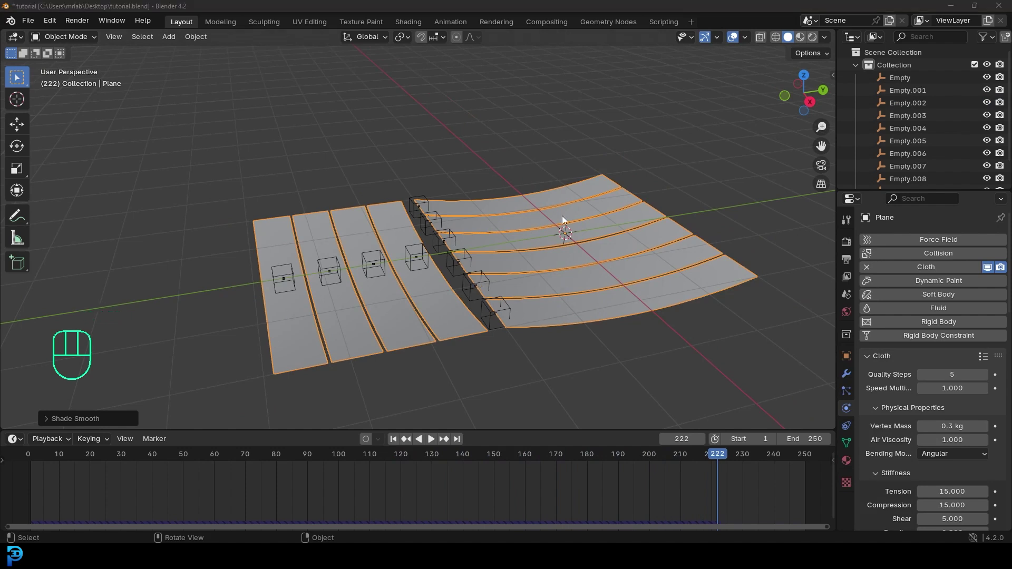
Hide the Cloth modifier's viewport effect beneath the stacked Hook modifiers so the strips lie flat
left_click(595, 218)
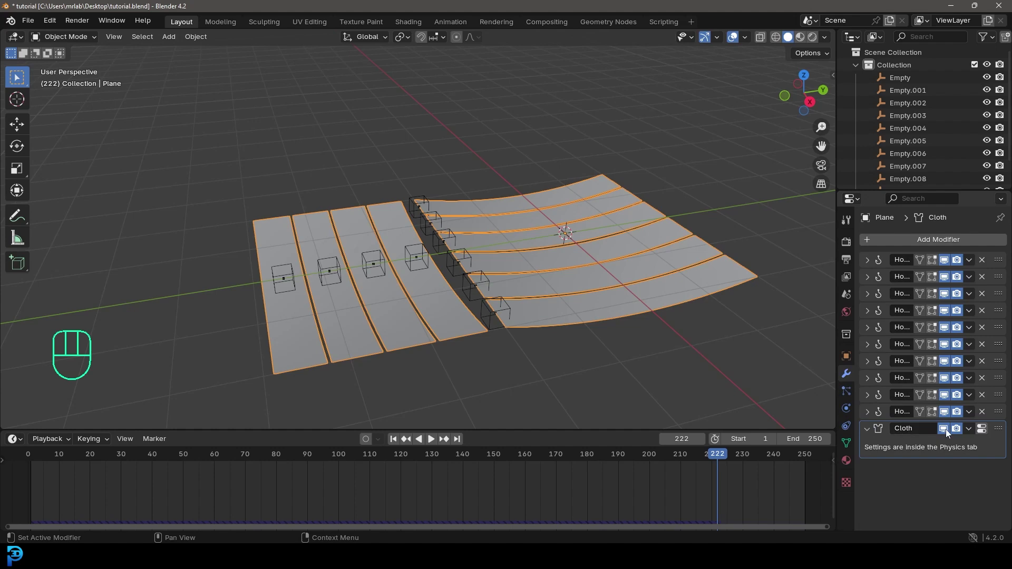
left_click(952, 433)
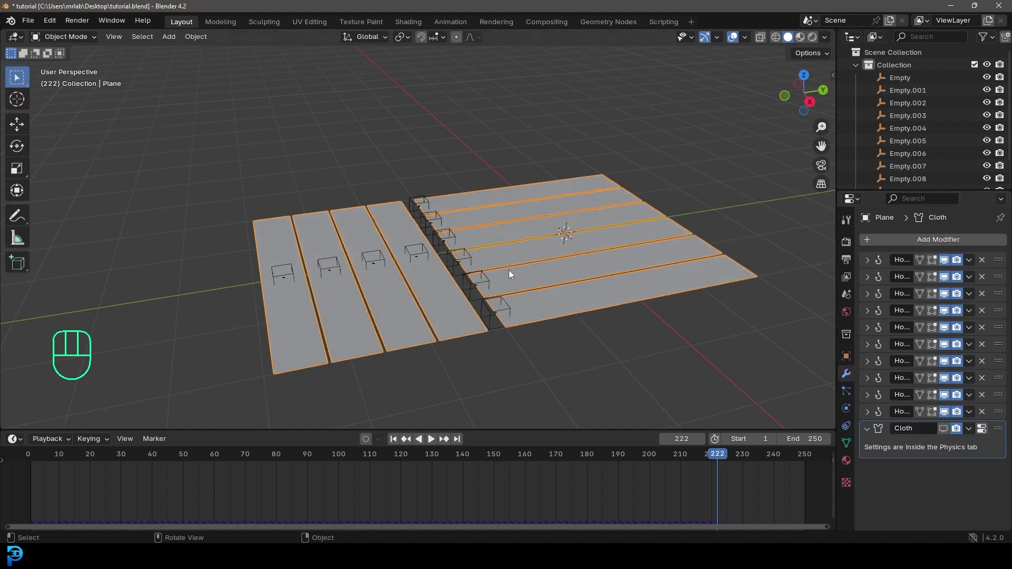
middle_click(500, 285)
left_click_drag(529, 276, 416, 291)
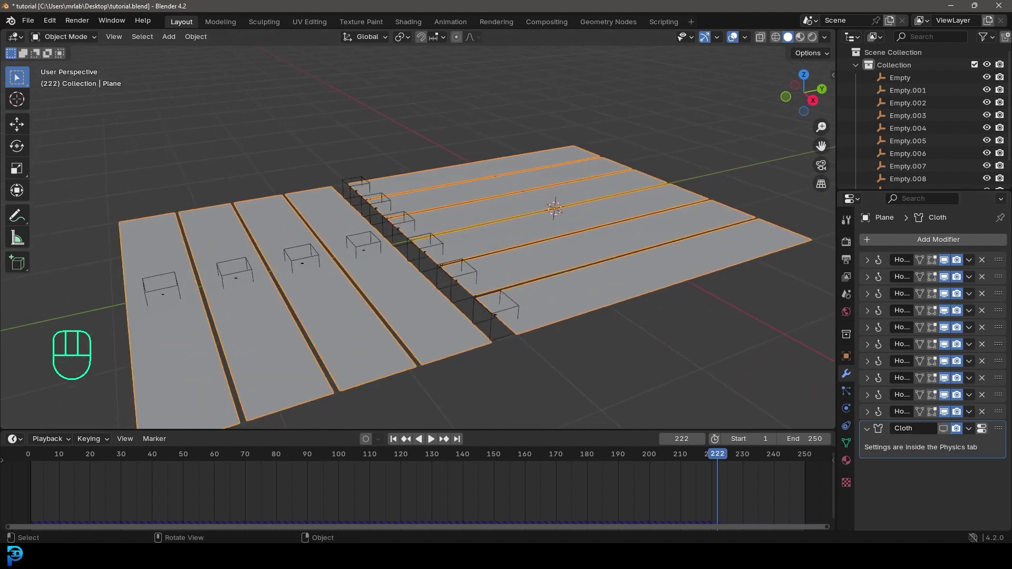
left_click_drag(477, 340, 452, 306)
Box-select the six hook empties, Empty through Empty.005, along the strip ends
left_click_drag(400, 214, 442, 248)
left_click_drag(401, 239, 429, 267)
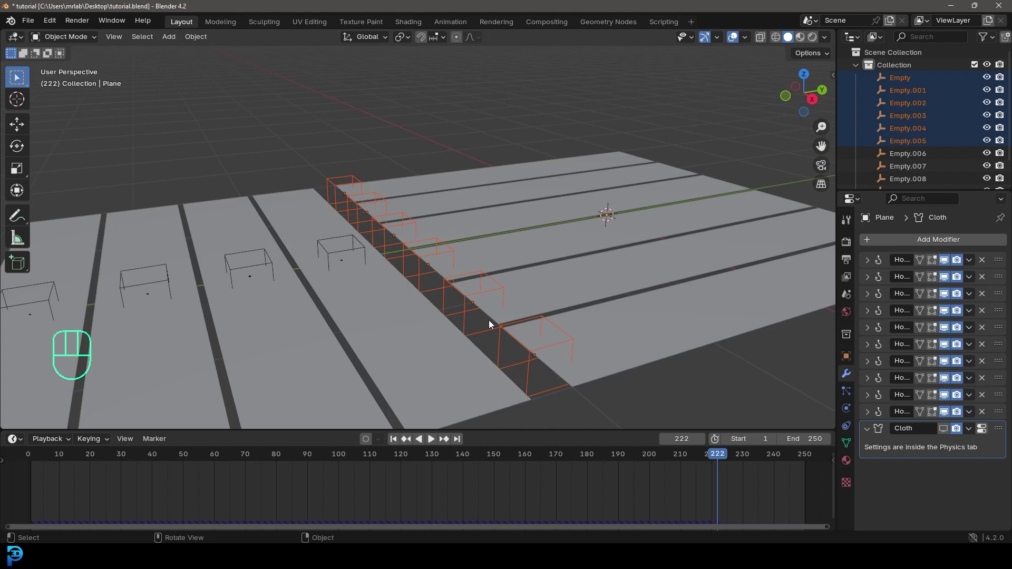
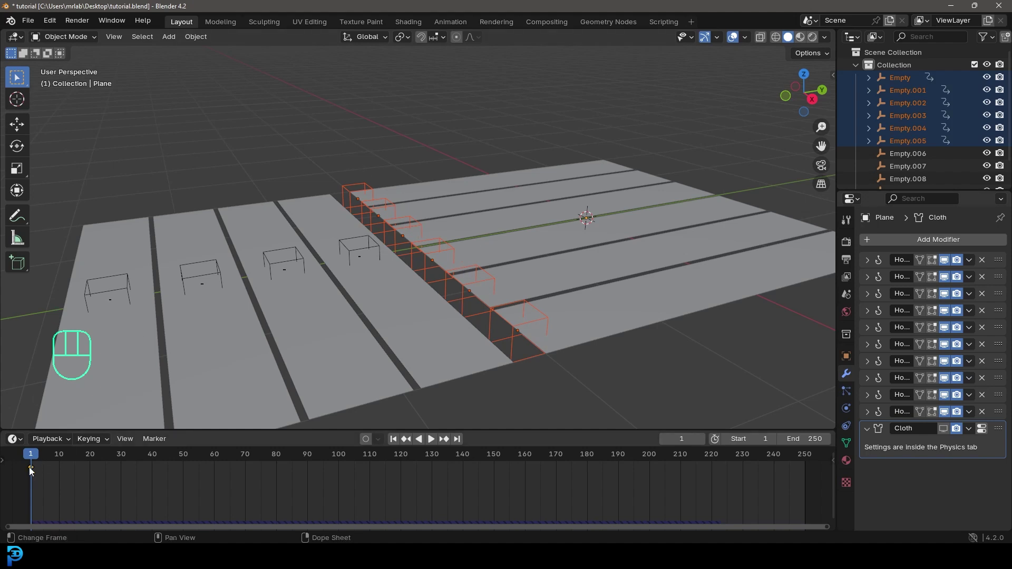
middle_click(40, 475)
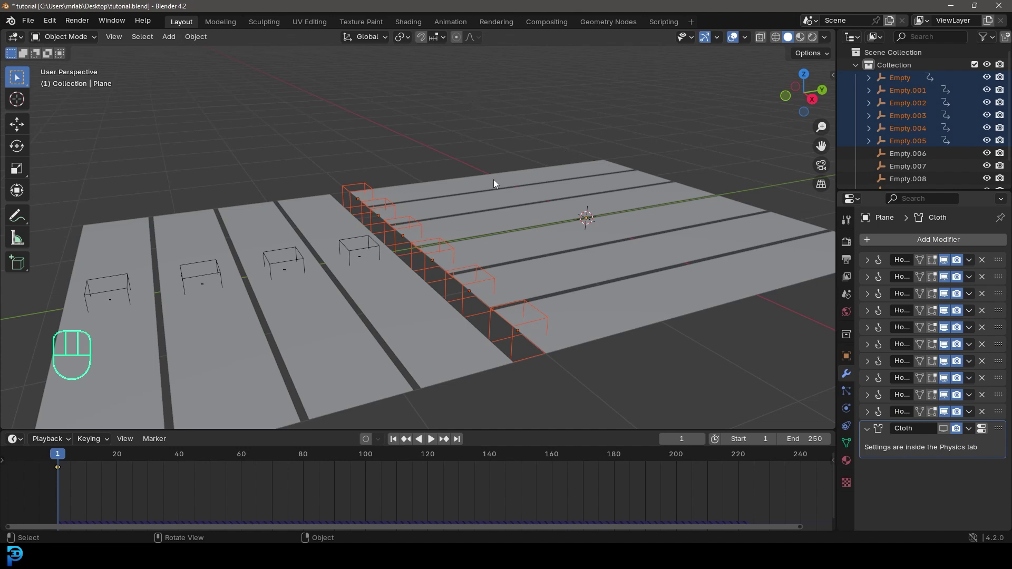
At frame 30, raise the alternate hook empties along Z, lifting their strip ends
left_click_drag(73, 458, 155, 474)
left_click_drag(581, 288, 620, 308)
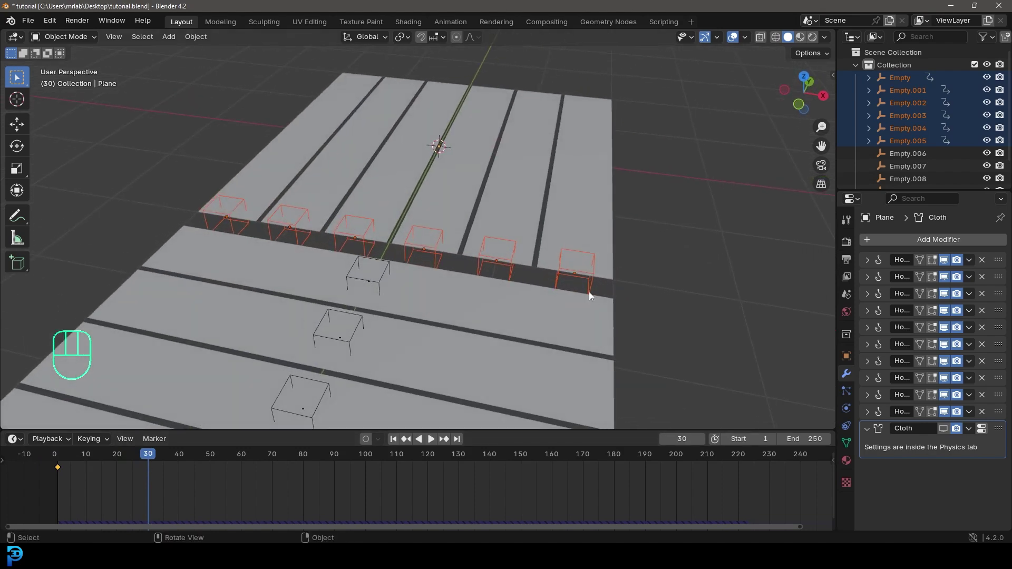
left_click(435, 262)
key("ctrl+z")
left_click(442, 263)
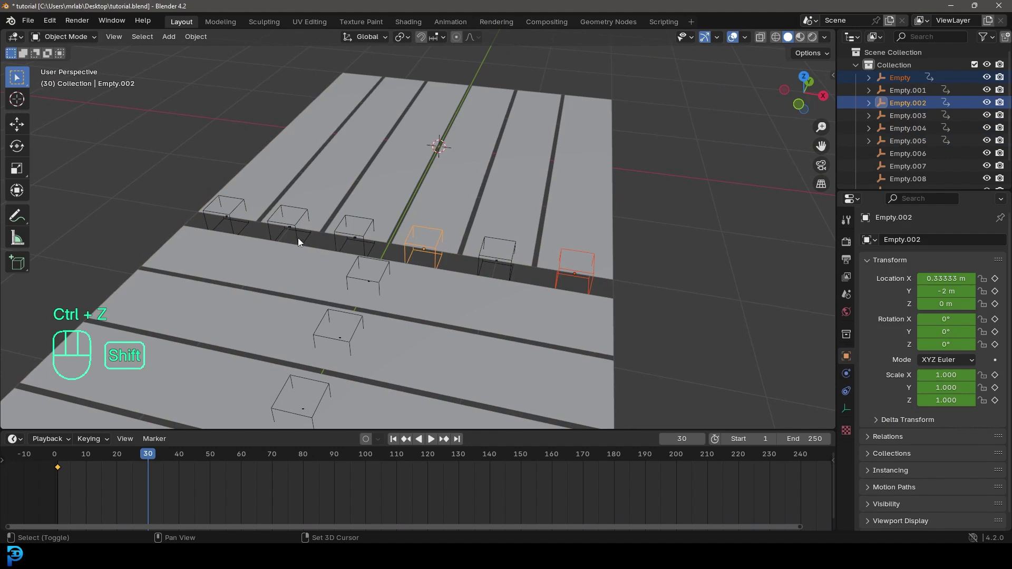
left_click(300, 241)
left_click_drag(594, 306, 607, 281)
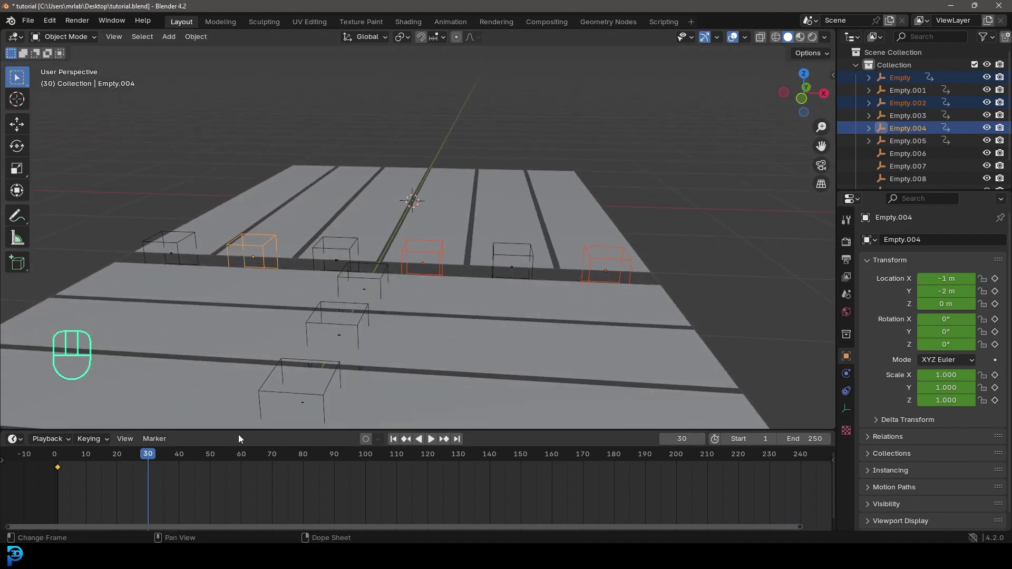
key("g")
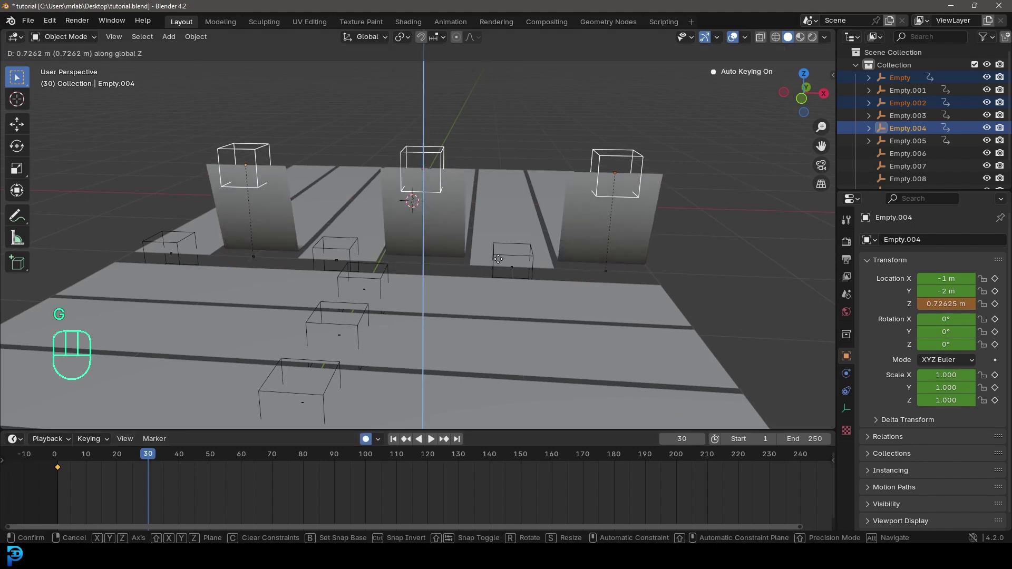
left_click_drag(591, 296, 526, 308)
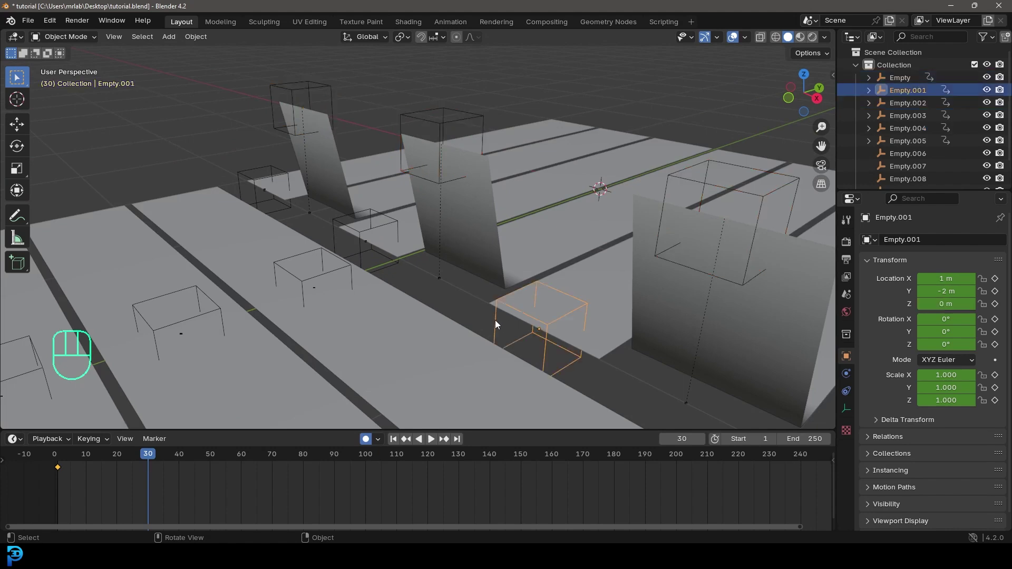
Lower the other set of alternate empties below the strips at frame 30
left_click(365, 250)
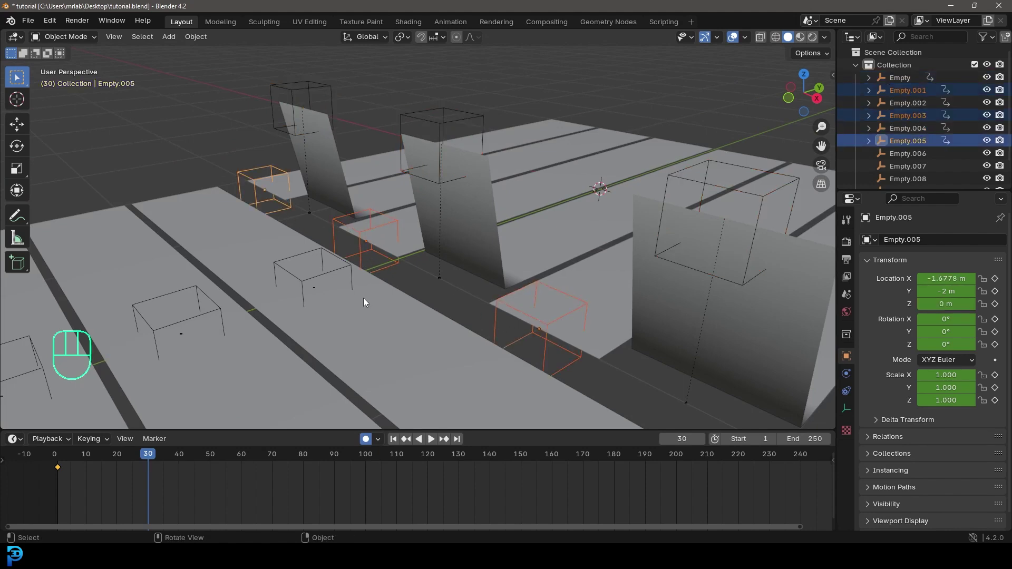
key("g")
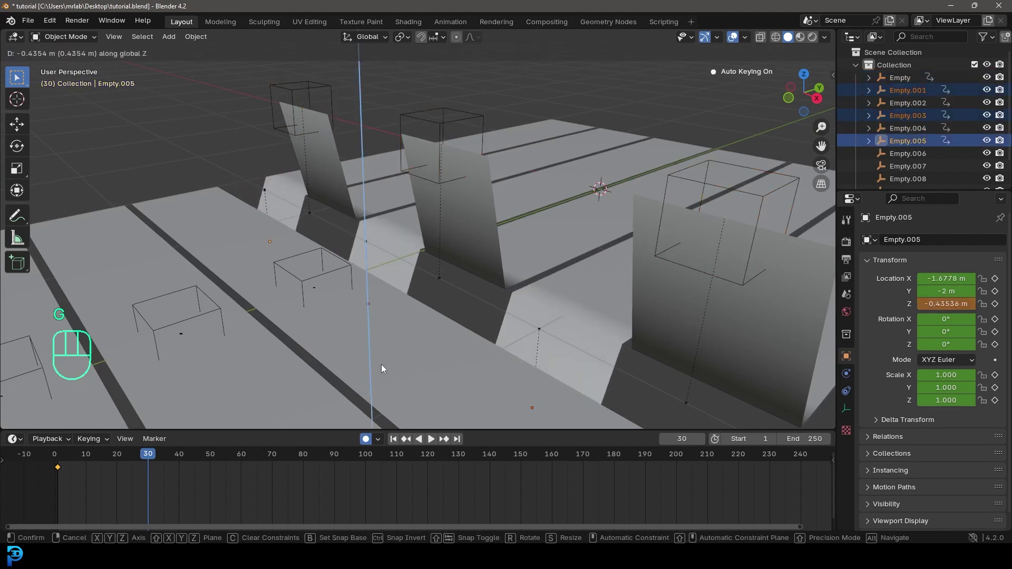
left_click_drag(515, 333, 482, 306)
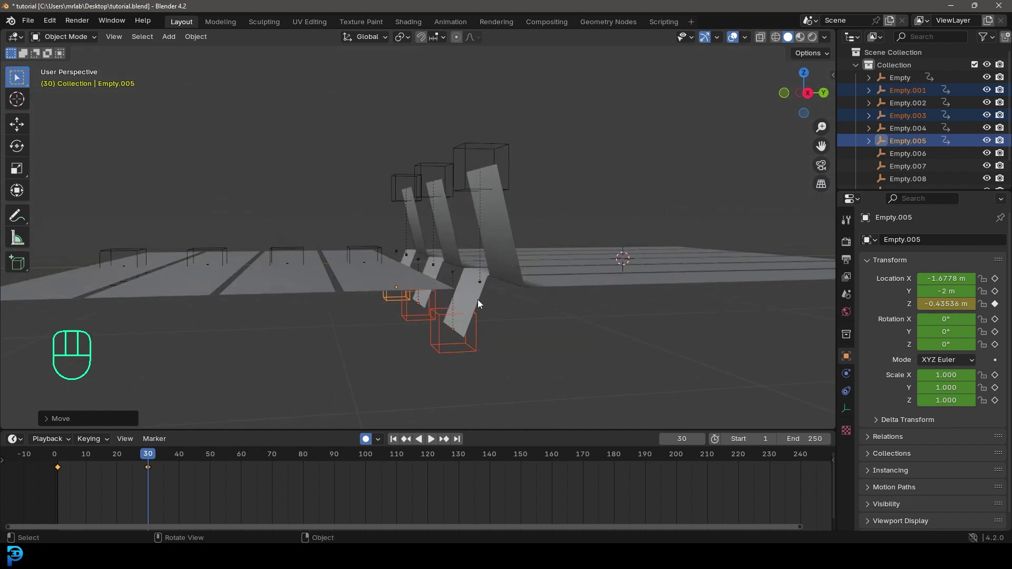
left_click_drag(162, 461, 248, 468)
left_click_drag(532, 262, 512, 259)
At frame 60, push the previously raised empties down below the strips
left_click(512, 174)
left_click(451, 167)
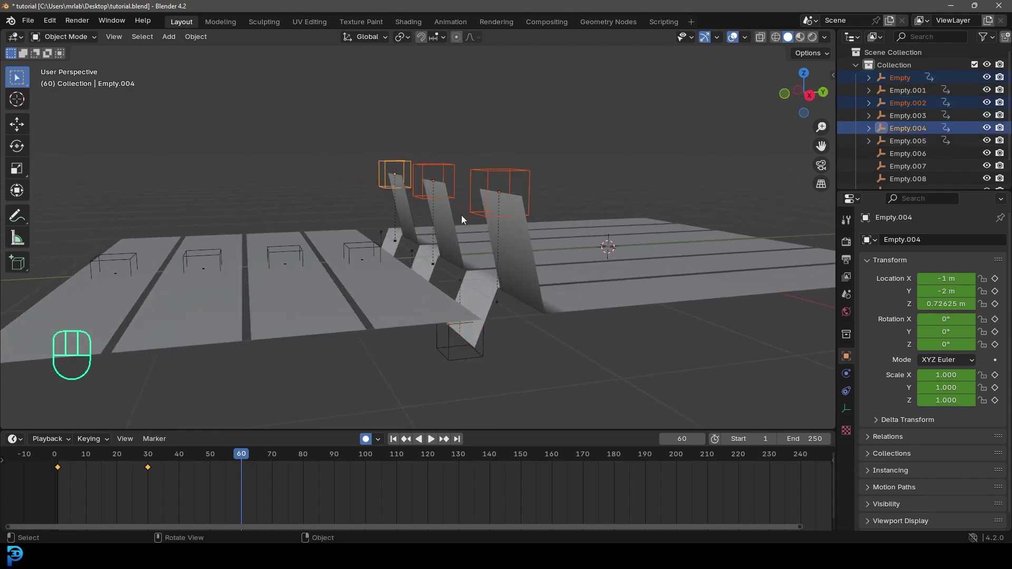
left_click_drag(458, 216, 450, 226)
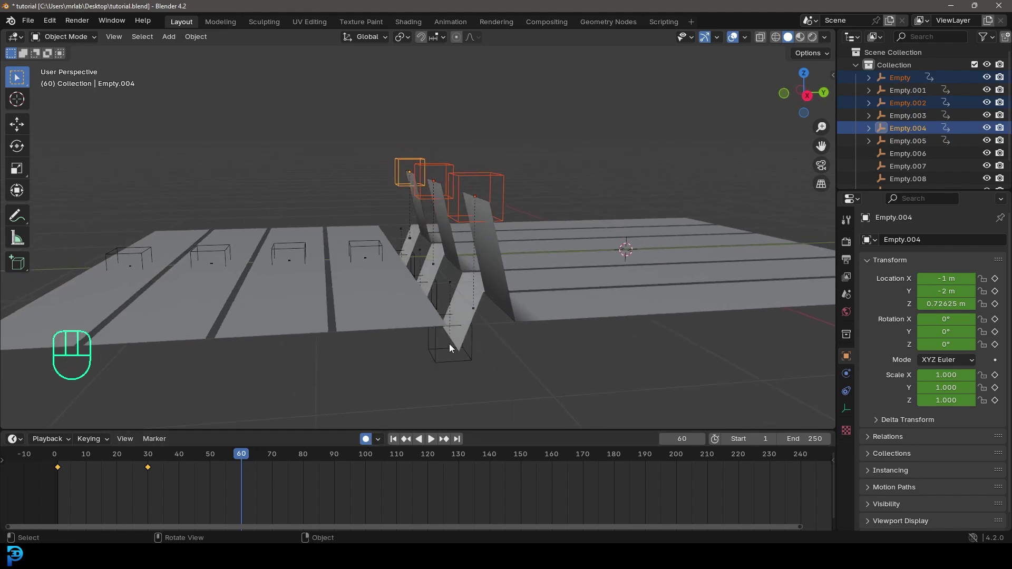
key("g")
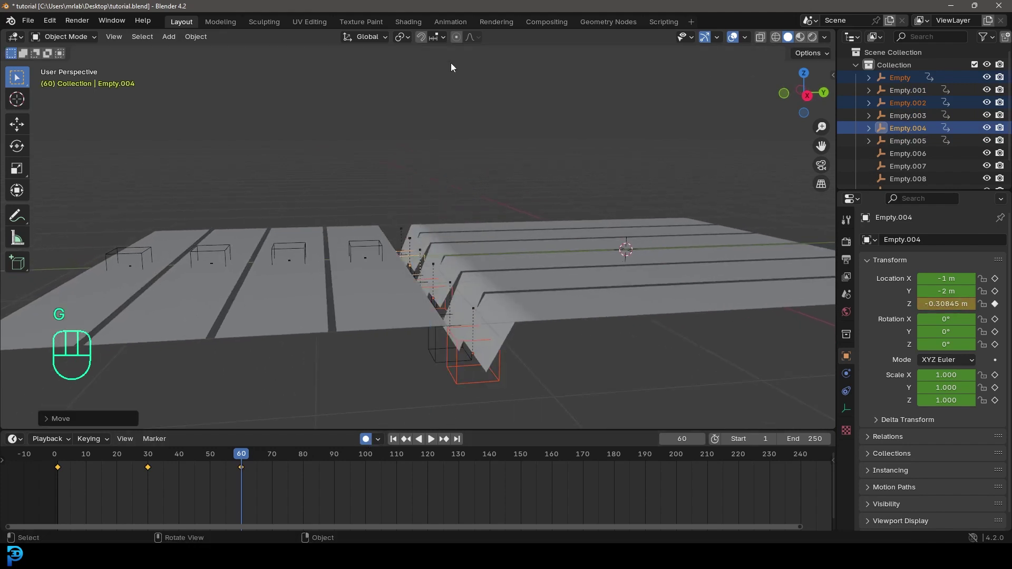
left_click_drag(510, 182, 528, 224)
key("g")
At frame 60, lift the previously lowered empties about 0.74 m above the strips
left_click(471, 304)
left_click_drag(432, 319, 463, 319)
left_click(371, 335)
middle_click(391, 341)
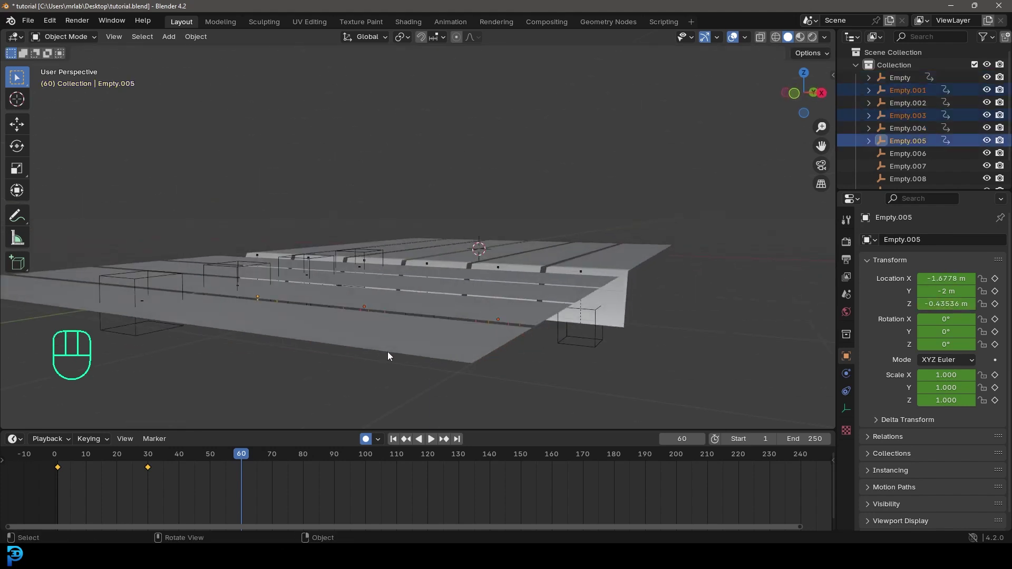
key("g")
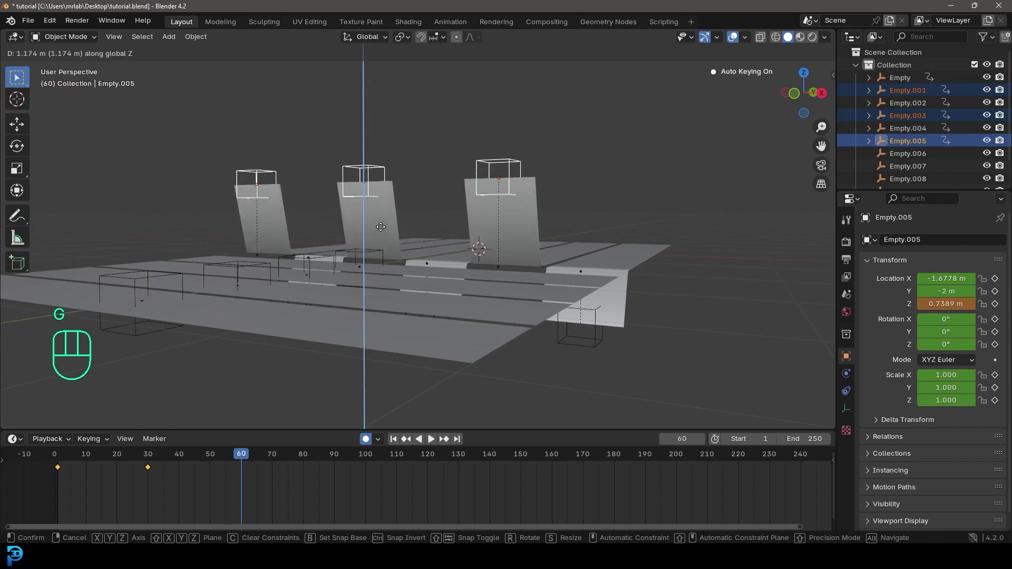
left_click_drag(490, 245, 433, 264)
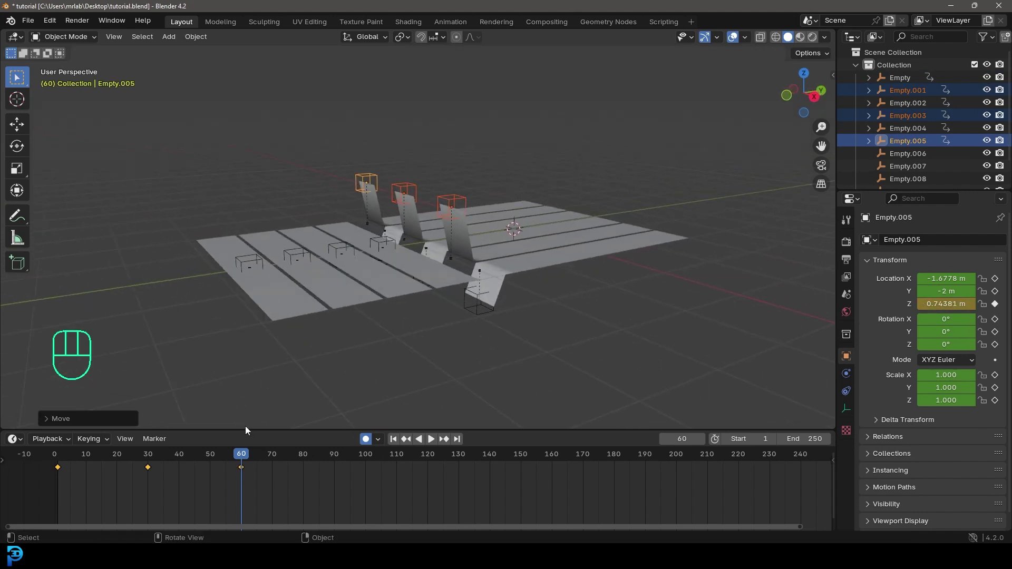
left_click_drag(245, 457, 52, 462)
Play back the up-down swap, then reselect alternate hook empties including Empty
key("space")
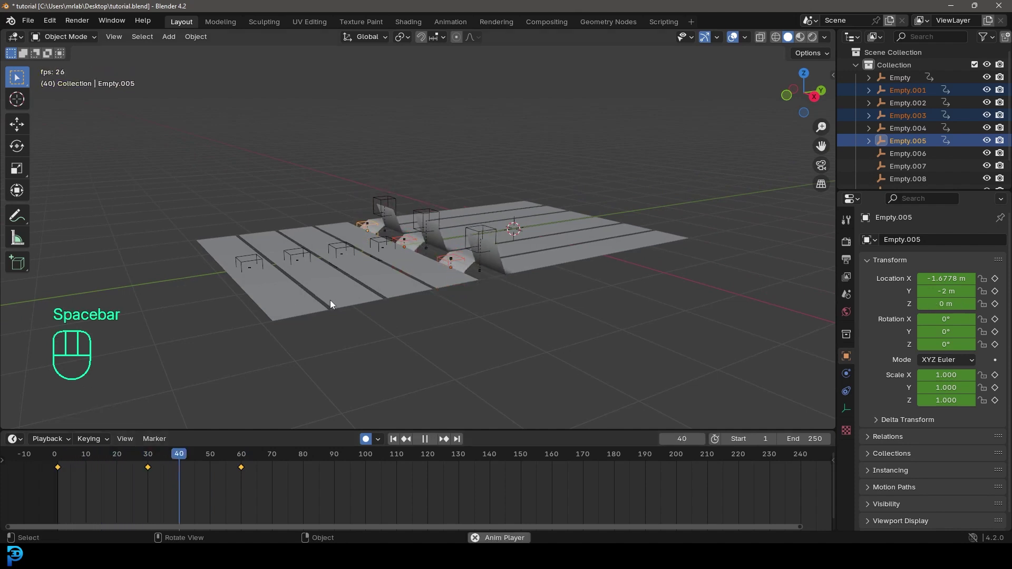
key("space")
left_click_drag(390, 322, 446, 307)
left_click_drag(491, 321, 407, 283)
left_click_drag(475, 322, 491, 322)
key("alt+a")
left_click(402, 277)
left_click(442, 288)
left_click(502, 295)
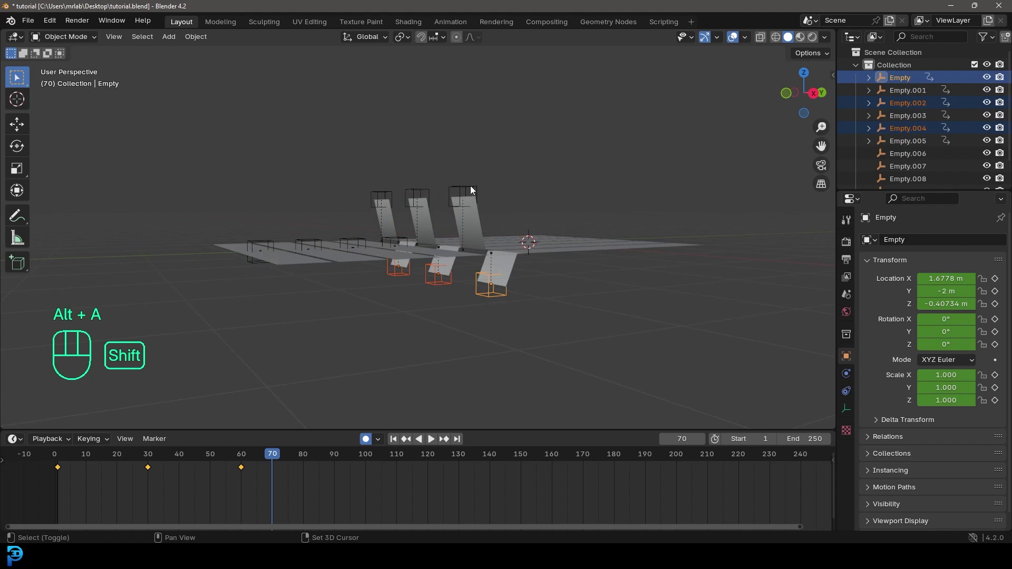
Select all six empties and duplicate their keyframes to around frames 90 and 120
left_click(382, 191)
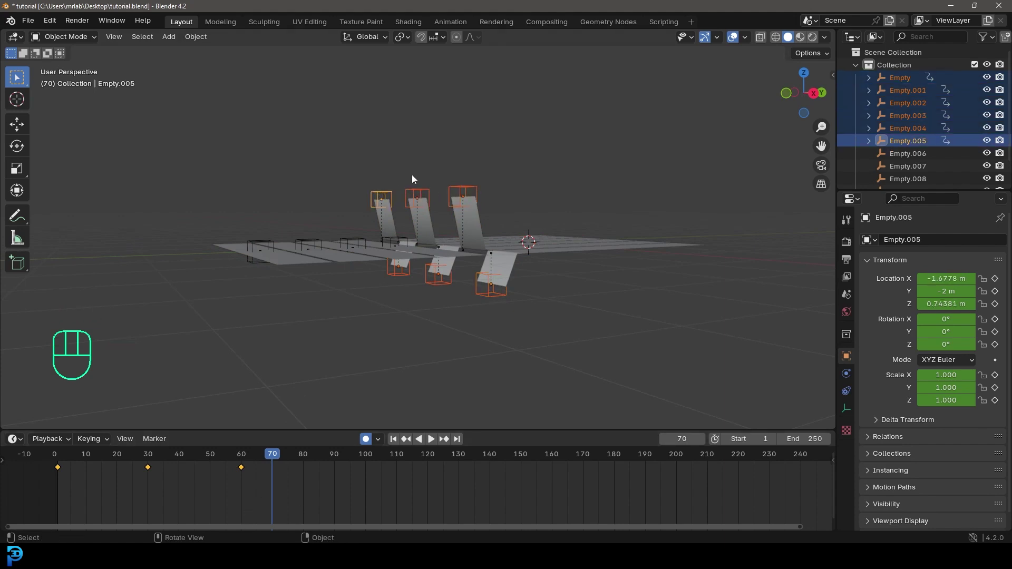
left_click_drag(310, 504, 155, 486)
left_click_drag(156, 480, 178, 494)
left_click_drag(89, 504, 225, 474)
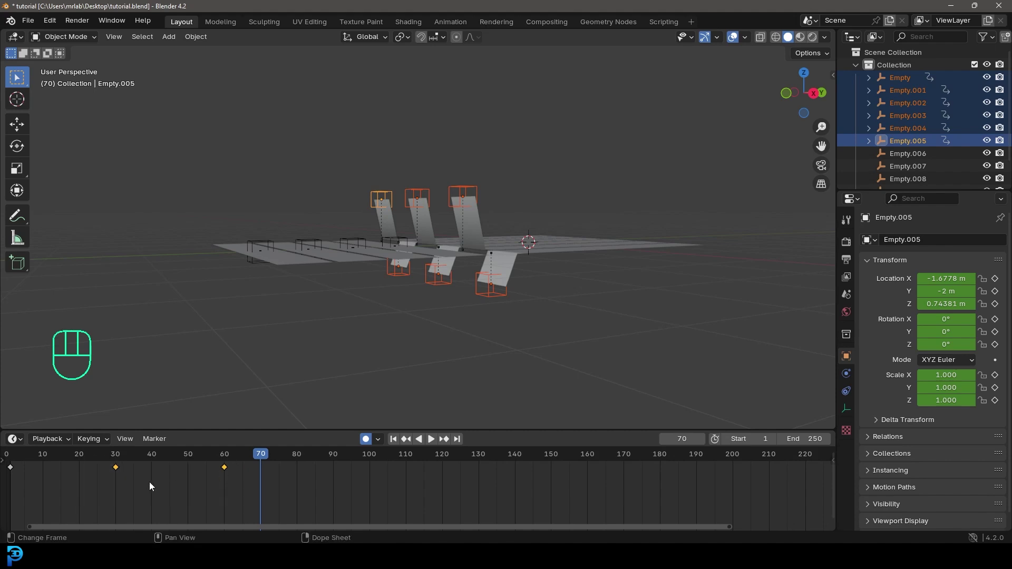
key("shift+d")
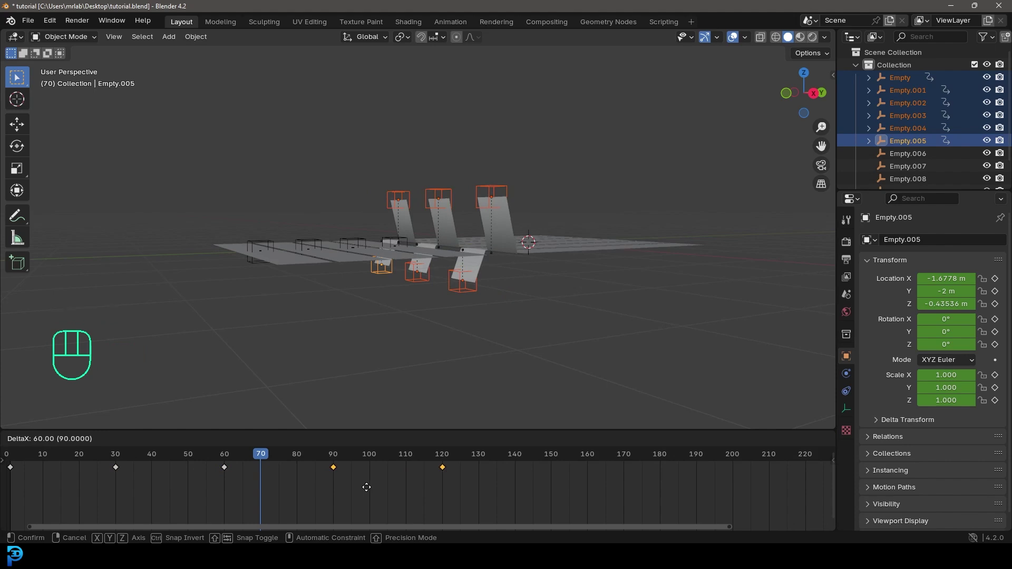
left_click_drag(248, 458, 118, 471)
Play back the repeated alternation, scrub to about frame 135 and select Empty.006
key("space")
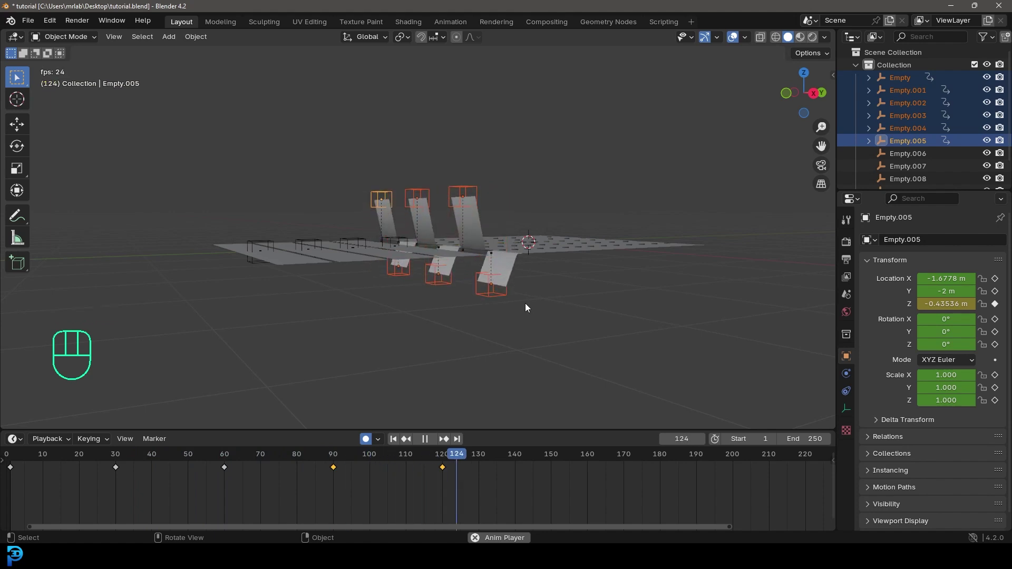
key("space")
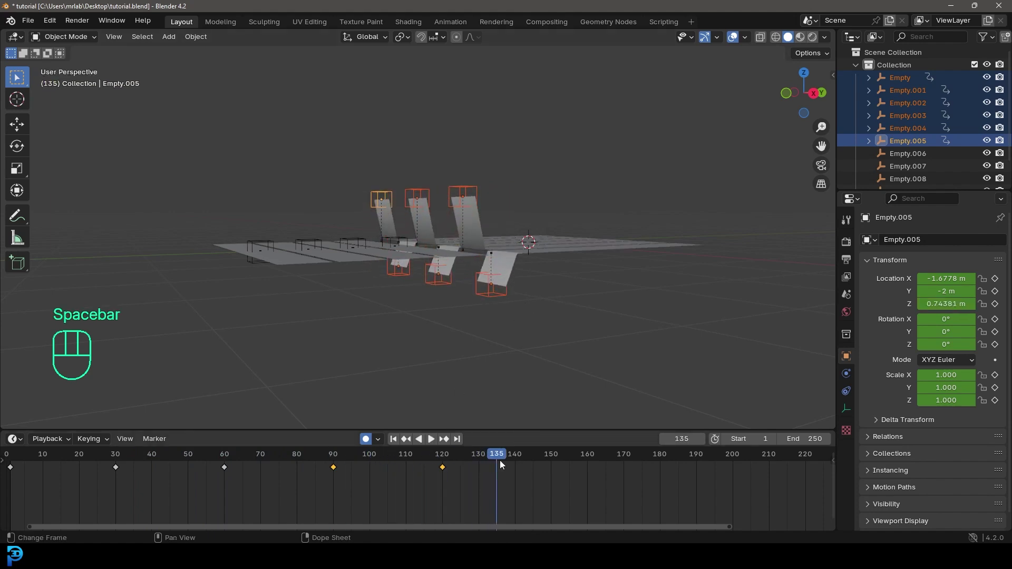
left_click_drag(505, 462, 261, 449)
left_click(407, 242)
Key Empty.006 at its start position Y −2.5655 m on an early frame, then go to frame 30
left_click_drag(400, 257, 456, 276)
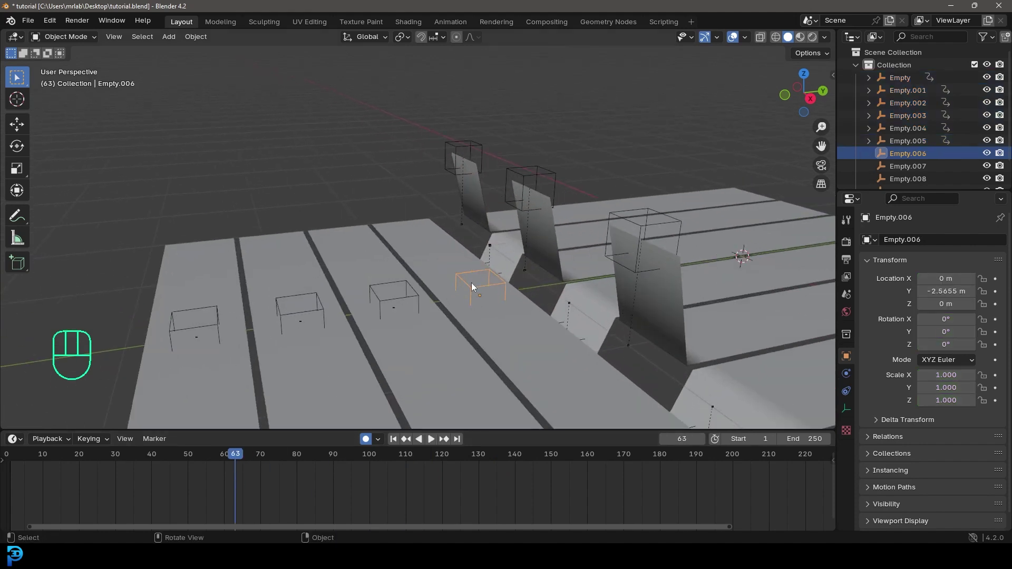
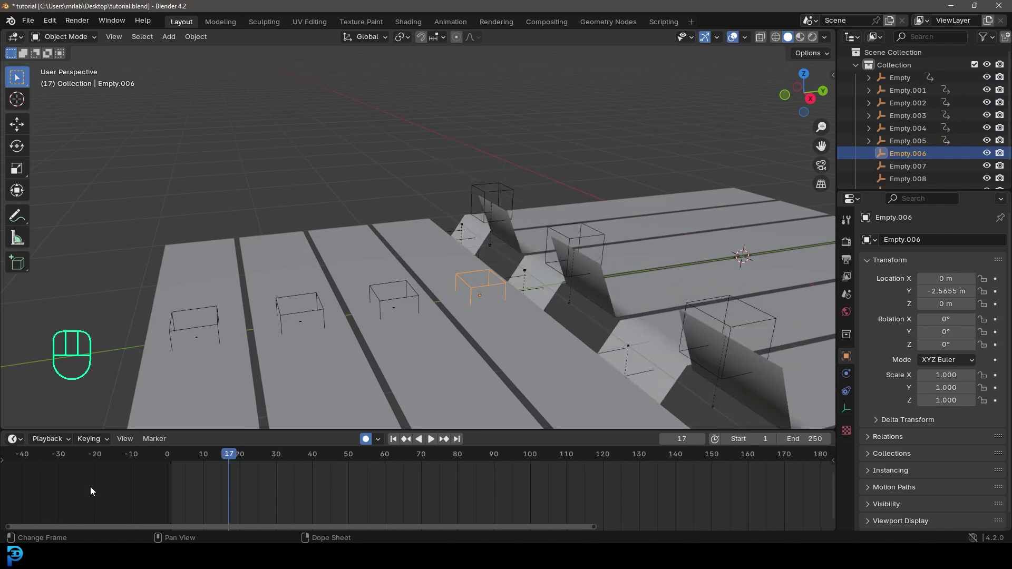
left_click(213, 463)
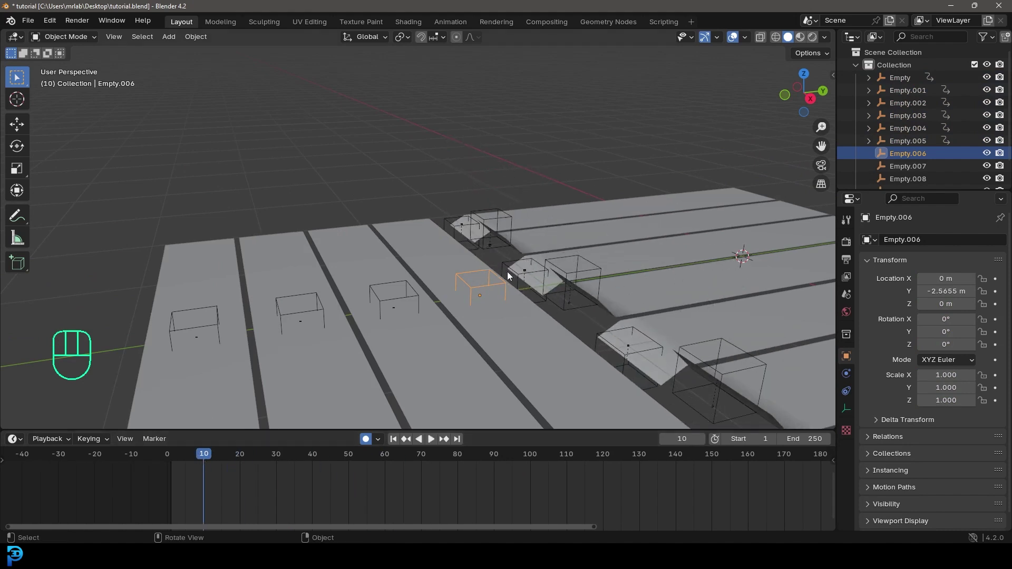
middle_click(509, 272)
key("i")
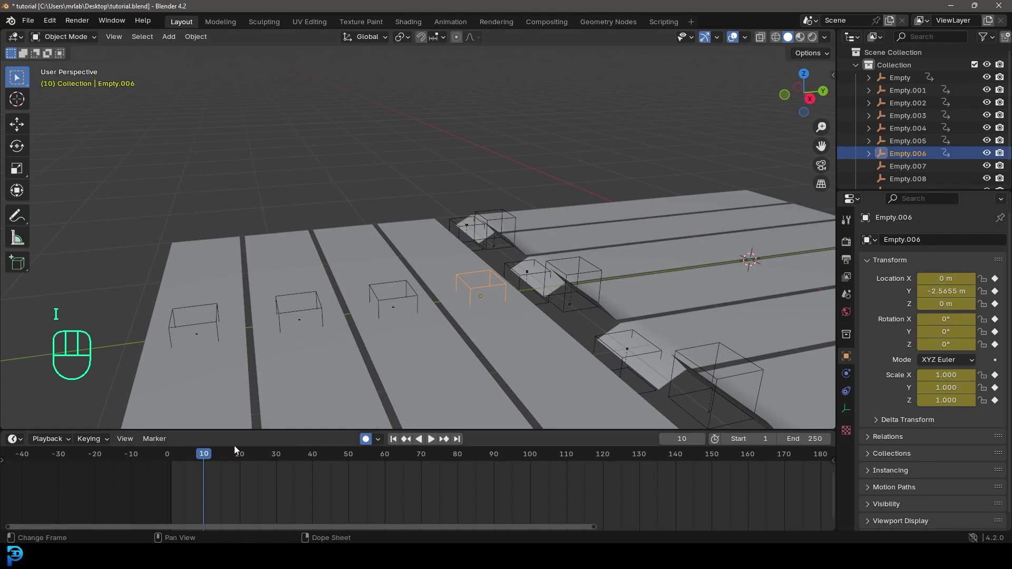
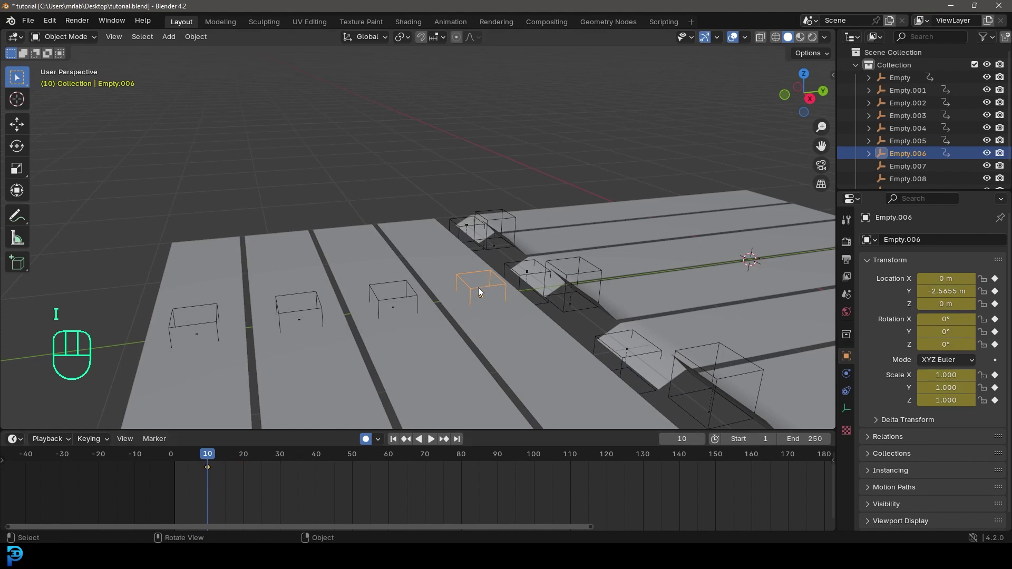
left_click_drag(211, 459, 282, 479)
Slide Empty.006 along Y to 1.324 m at frame 30, folding its strip across the cloth
left_click_drag(491, 327, 424, 337)
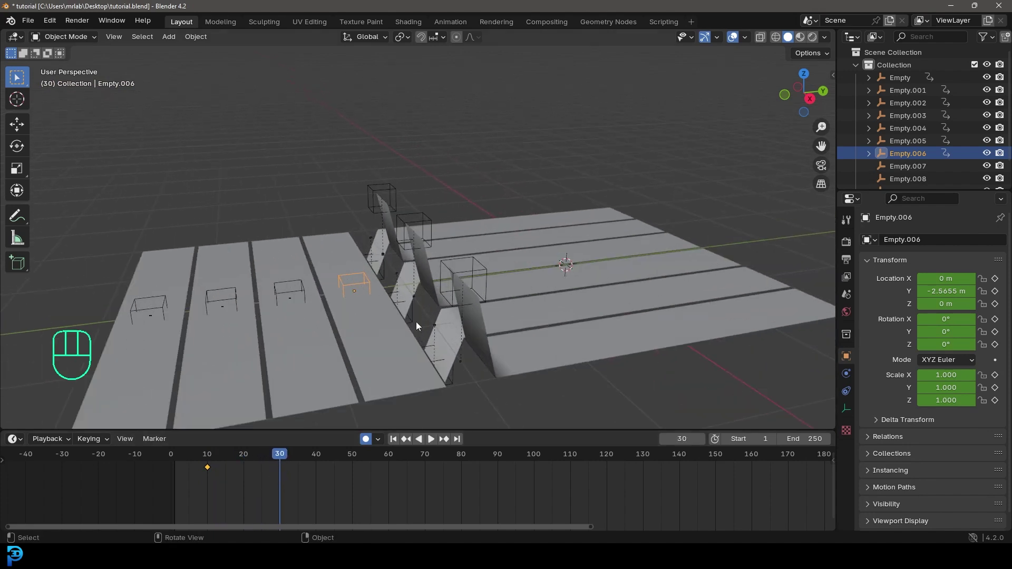
key("g")
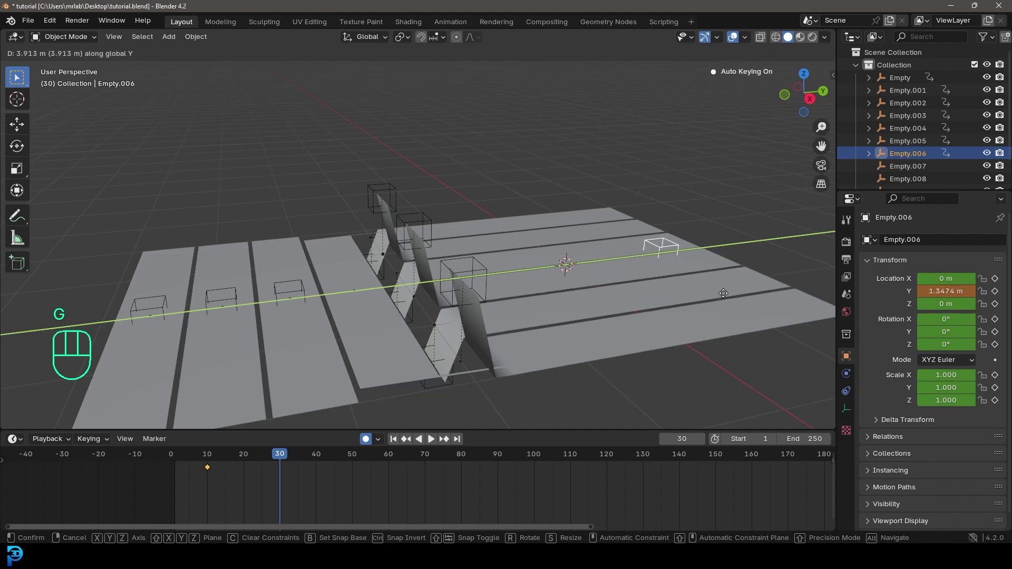
left_click_drag(700, 285, 609, 246)
left_click_drag(588, 259, 597, 293)
left_click_drag(631, 263, 509, 273)
left_click_drag(454, 242, 461, 219)
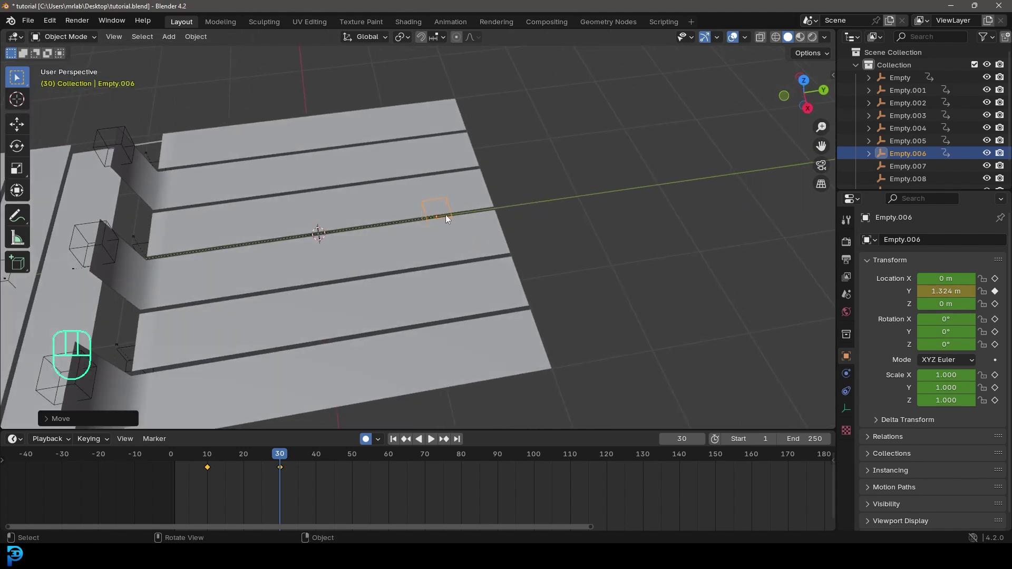
Frame the whole cloth, scrub to frame 46 and select the next hook, Empty.007
left_click_drag(354, 317, 431, 281)
left_click_drag(376, 259, 377, 244)
left_click_drag(365, 244, 429, 294)
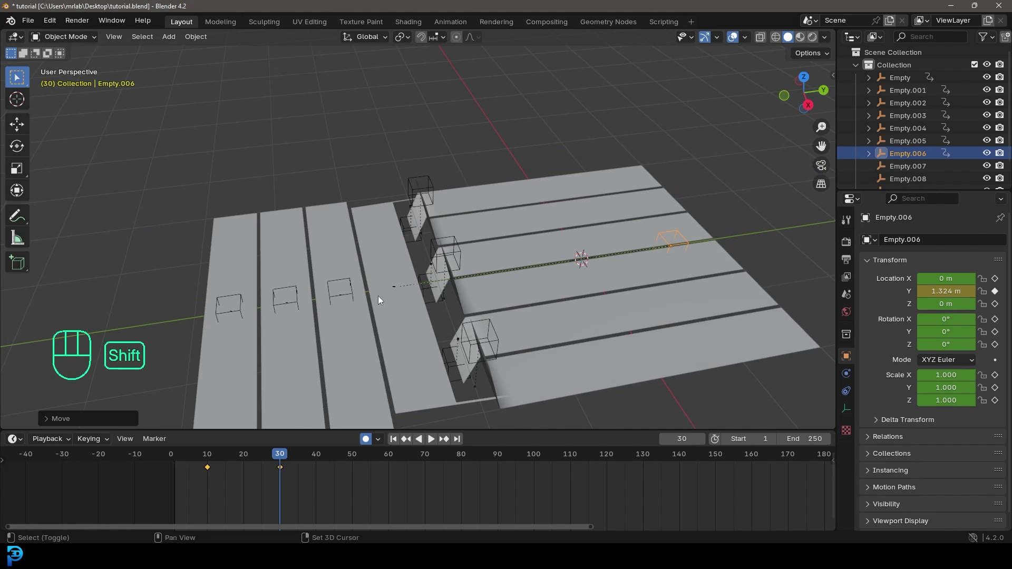
left_click_drag(381, 327, 385, 284)
left_click(359, 241)
Keyframe Empty.007 holding at Y −3.2434 m on frame 40
left_click_drag(292, 461, 365, 207)
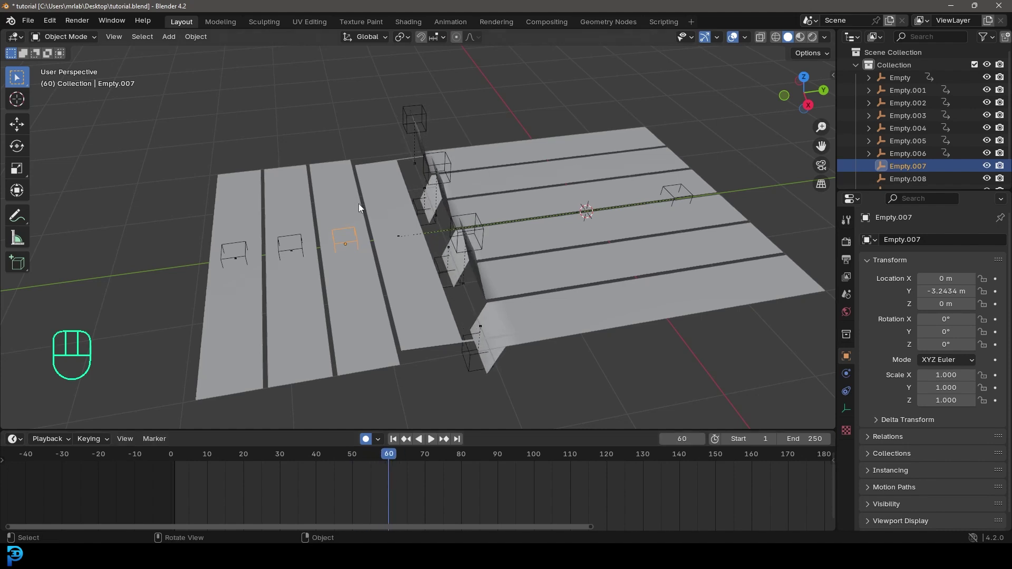
middle_click(601, 250)
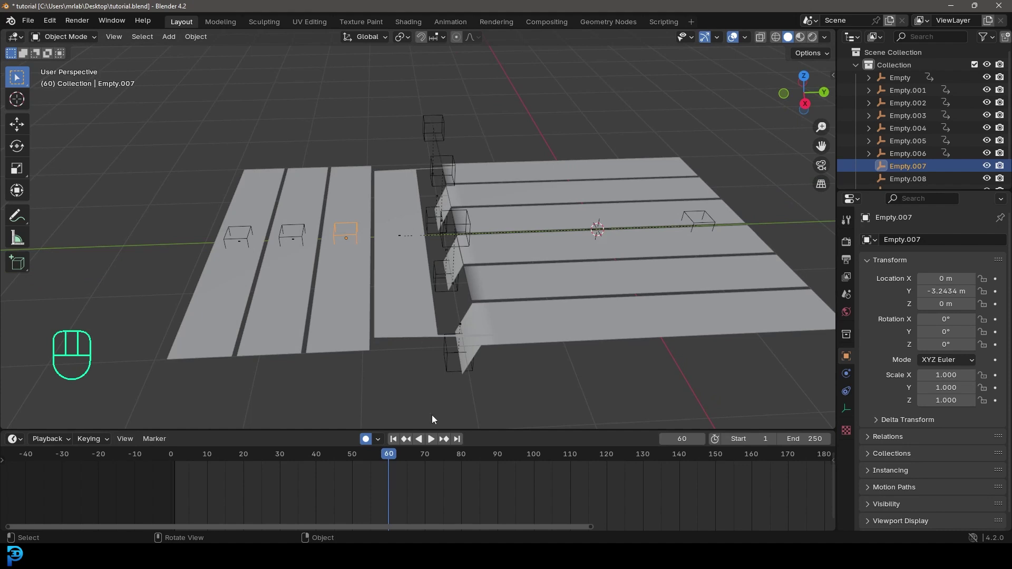
left_click_drag(394, 458, 325, 465)
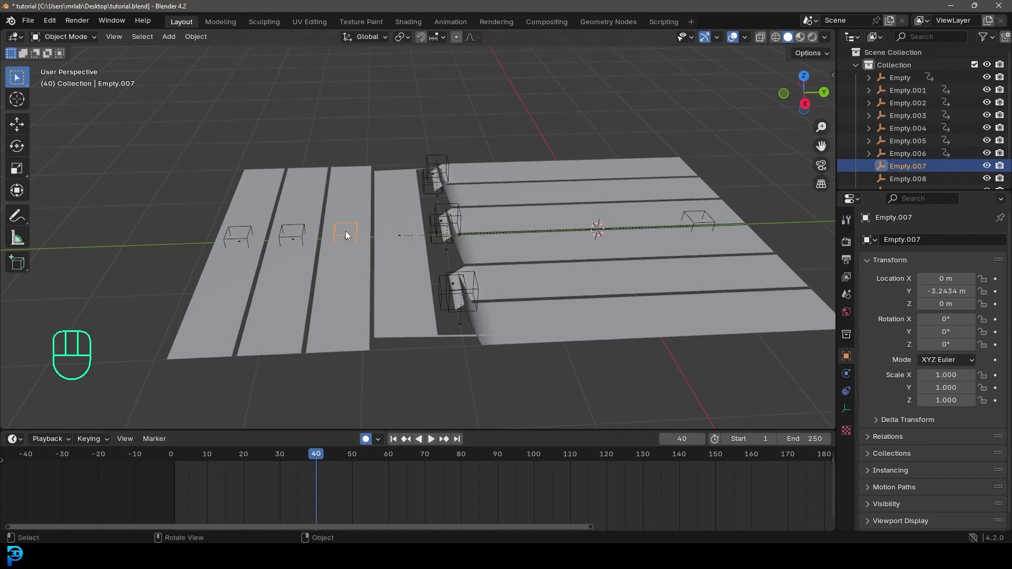
key("i")
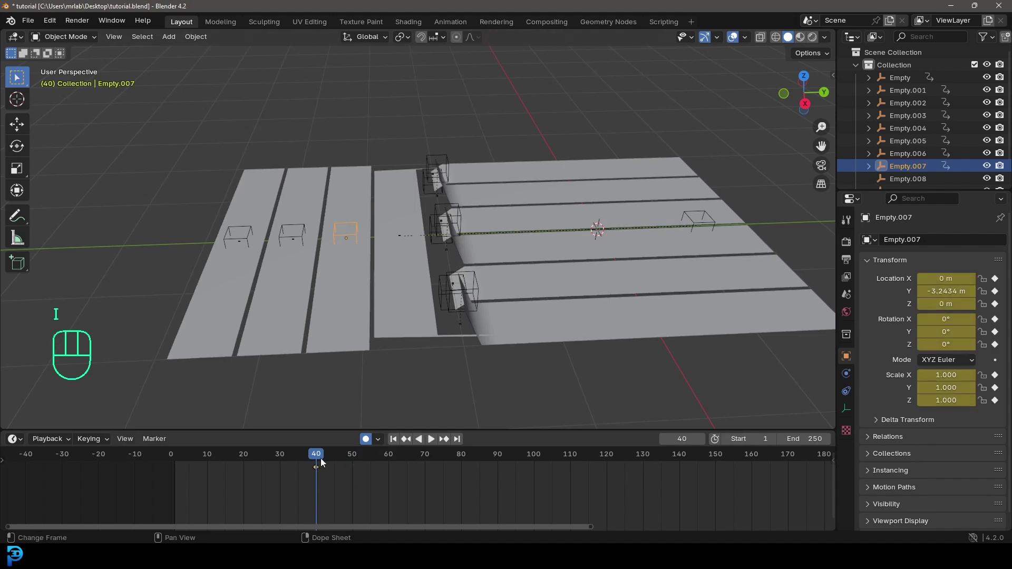
At frame 60 slide Empty.007 along Y to 0.56051 m, then select the cloth plane
left_click_drag(317, 459, 394, 477)
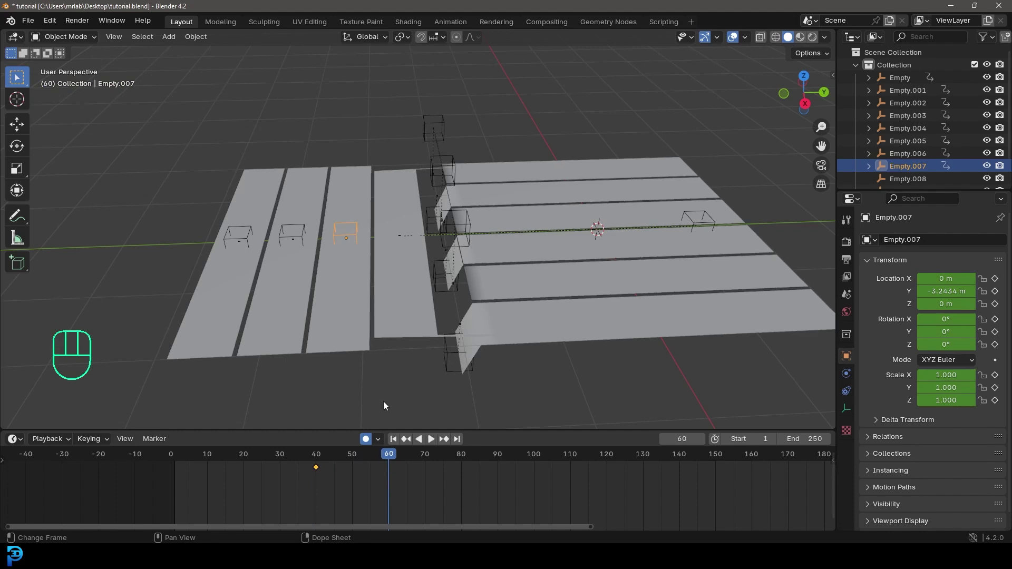
key("g")
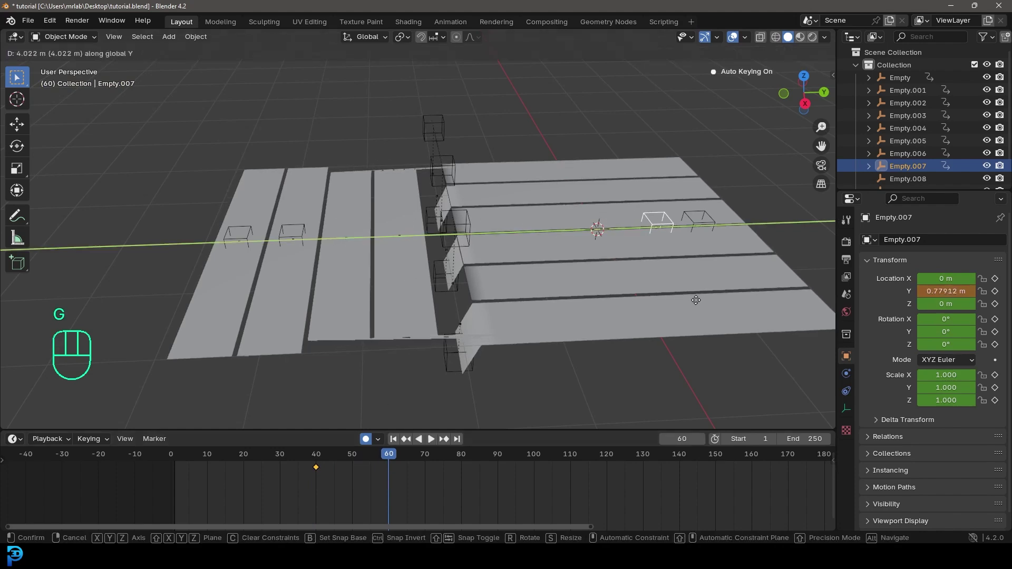
left_click_drag(660, 292, 518, 339)
middle_click(550, 309)
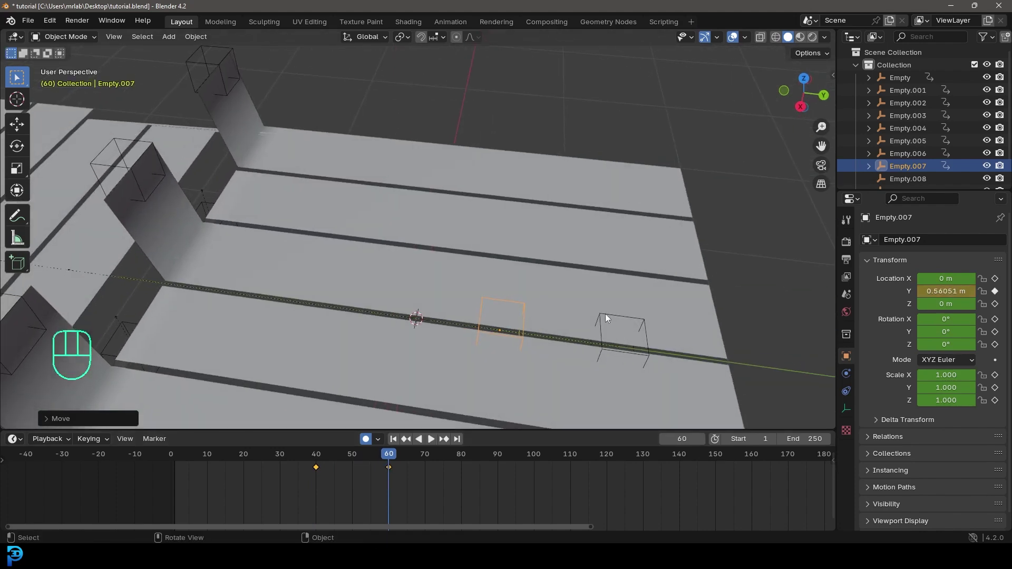
left_click_drag(394, 352, 456, 333)
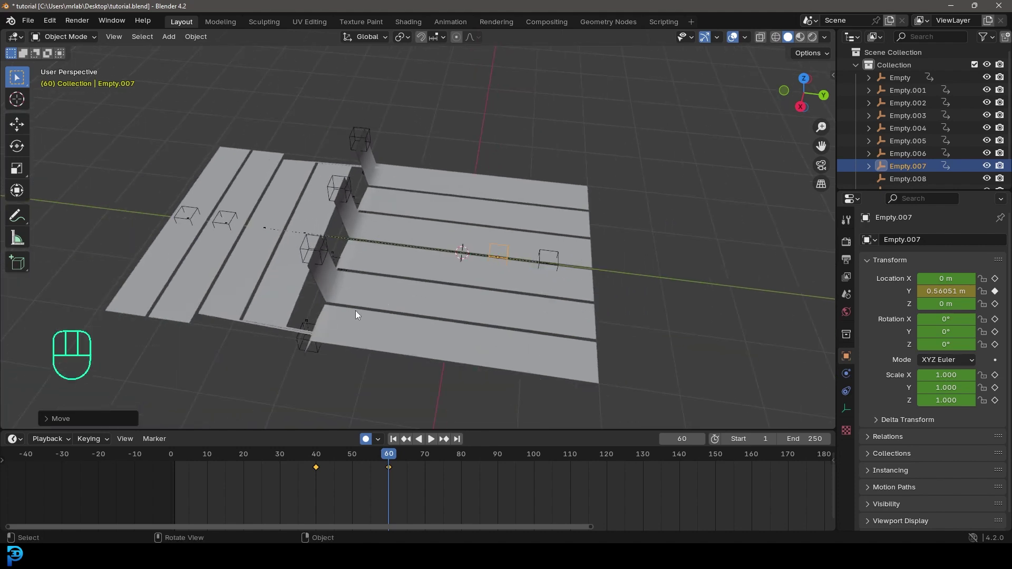
middle_click(339, 311)
left_click_drag(338, 352, 450, 345)
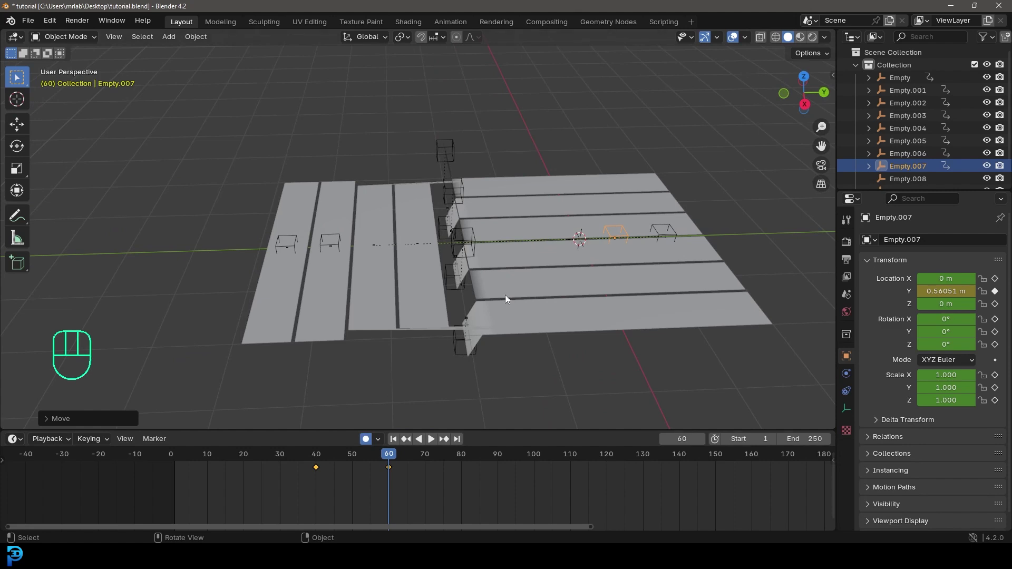
left_click(521, 229)
Save the file, rewind to frame 1 and play the cloth simulation of folding strips
key("ctrl+s")
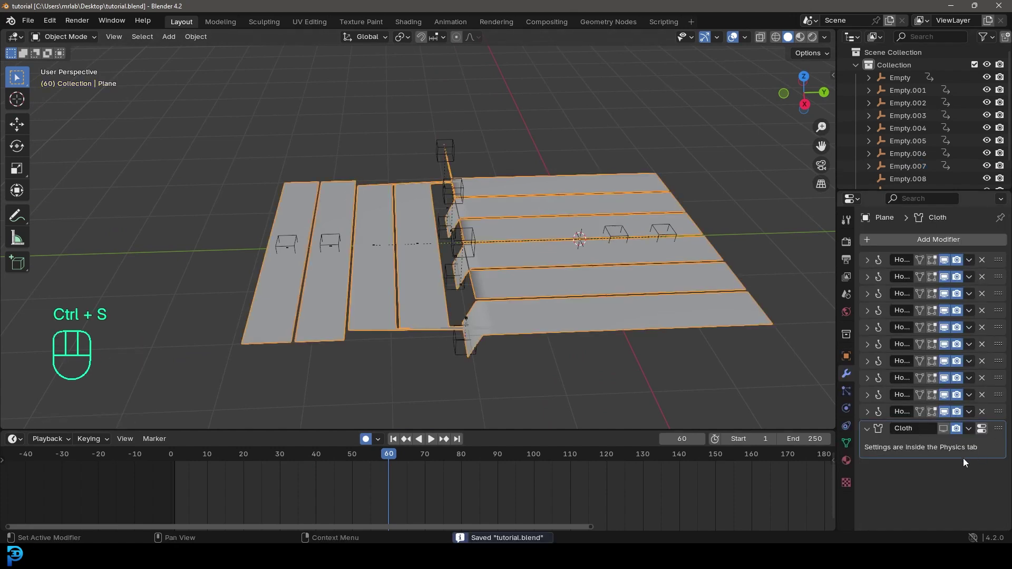
left_click(953, 431)
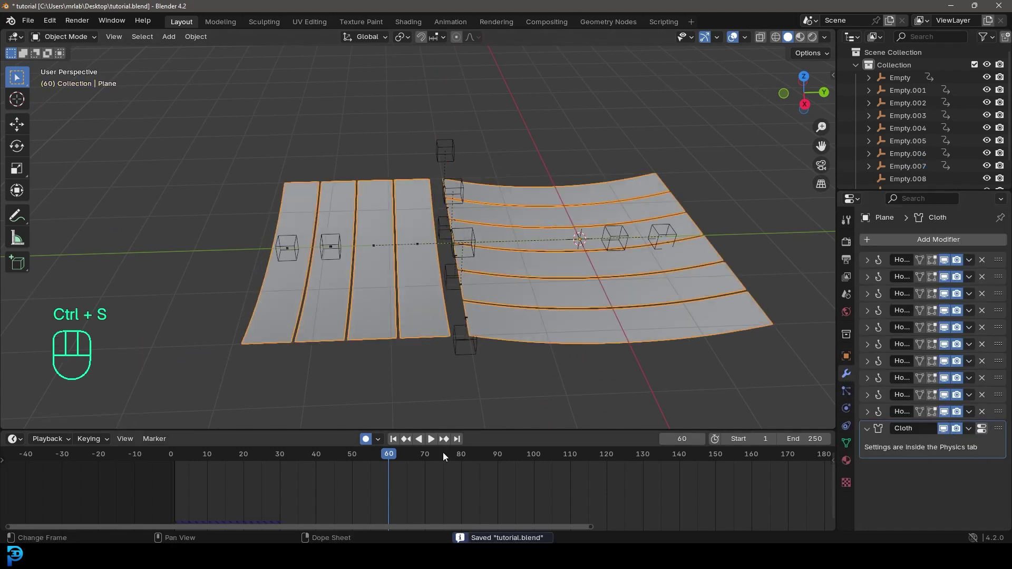
left_click_drag(373, 460, 179, 476)
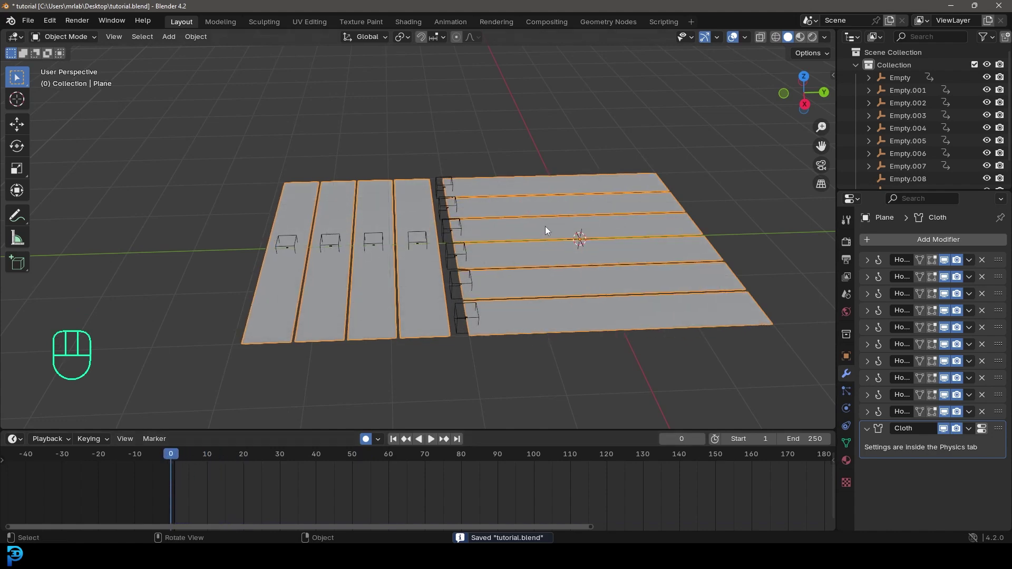
key("Tab")
key("Tab")
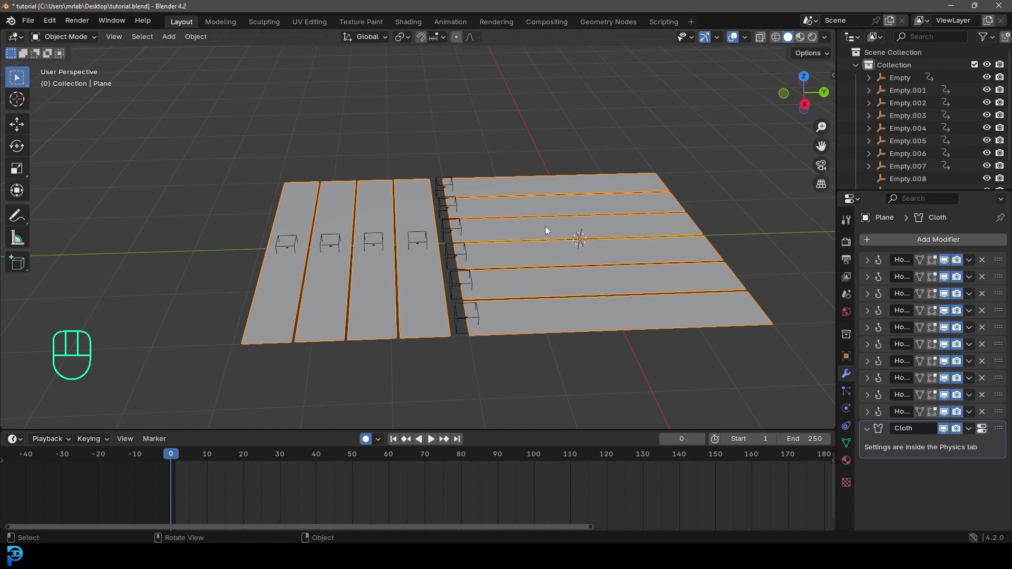
key("space")
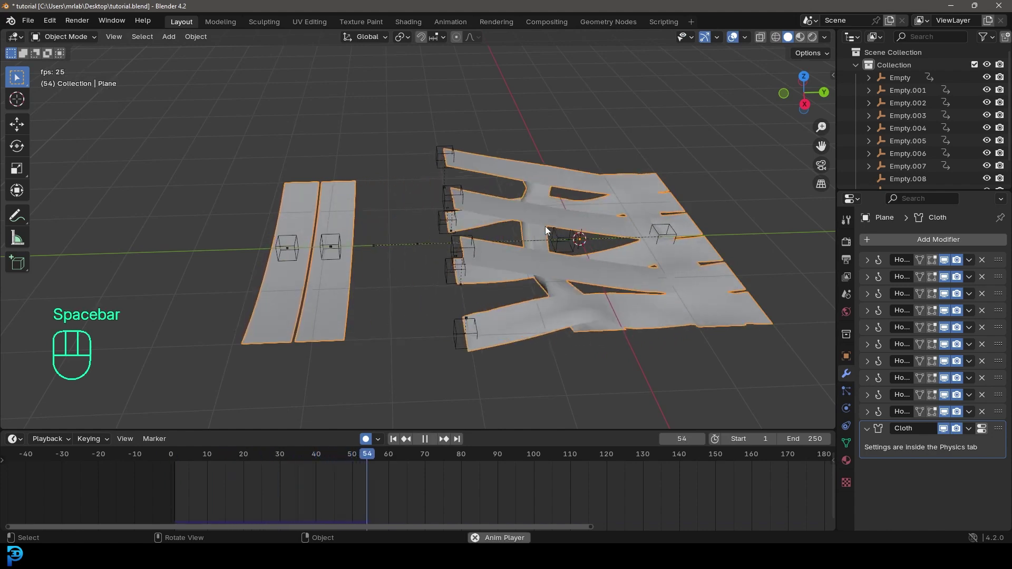
key("space")
View the cloth from below and resume playback as crosswise strips weave through by frame 138
left_click_drag(570, 216, 555, 259)
left_click_drag(652, 284, 525, 130)
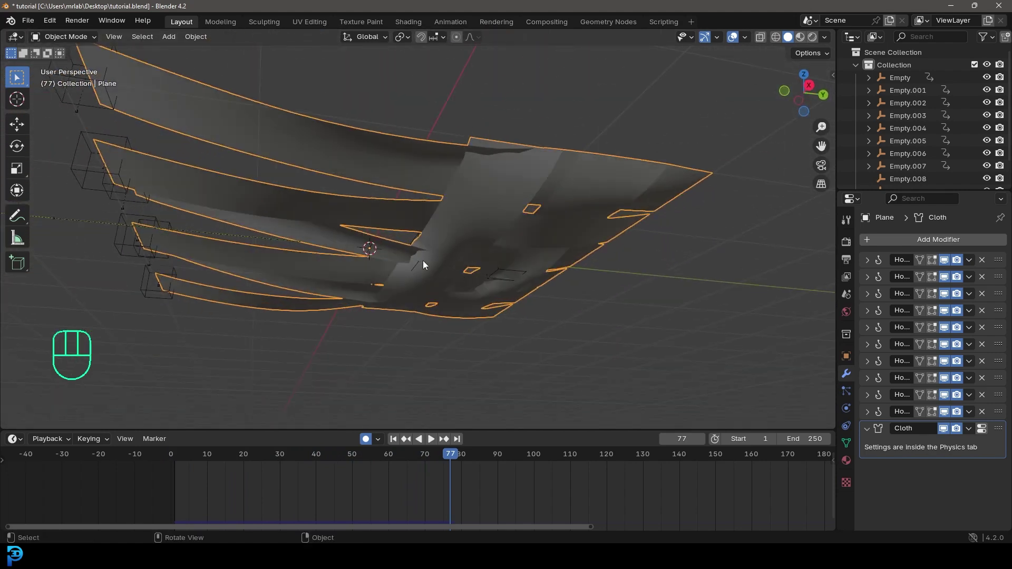
left_click_drag(459, 227, 437, 325)
key("space")
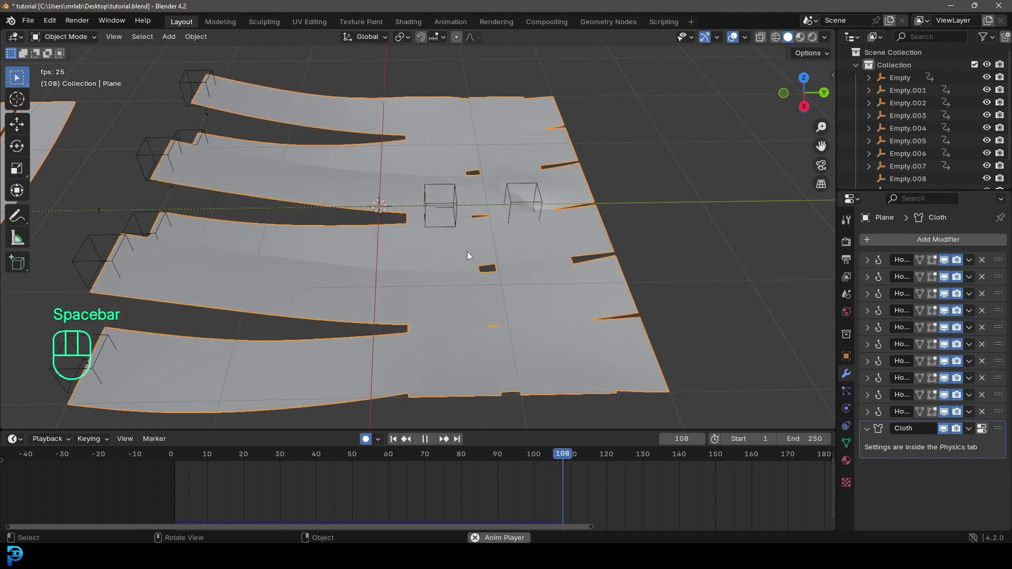
key("space")
left_click_drag(493, 265, 494, 254)
middle_click(472, 275)
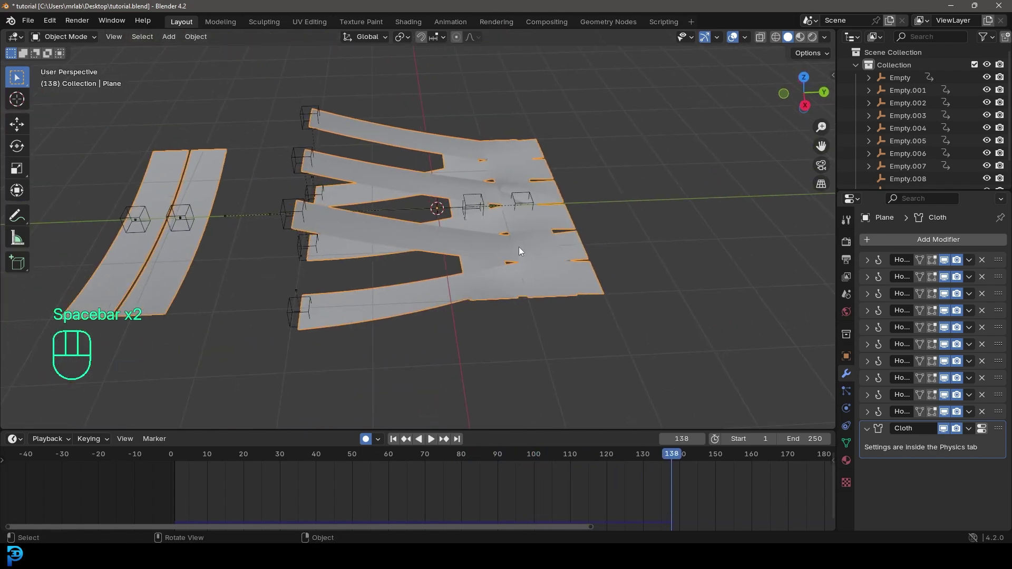
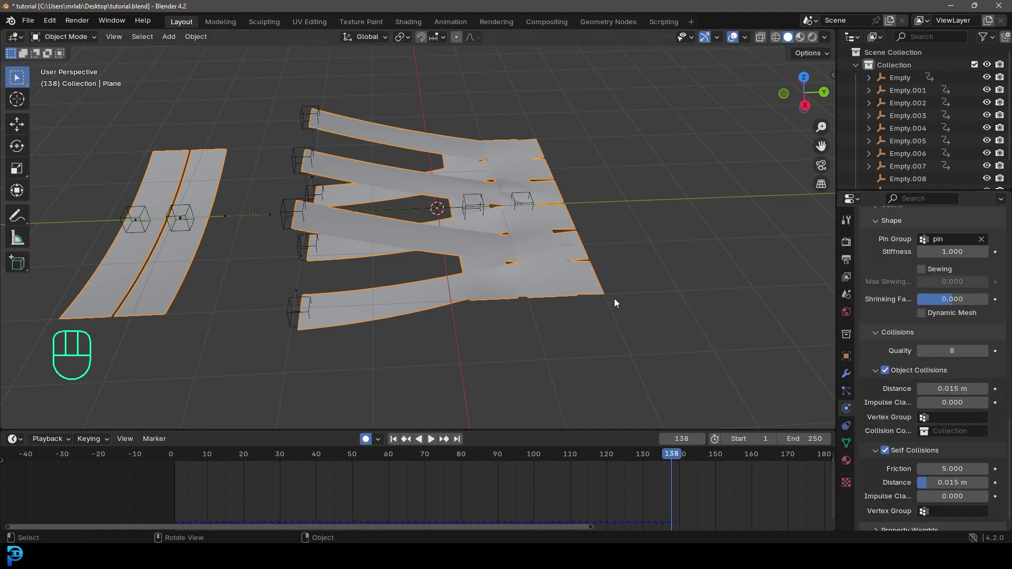
Rewind to frame 1 and replay the simulation, watching the strips interlace by frame 66
key("shift+Left")
key("Tab")
key("Tab")
left_click_drag(466, 264, 573, 283)
key("space")
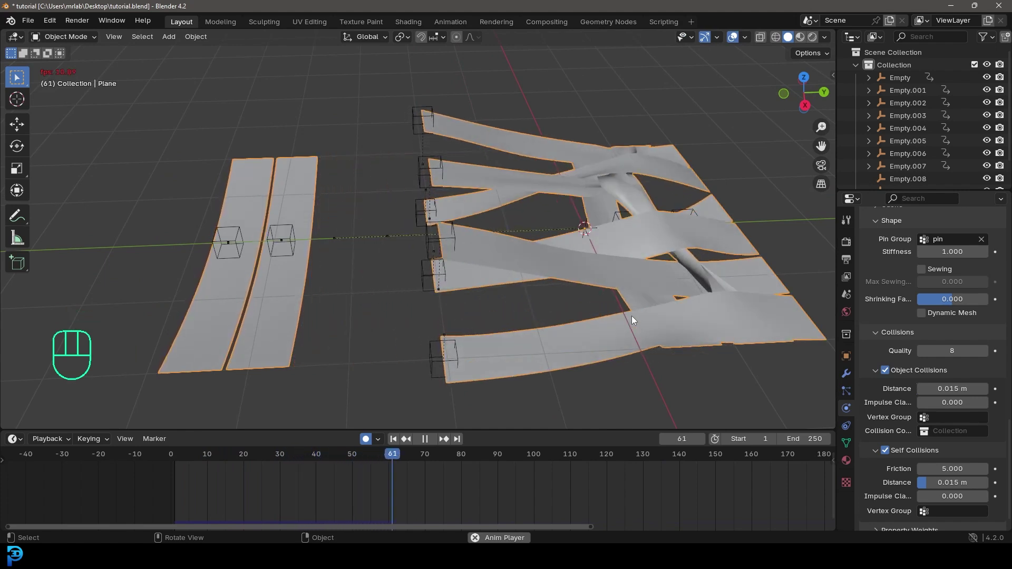
key("space")
Drop to a low side view and scrub back to frame 6
left_click_drag(582, 239, 579, 284)
left_click_drag(642, 276, 470, 262)
key("shift+space")
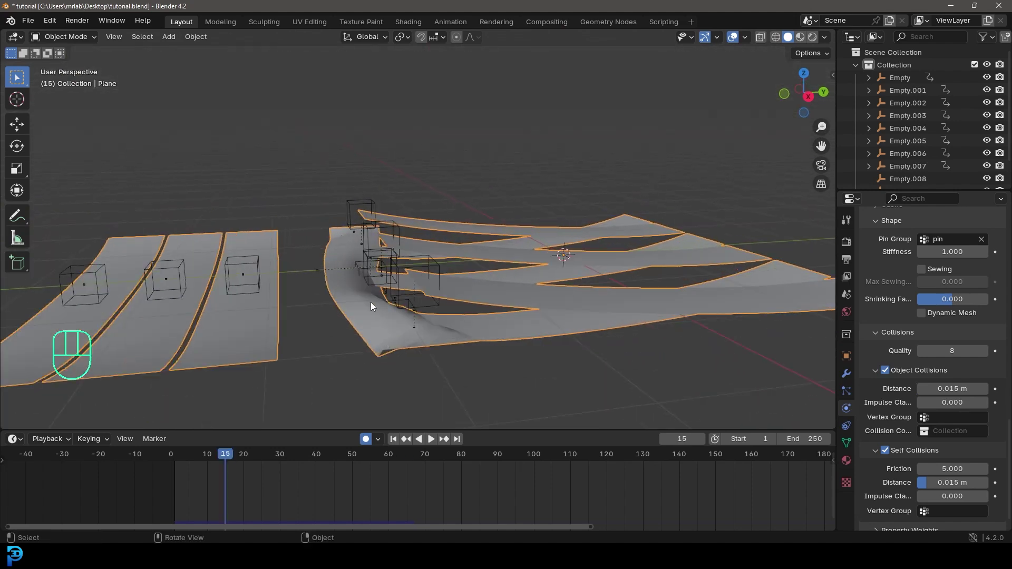
middle_click(371, 305)
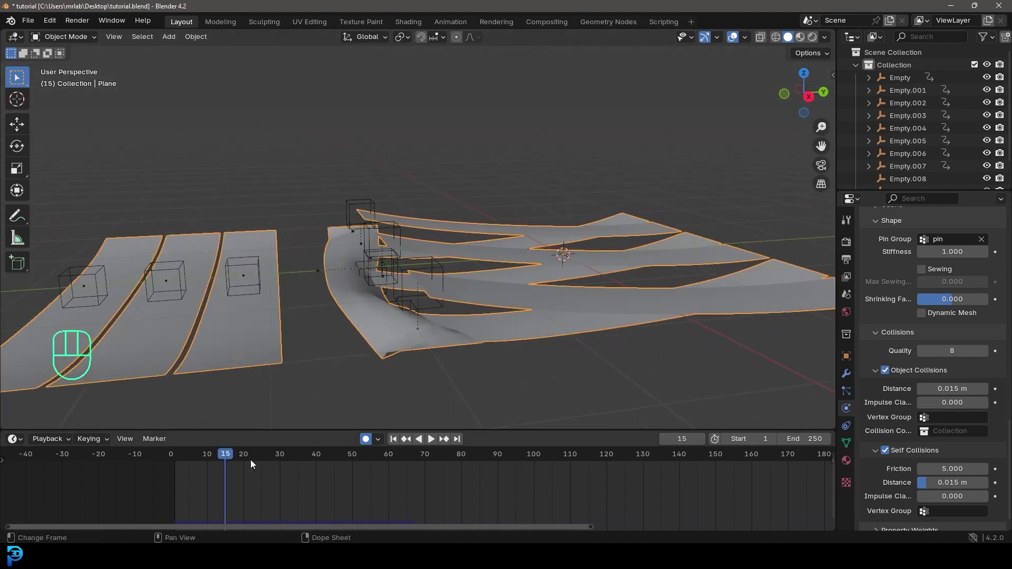
left_click_drag(236, 459, 199, 461)
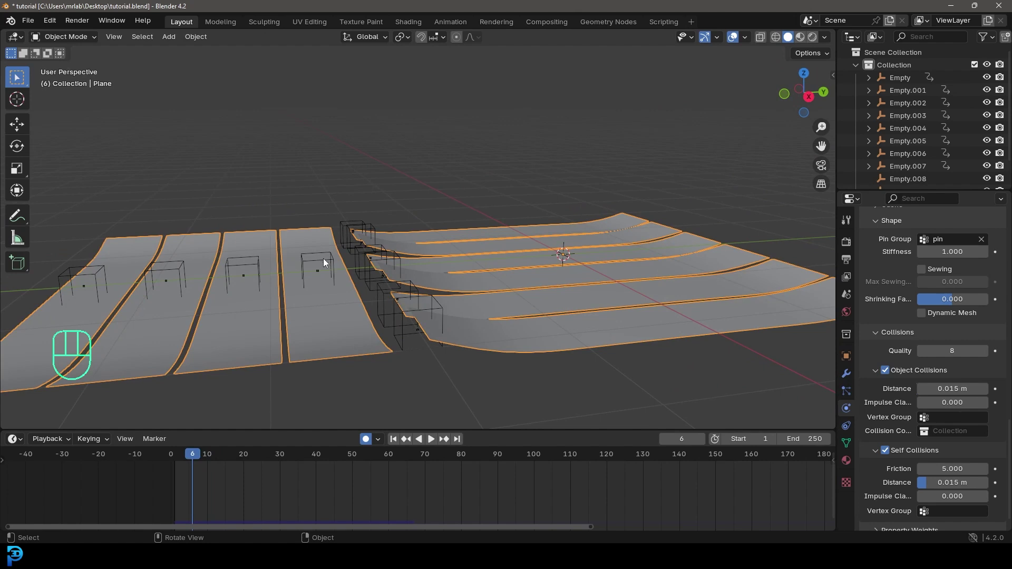
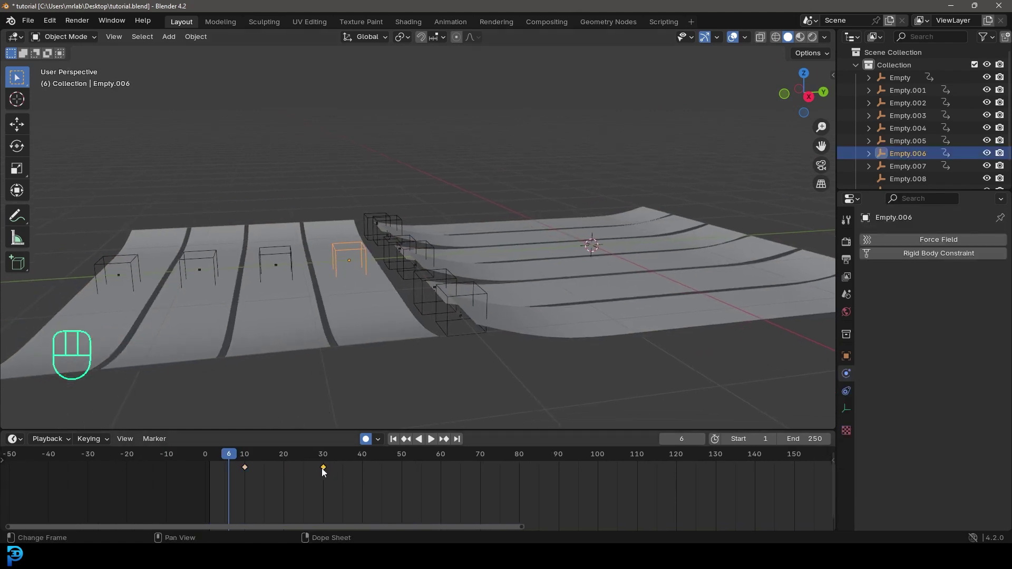
Shift the selected hook keyframes later on the Timeline with G
key("g")
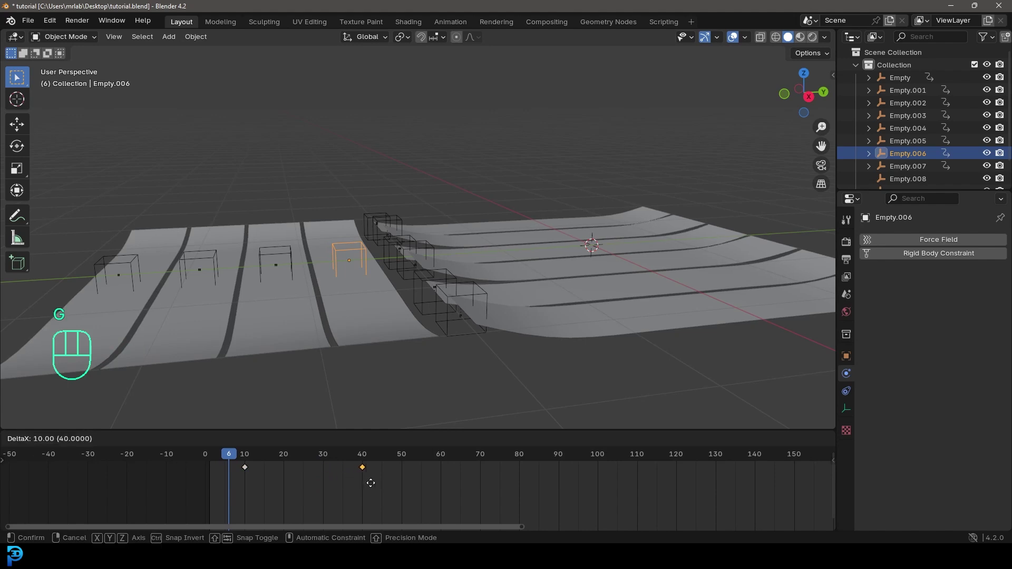
left_click(292, 255)
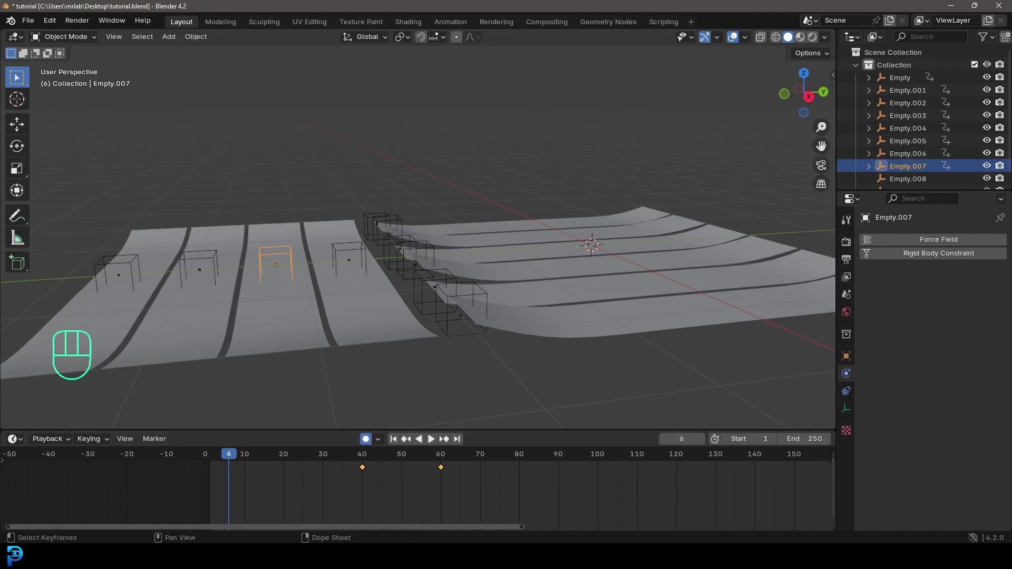
left_click_drag(467, 491, 446, 469)
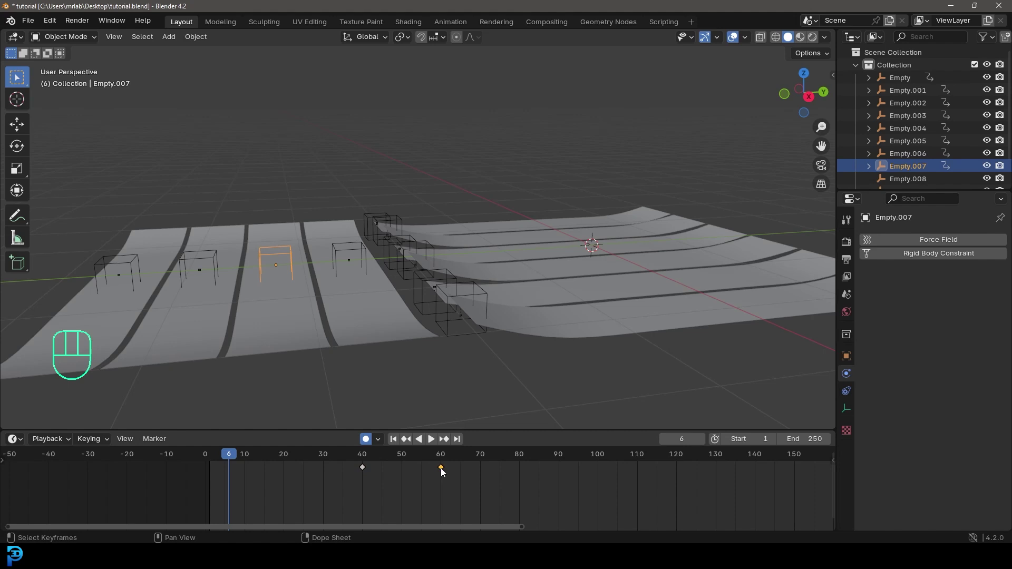
key("g")
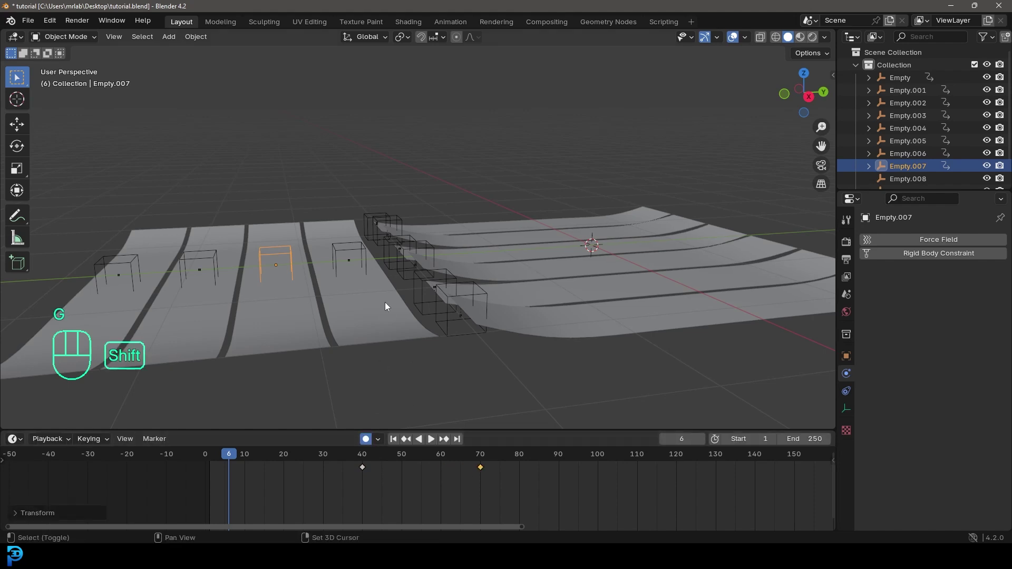
key("shift+Left")
Pick another hook empty and replay the animation several times to check the retimed weave
left_click(388, 306)
key("Tab")
key("Tab")
key("space")
key("space")
left_click_drag(617, 300, 621, 284)
key("shift+Left")
middle_click(428, 300)
key("space")
key("space")
key("space")
middle_click(426, 278)
Select Empty.001, .003 and .005 and lower them beneath the woven strips at frame 30
left_click(400, 281)
left_click_drag(447, 288, 444, 304)
left_click_drag(267, 461, 326, 479)
middle_click(475, 378)
Confirm the lowered empties' positions and replay the cloth animation from frame 1
key("g")
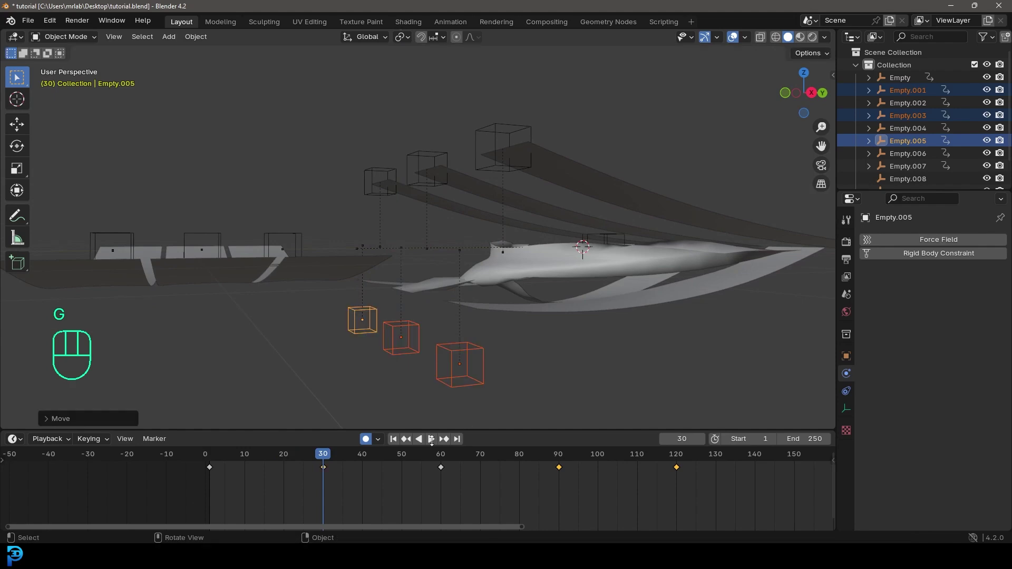
key("shift+Left")
middle_click(490, 286)
key("Tab")
key("Tab")
middle_click(618, 294)
key("space")
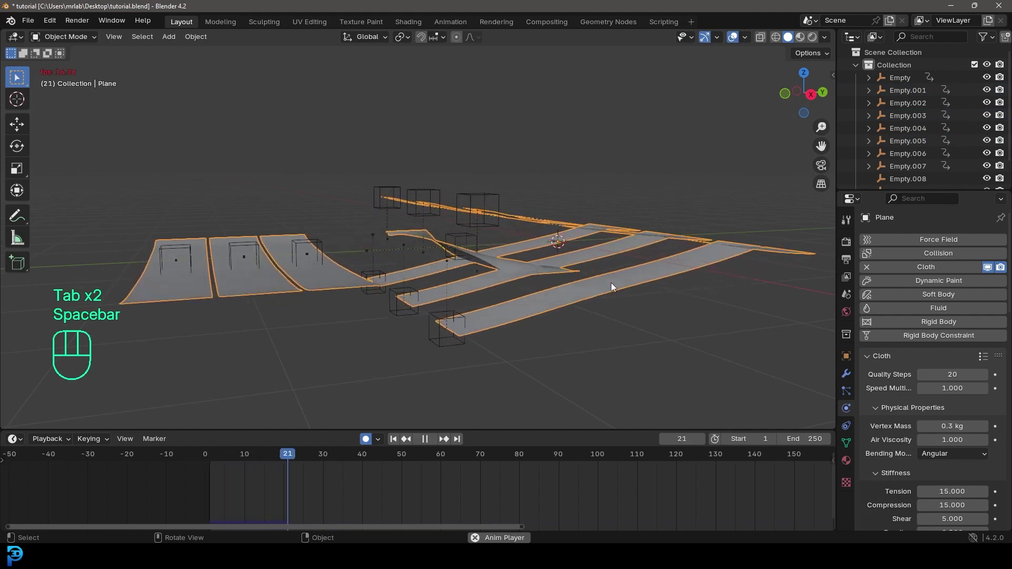
key("space")
Inspect the flexing strips from several angles, stop playback and select the hook empty Empty
left_click_drag(645, 285, 624, 281)
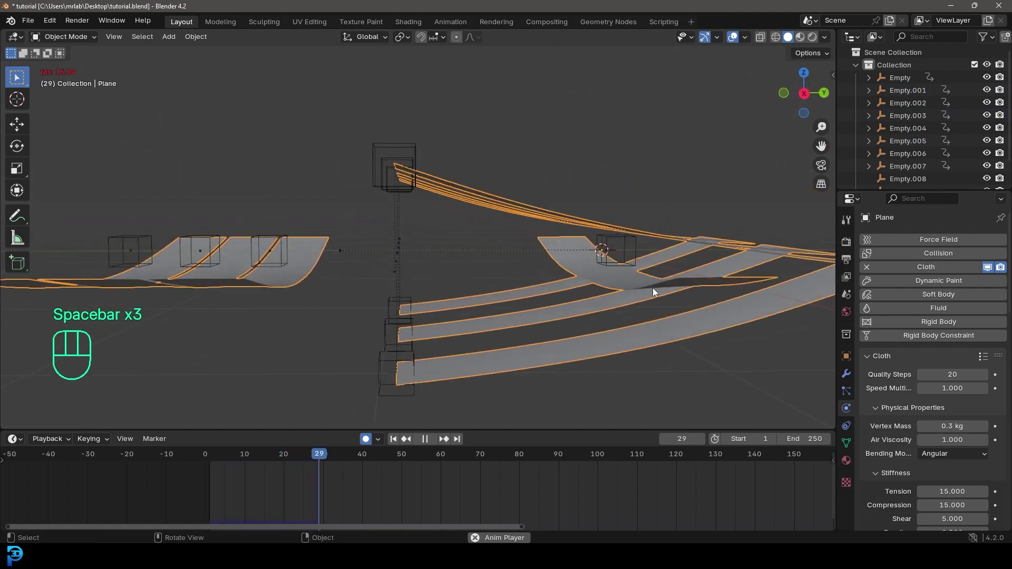
key("space")
middle_click(699, 303)
key("space")
left_click_drag(673, 327, 672, 295)
left_click_drag(391, 237, 408, 252)
left_click(467, 324)
Add Empty.002 and Empty.004 to the selection and key them lowered below the cloth
left_click_drag(451, 309, 471, 315)
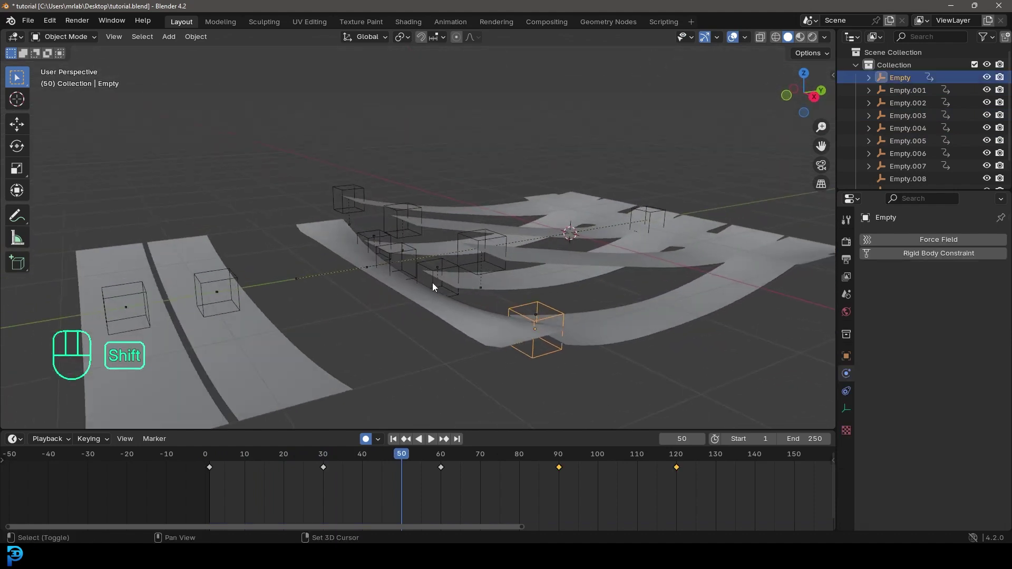
left_click(437, 286)
left_click_drag(434, 280, 481, 271)
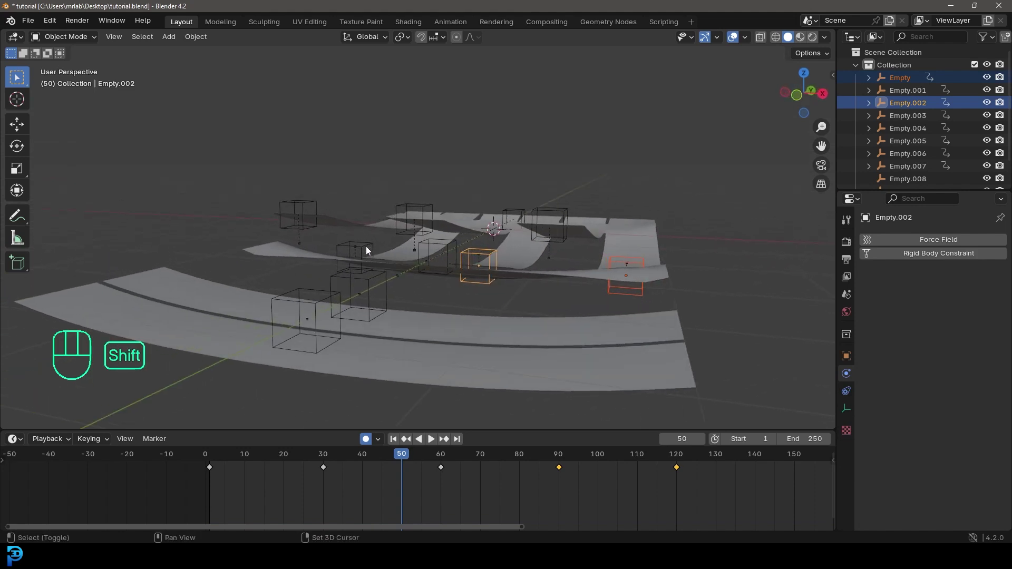
left_click_drag(560, 311, 495, 356)
left_click_drag(405, 458, 445, 472)
middle_click(509, 333)
key("g")
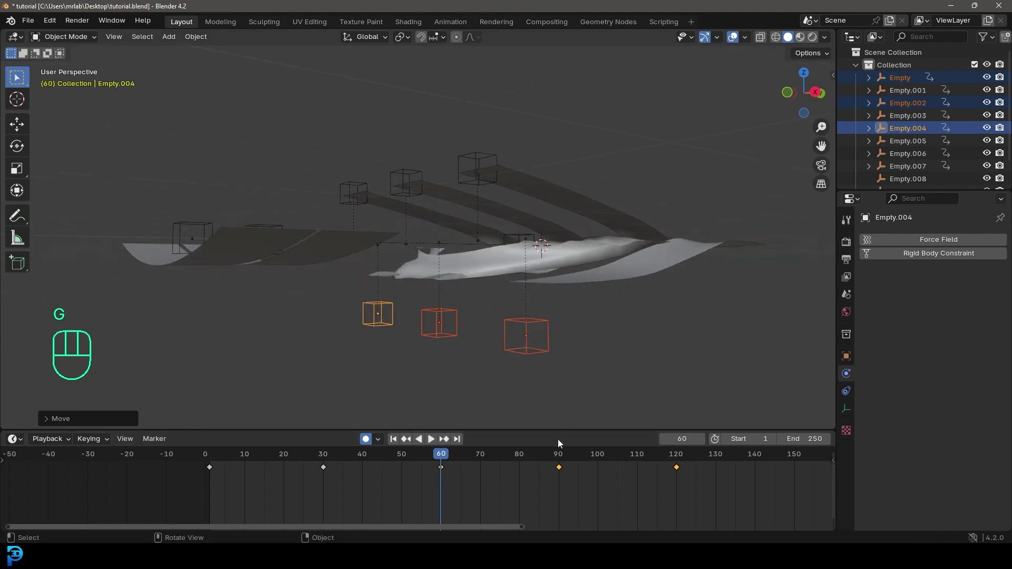
Jump to frame 120 where the strips twist wildly, then select the cloth plane
left_click_drag(446, 458, 682, 485)
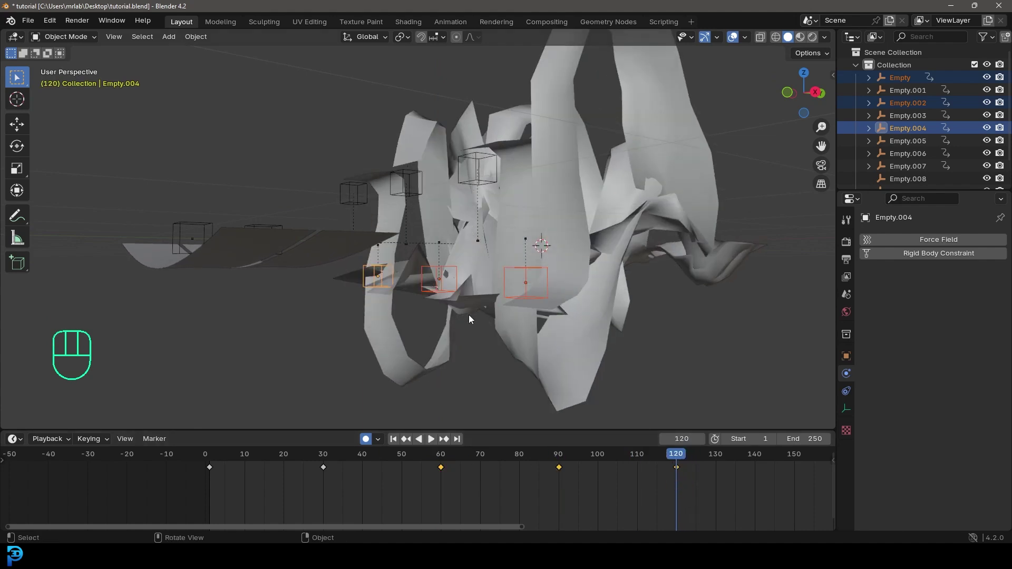
key("g")
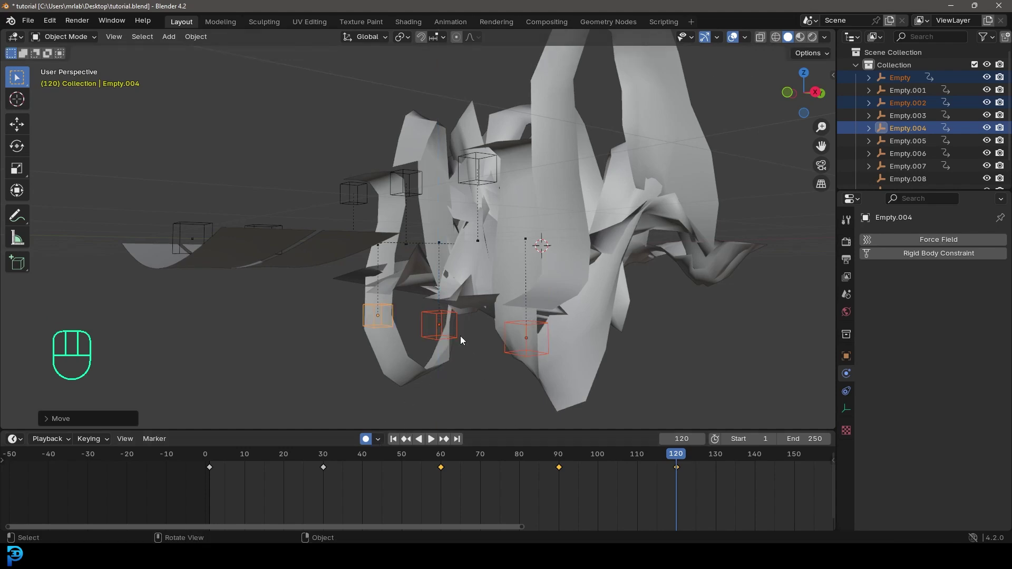
left_click(523, 188)
key("Tab")
Rewind to frame 1, save tutorial.blend and replay the simulation from a side view
key("Tab")
key("shift+Left")
left_click_drag(529, 200, 515, 242)
key("ctrl+s")
key("space")
left_click_drag(630, 314, 626, 293)
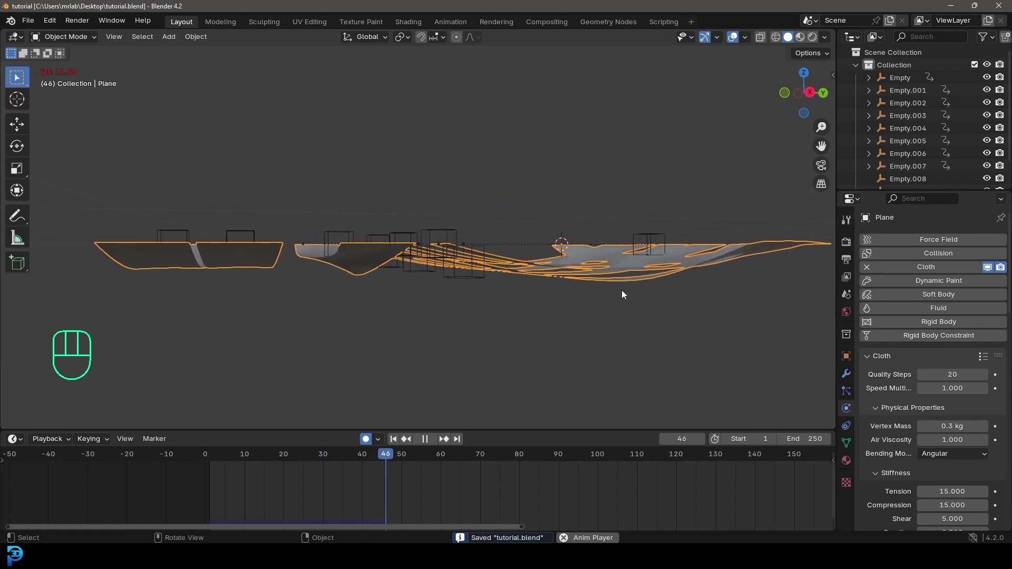
middle_click(594, 297)
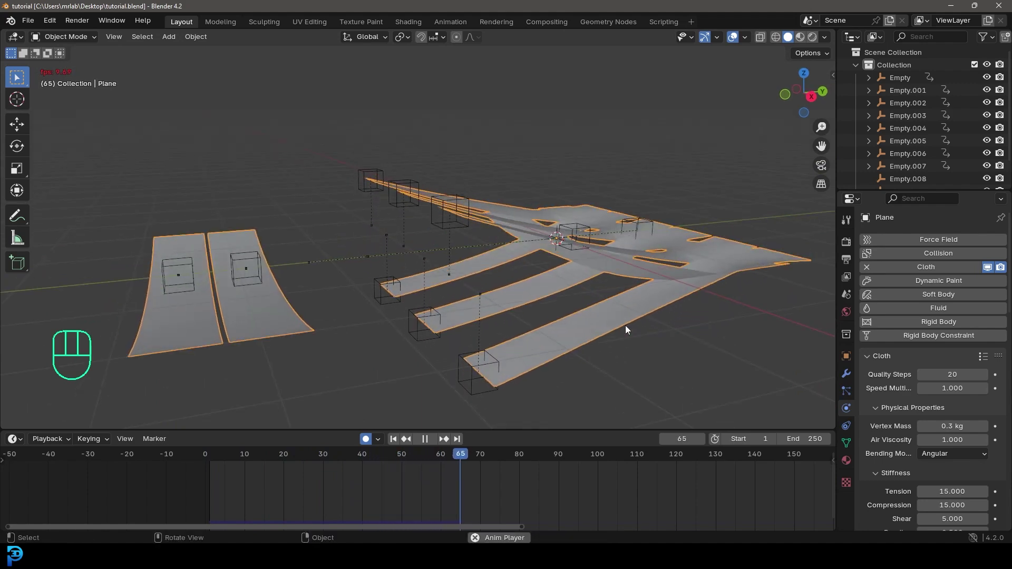
key("space")
Look down on the weave as the strips begin interlacing, then stop playback
left_click_drag(677, 331, 646, 373)
left_click_drag(697, 360, 578, 254)
left_click_drag(444, 250, 557, 277)
middle_click(563, 210)
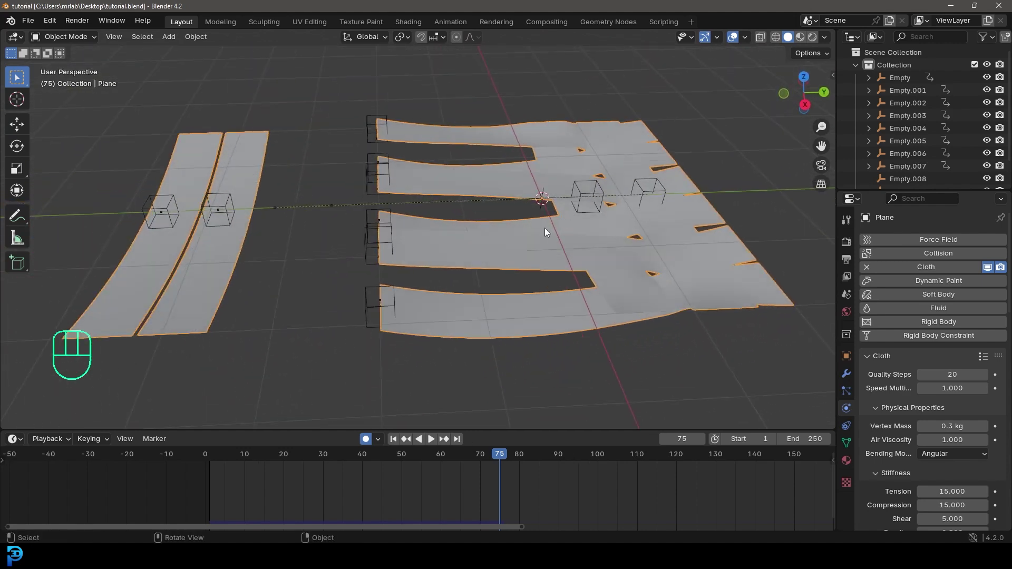
middle_click(484, 260)
key("space")
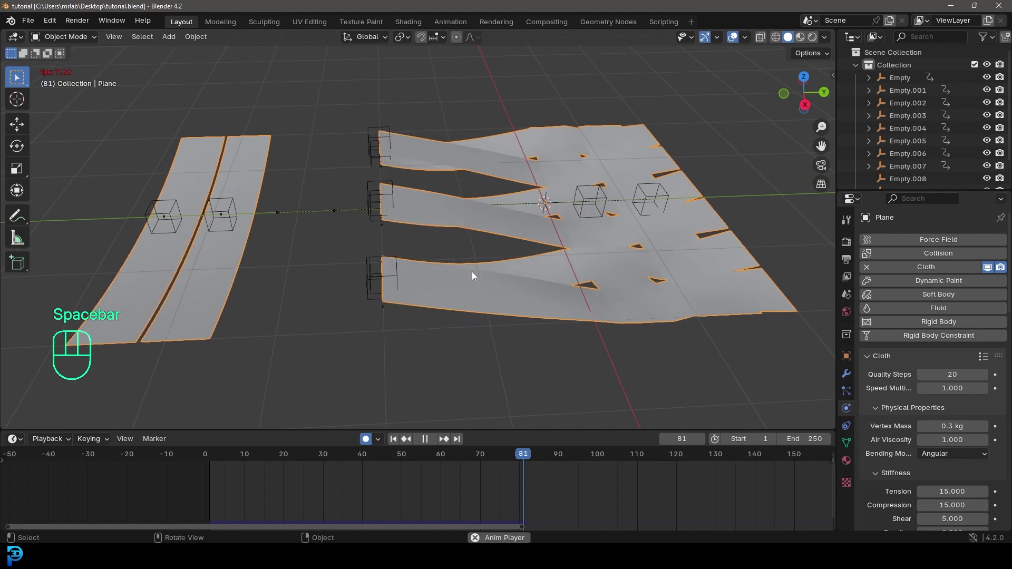
key("space")
left_click_drag(373, 304, 382, 279)
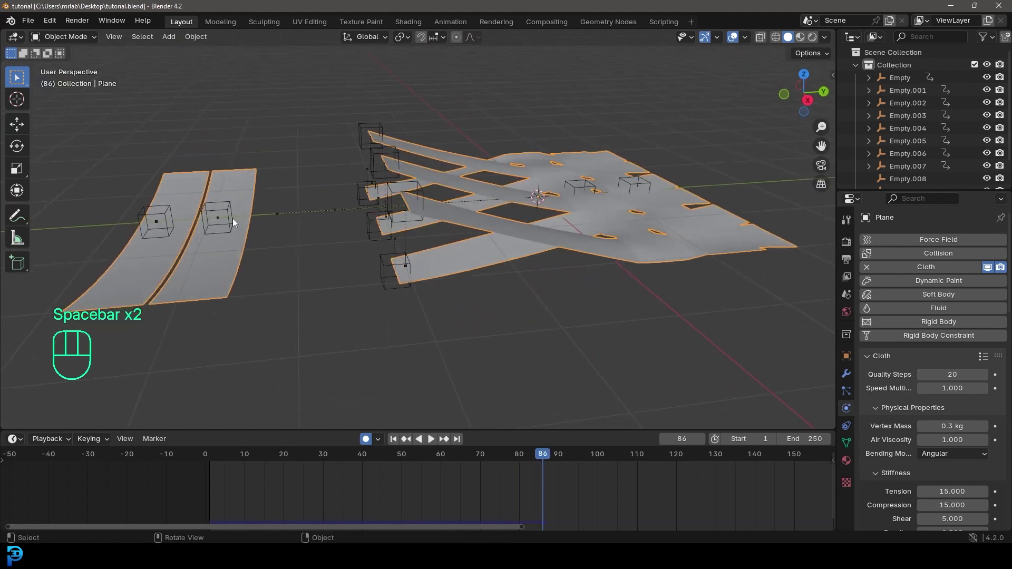
Set the frame to 80 and key Empty.008 at its current position
left_click_drag(241, 244, 376, 275)
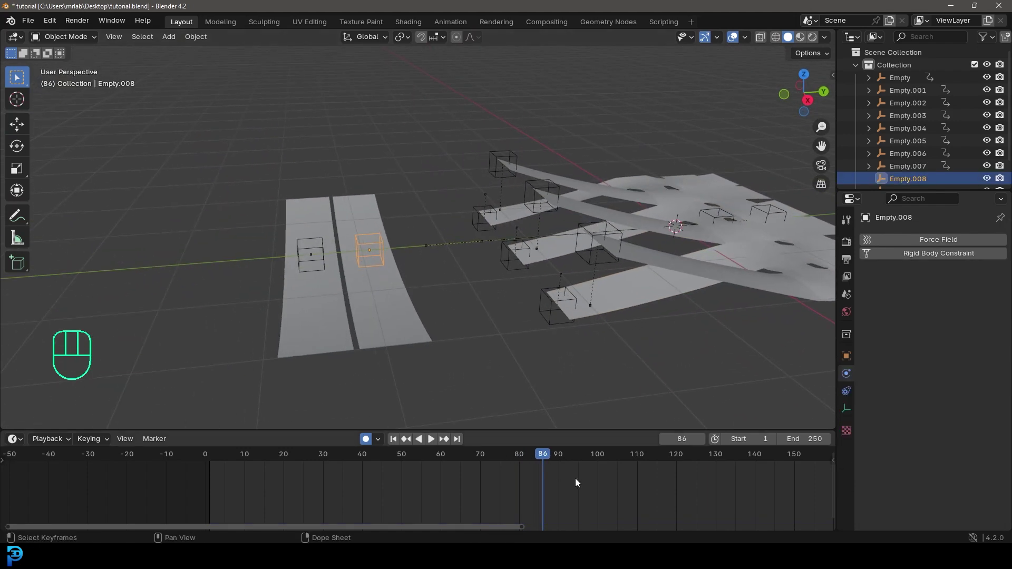
left_click_drag(538, 458, 524, 459)
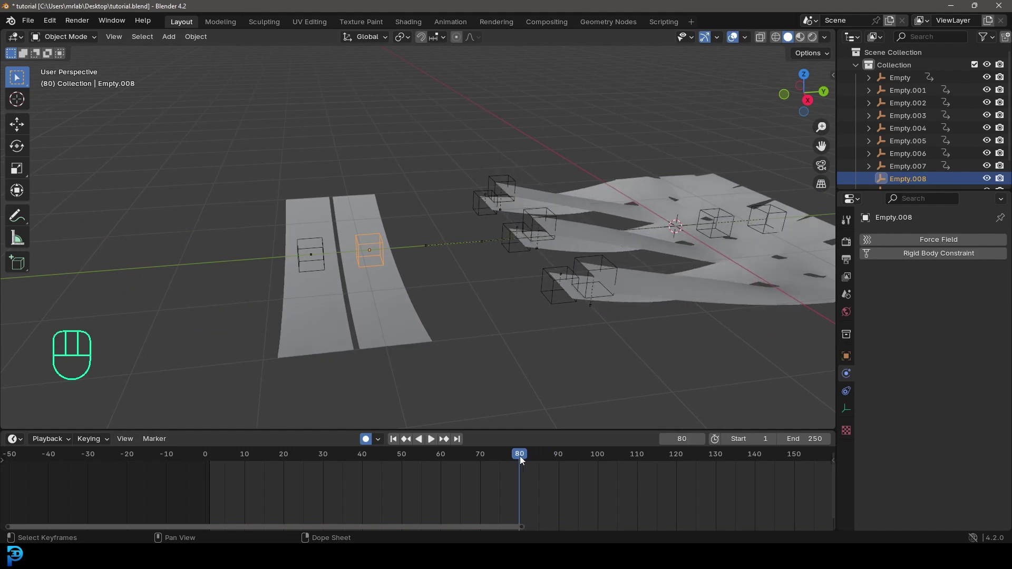
middle_click(366, 238)
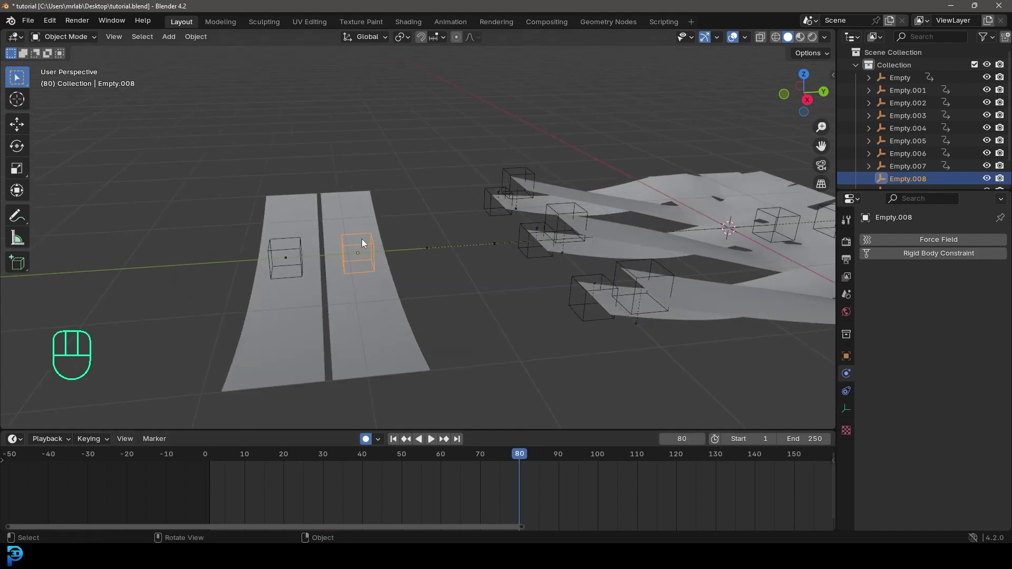
key("i")
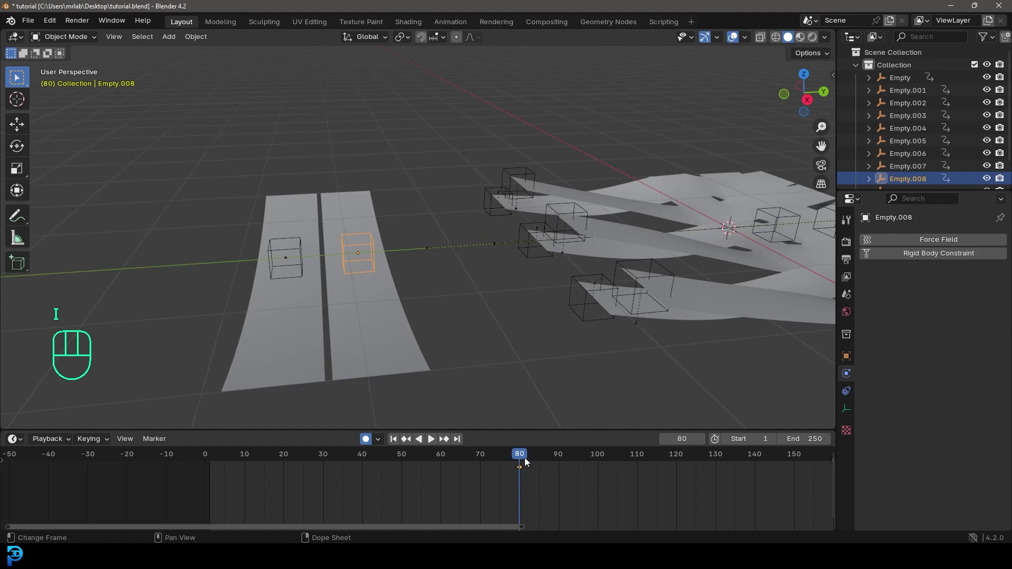
At frame 90, move Empty.008 into the middle of the weave with auto keying
left_click_drag(527, 460, 567, 468)
left_click_drag(517, 304, 420, 304)
key("g")
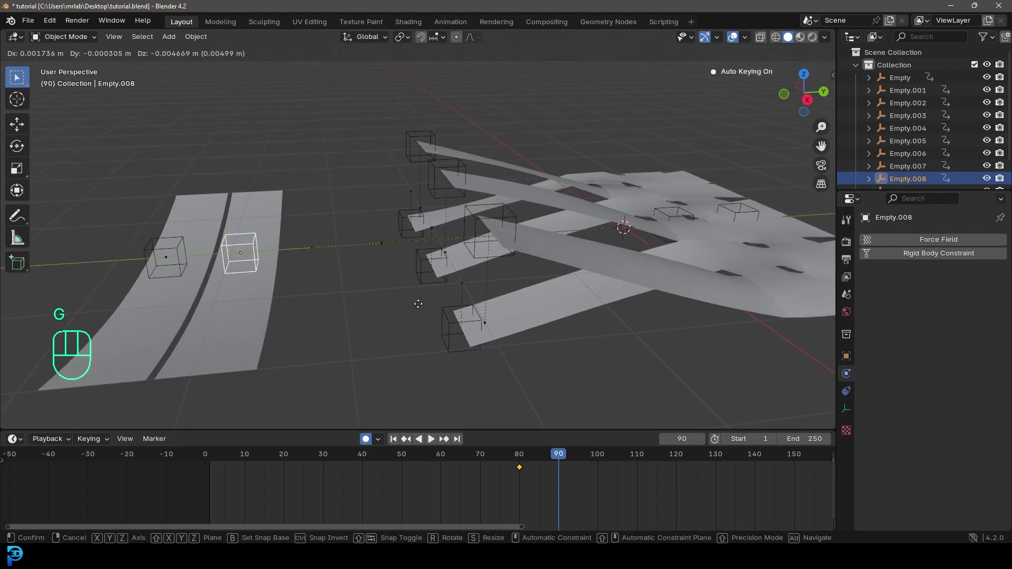
left_click_drag(704, 271, 696, 299)
left_click_drag(693, 303, 539, 274)
left_click_drag(511, 280, 522, 304)
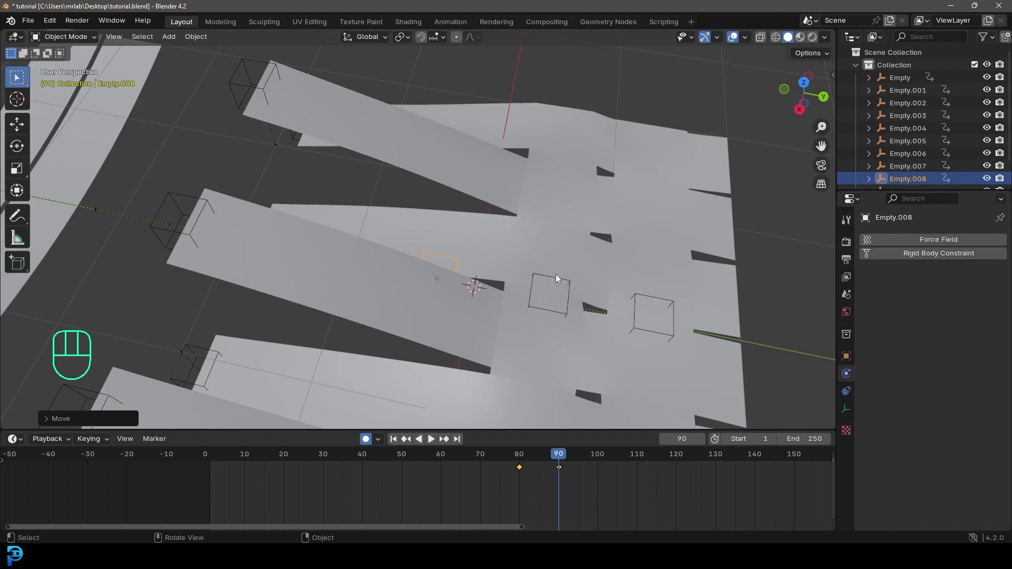
left_click_drag(524, 284, 521, 294)
key("g")
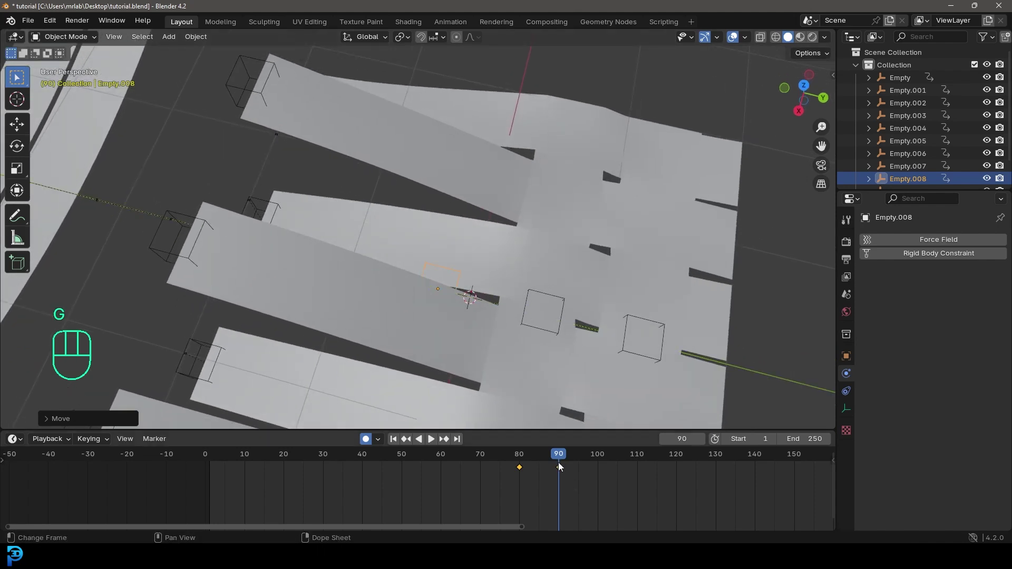
Rewind to frame 1 and replay the cloth so the strips interlace into a woven sheet
left_click_drag(457, 464, 481, 460)
left_click_drag(402, 271, 443, 211)
key("Tab")
key("Tab")
key("shift+Left")
left_click_drag(426, 258, 477, 264)
key("space")
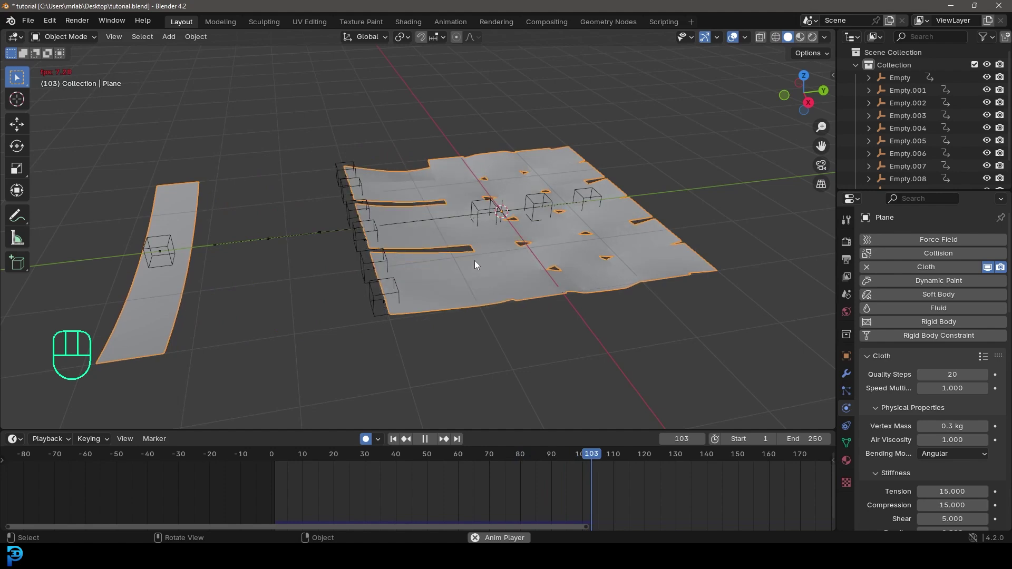
key("space")
middle_click(327, 224)
left_click_drag(323, 221, 277, 248)
Select Empty.009, key it, then move to frame 120 ready to reposition it
left_click(277, 248)
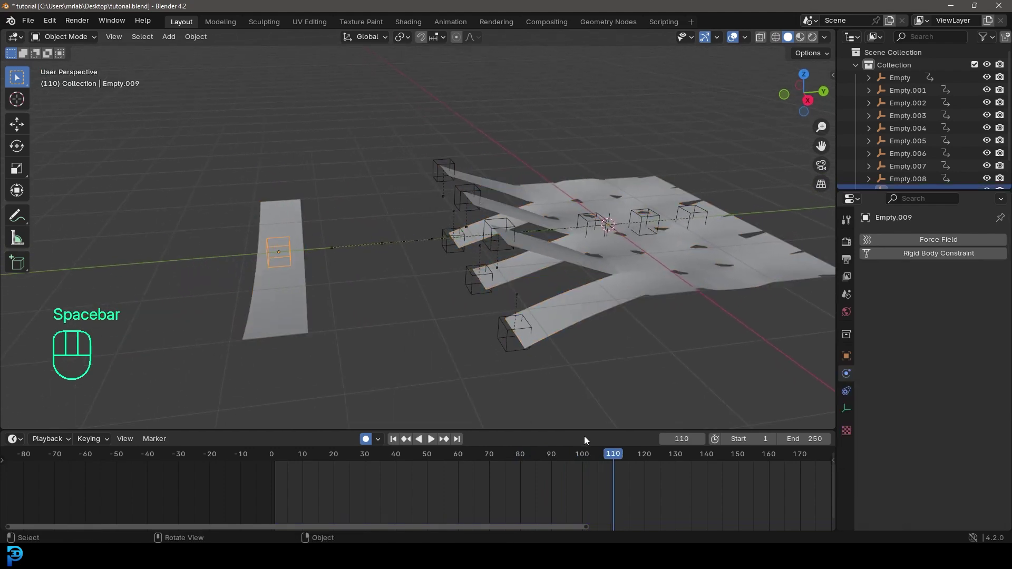
left_click_drag(610, 462, 587, 463)
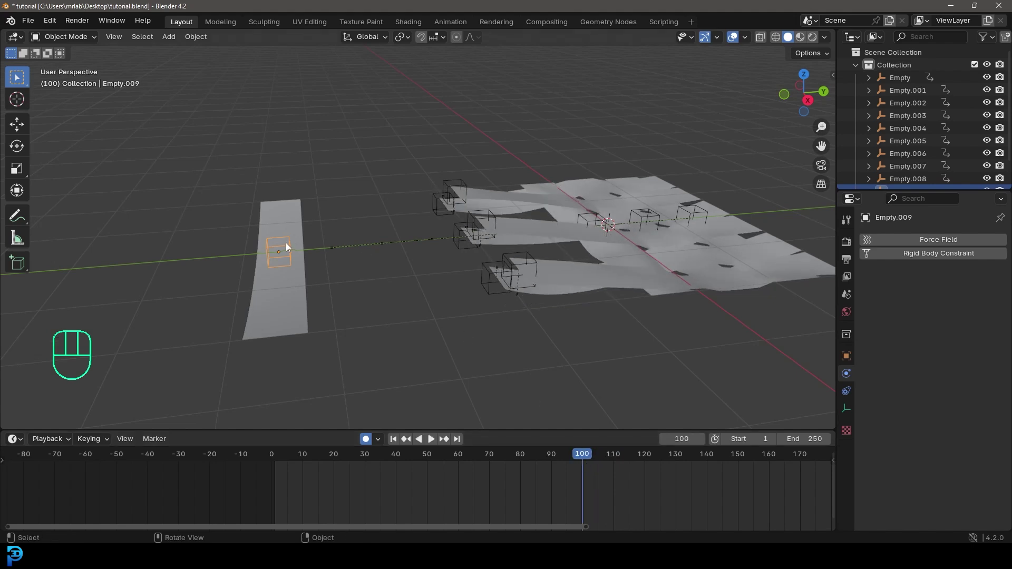
middle_click(320, 257)
key("i")
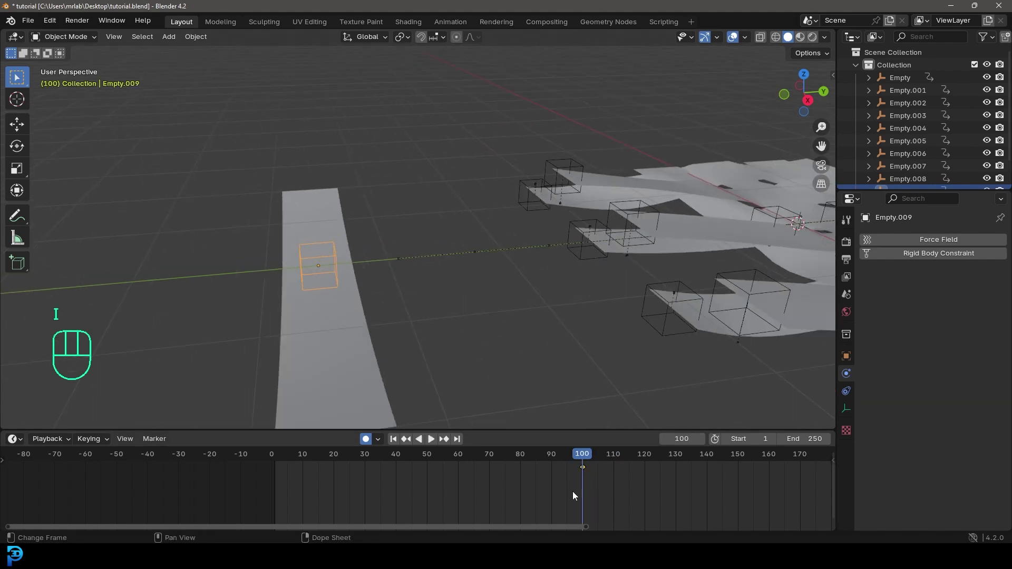
left_click_drag(594, 461, 650, 473)
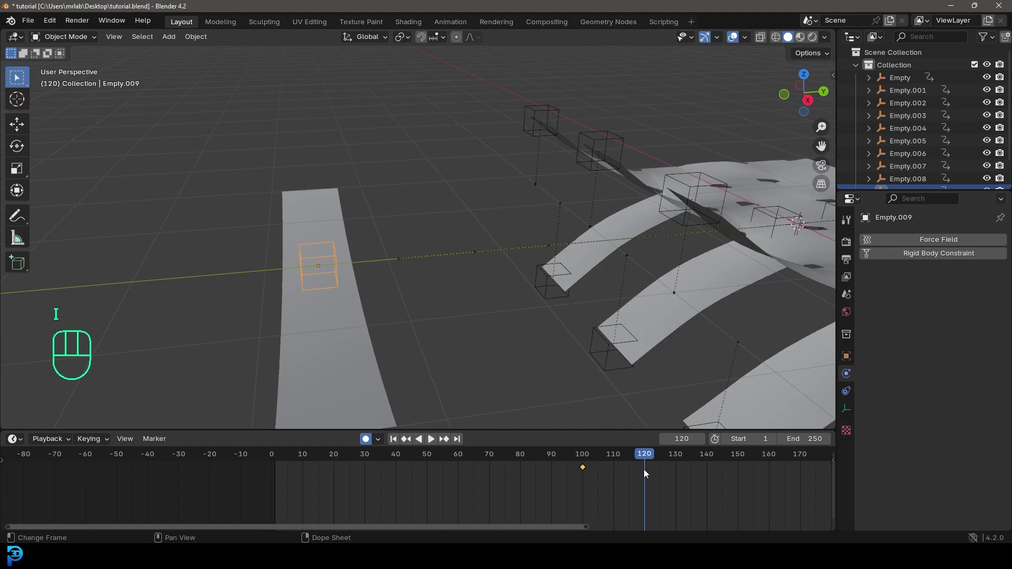
left_click_drag(592, 288, 494, 231)
key("g")
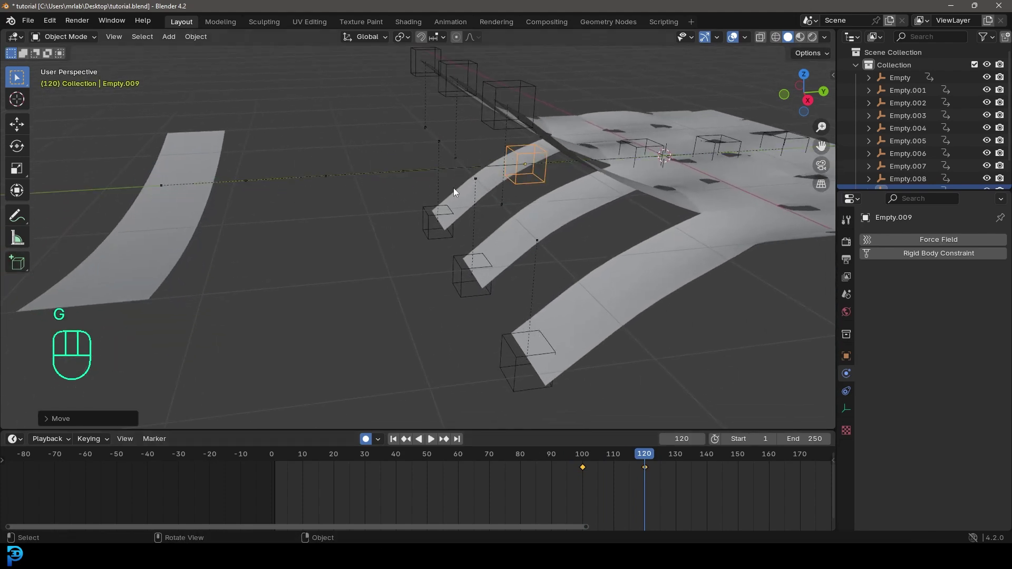
Slide the hook empty along Y across the sheet so its strip folds over, and confirm
left_click_drag(482, 202, 473, 223)
left_click_drag(498, 246, 456, 232)
key("g")
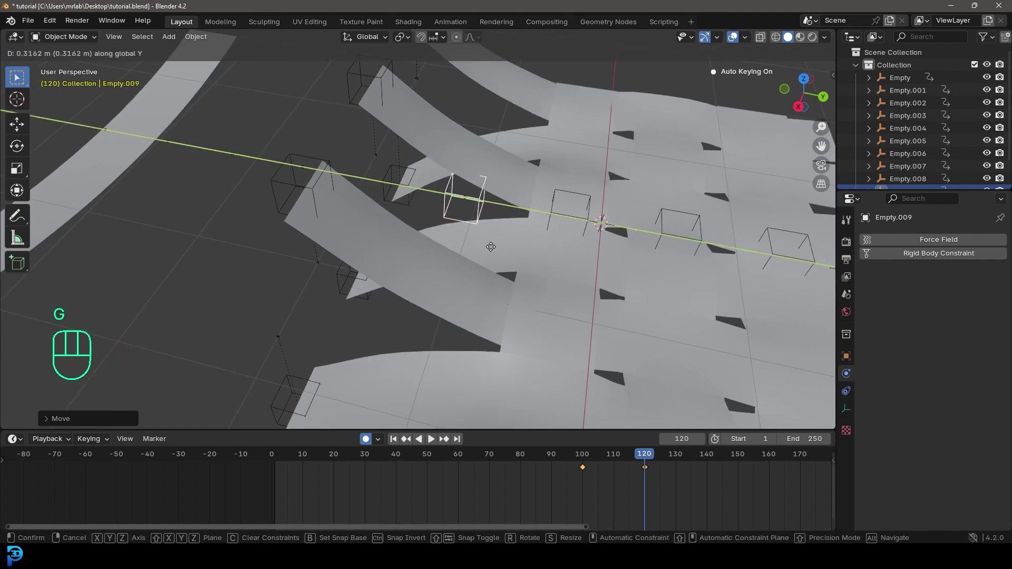
left_click_drag(424, 270, 471, 265)
left_click(650, 457)
Replay the cloth pulling every crosswise strip into the weave, then select Empty, .002 and .004 at frame 129
left_click(559, 233)
key("Tab")
key("Tab")
key("space")
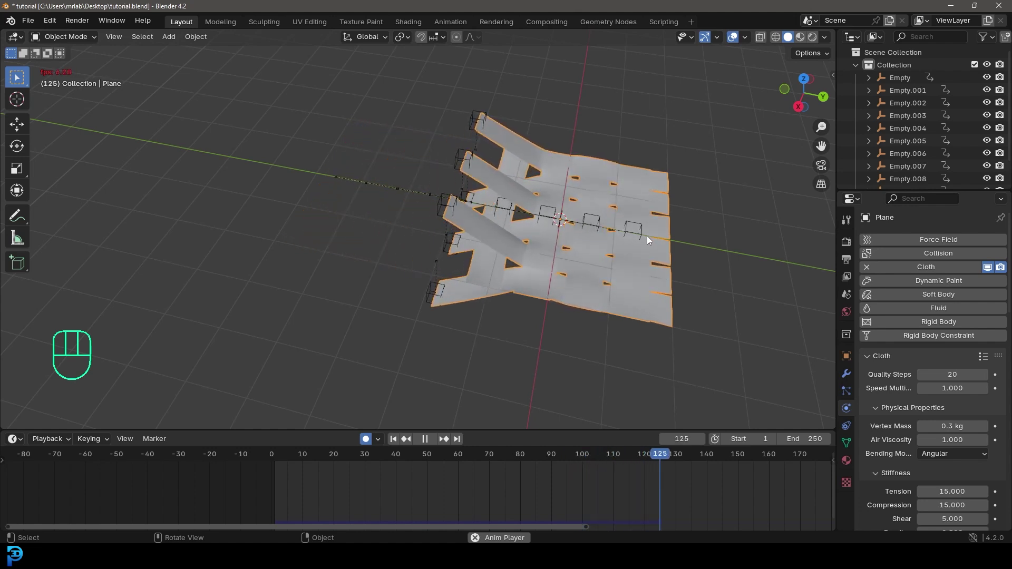
key("space")
left_click_drag(441, 247, 522, 208)
left_click_drag(519, 213, 516, 255)
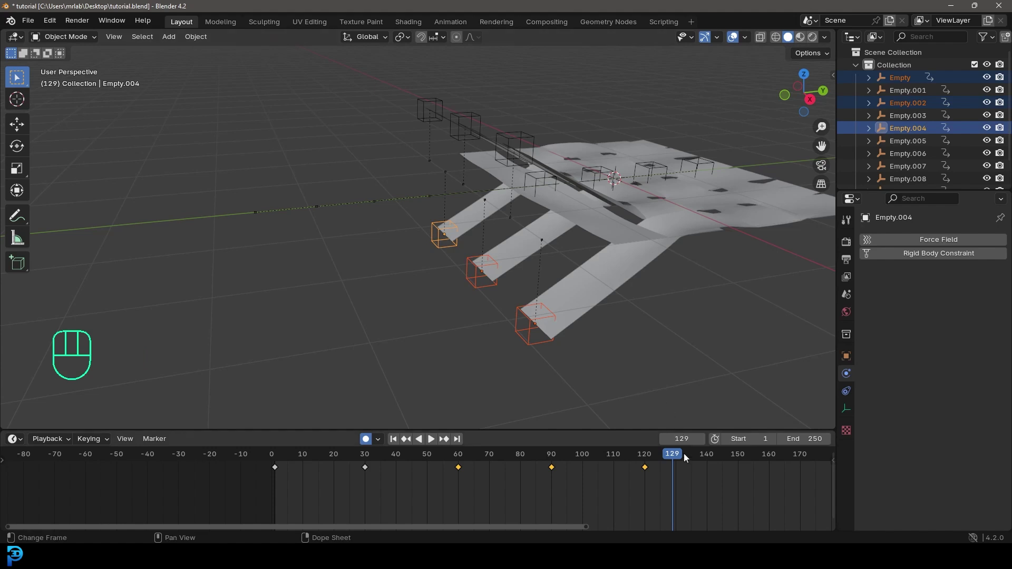
At frame 140 in front view, raise Empty, .002 and .004 along Z and confirm
left_click_drag(675, 460, 699, 457)
middle_click(532, 322)
key("g")
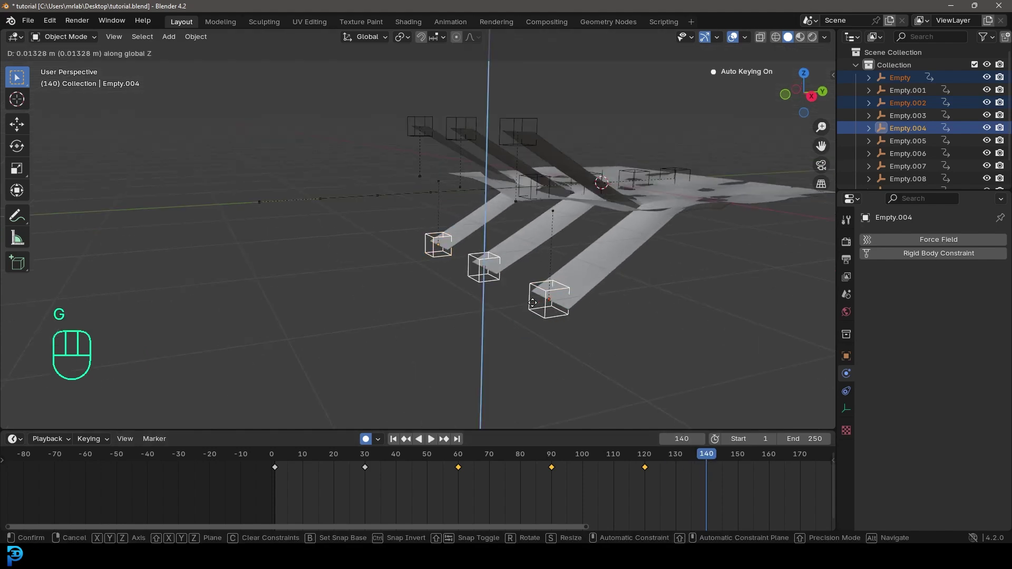
key("KP_1")
key("g")
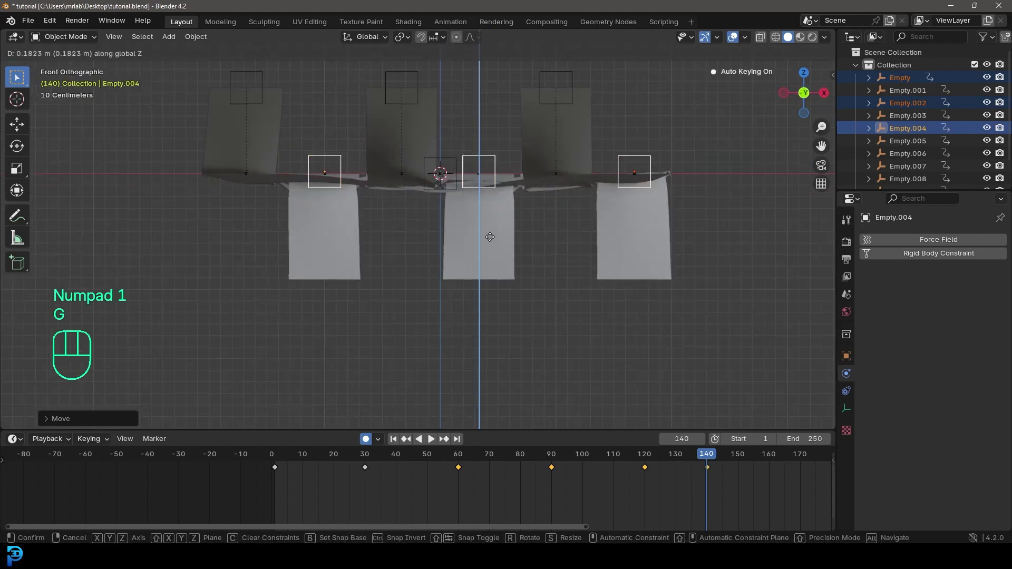
left_click(549, 77)
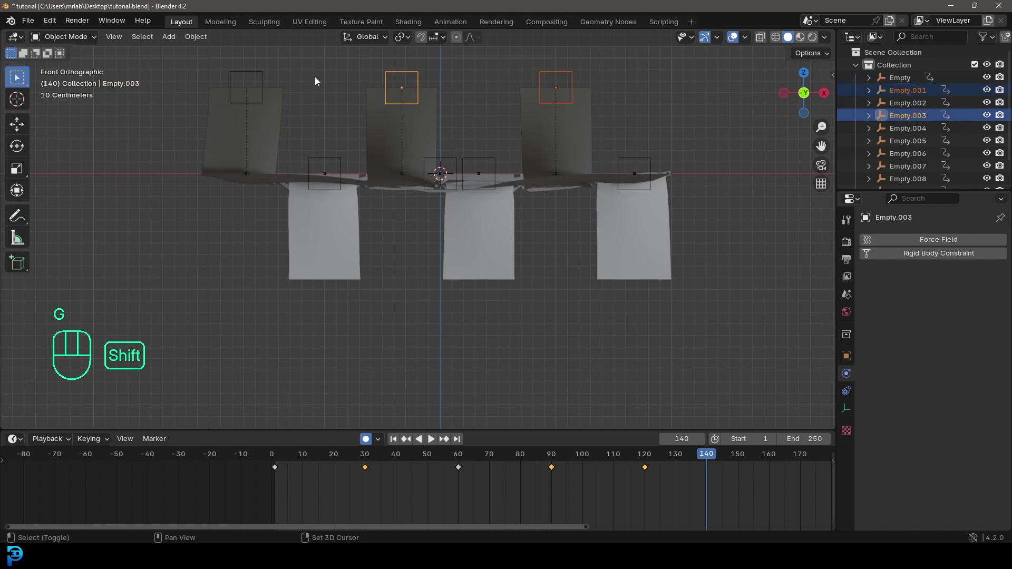
Lower Empty.001, .003 and .005 to sheet level, then turn Auto Keying off
left_click(249, 76)
key("g")
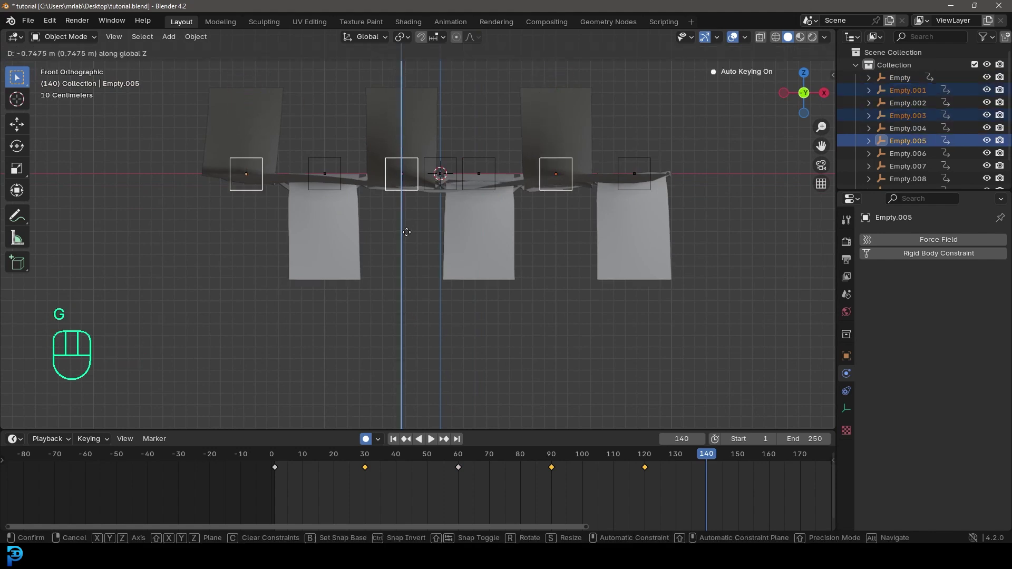
left_click_drag(566, 213, 464, 261)
left_click_drag(530, 275, 499, 315)
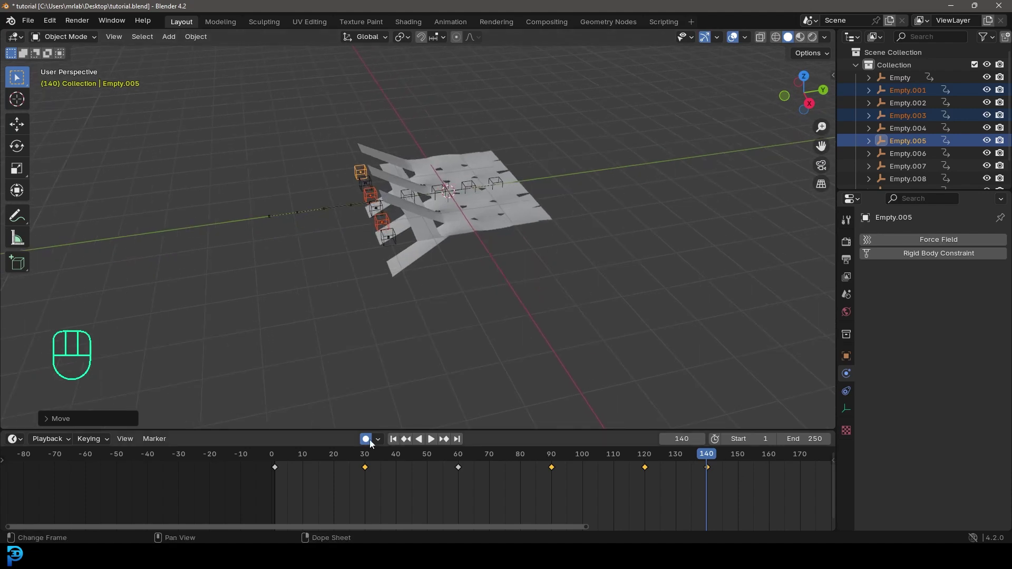
left_click(373, 443)
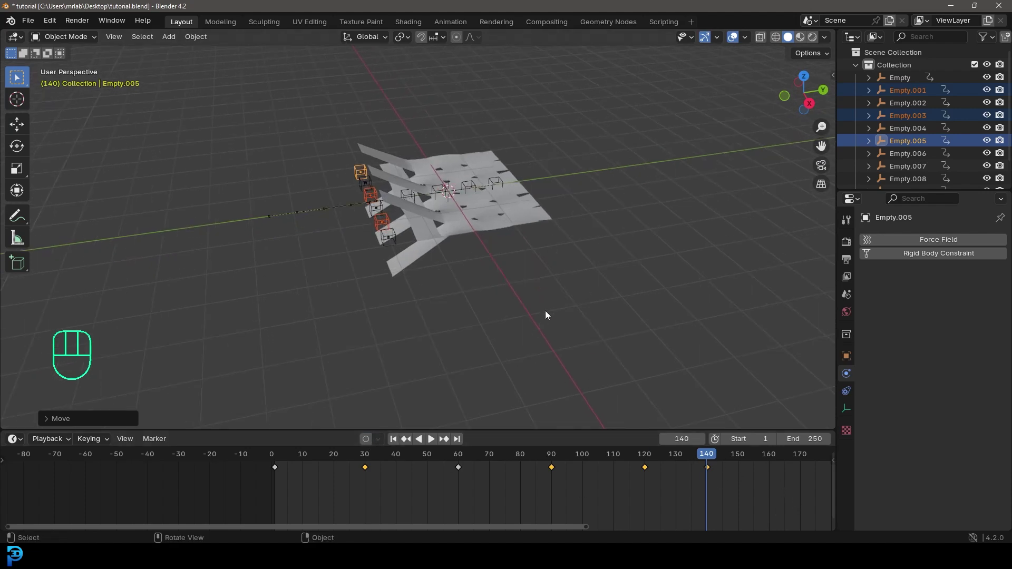
Replay the simulation from frame 1 until every strip is woven flat by frame 141
key("shift+Left")
key("Tab")
key("Tab")
key("alt+a")
key("space")
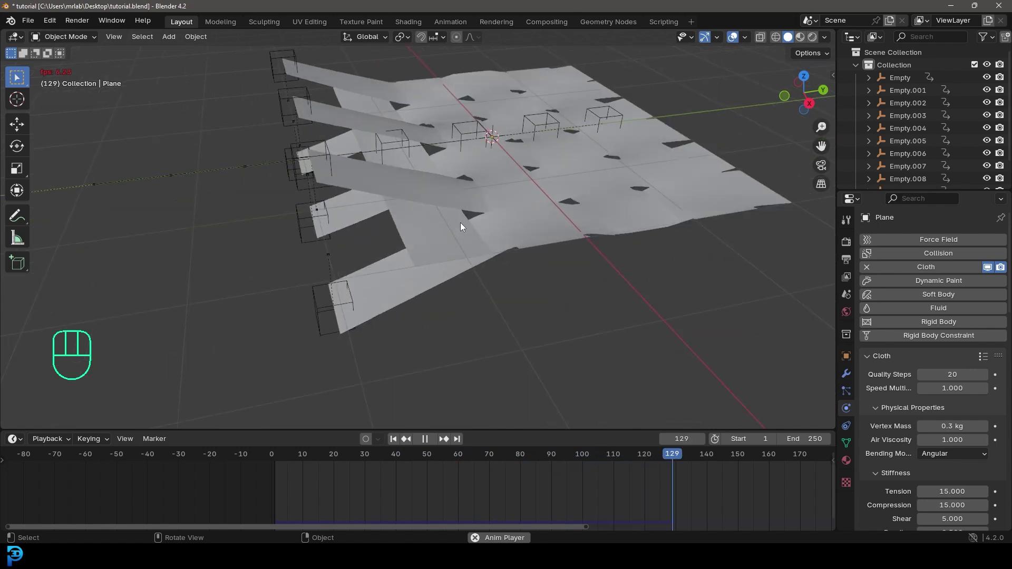
key("space")
Save tutorial.blend and select the cloth plane for adding modifiers
left_click_drag(595, 194, 566, 227)
left_click_drag(551, 235, 522, 249)
key("ctrl+s")
left_click_drag(536, 283, 531, 262)
left_click(444, 242)
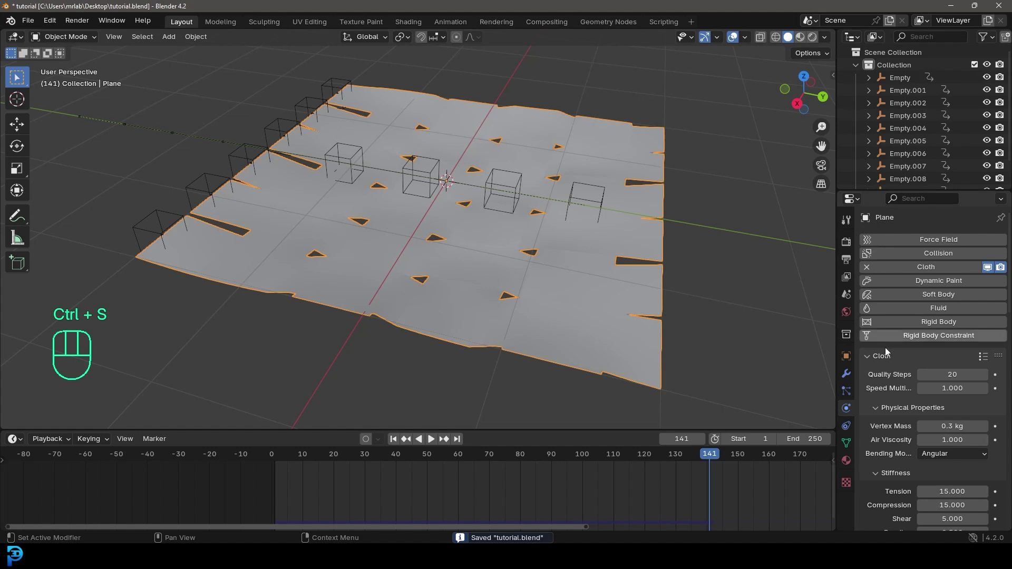
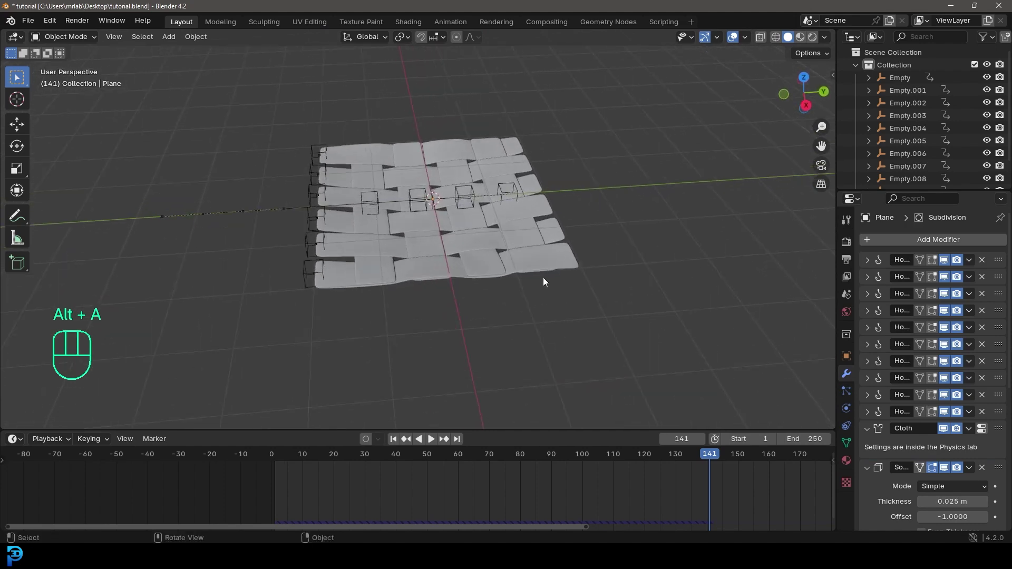
Save the file and show the plane's material settings for the Blue and Red slots
key("ctrl+s")
left_click(546, 245)
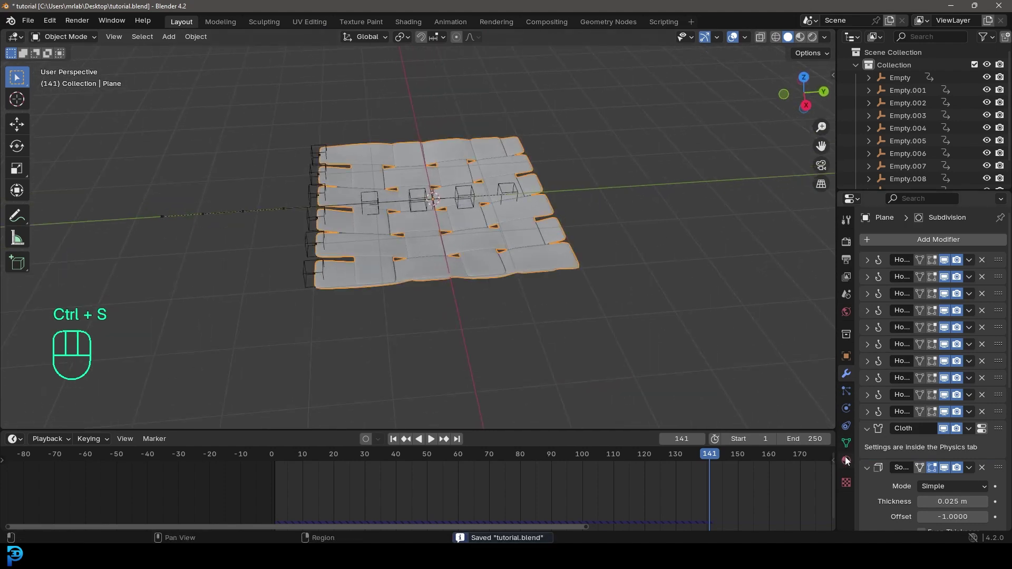
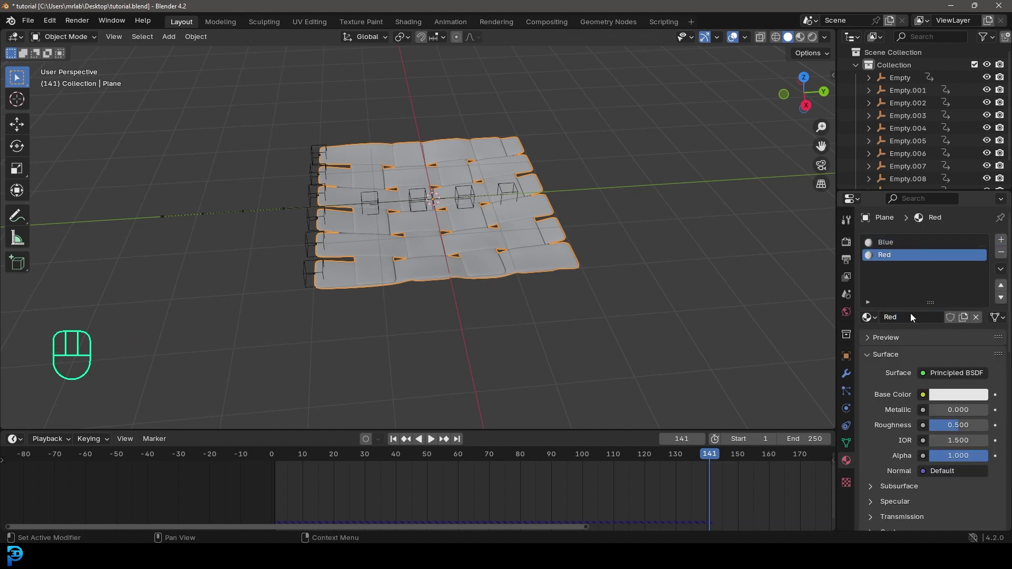
Give the Blue material a blue Viewport Display colour
left_click(897, 245)
left_click(879, 359)
left_click(874, 427)
left_click(880, 456)
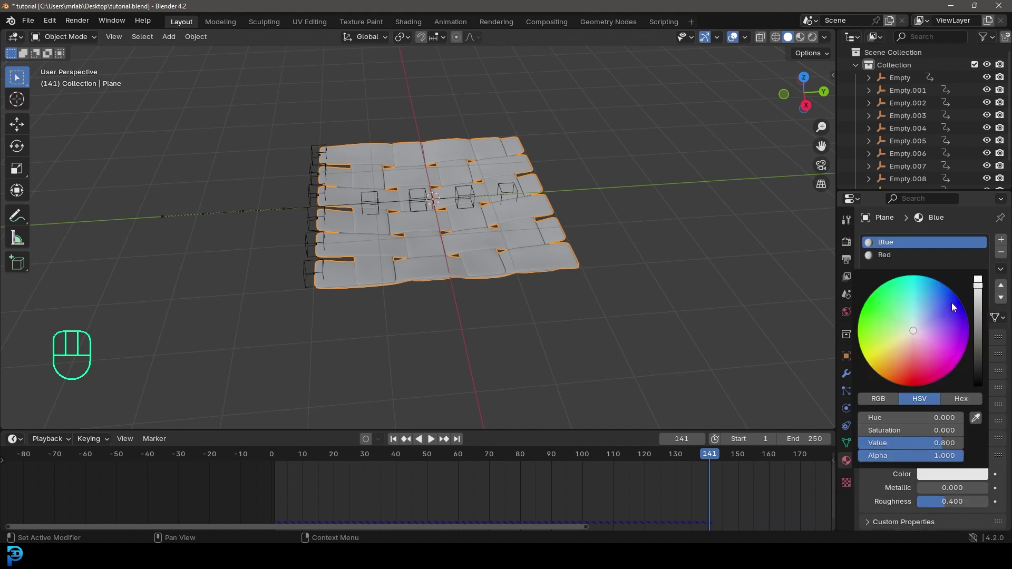
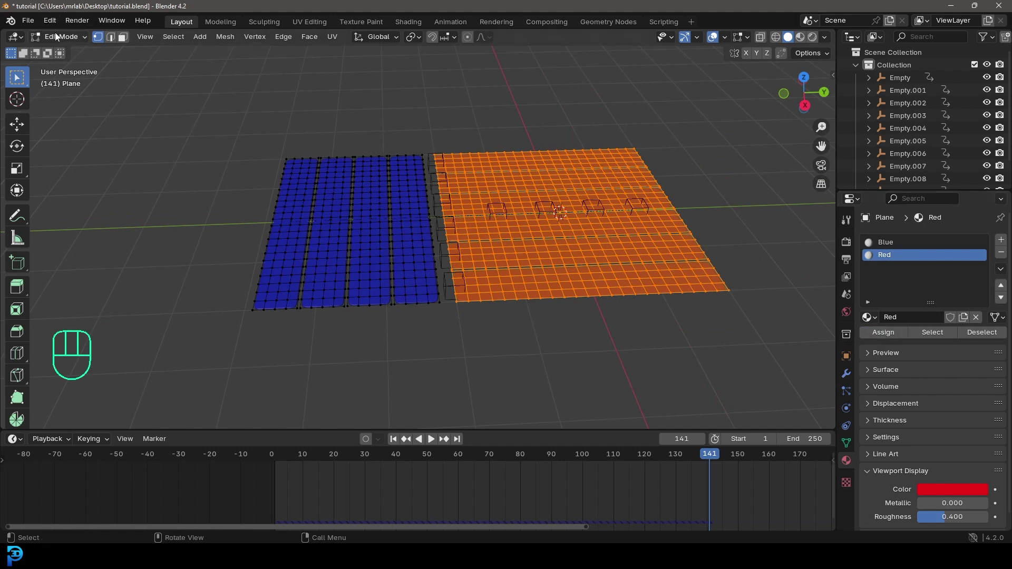
View the blue vertical and red crosswise strips, rewind to frame 1 and show the cloth physics settings
left_click_drag(62, 40, 629, 257)
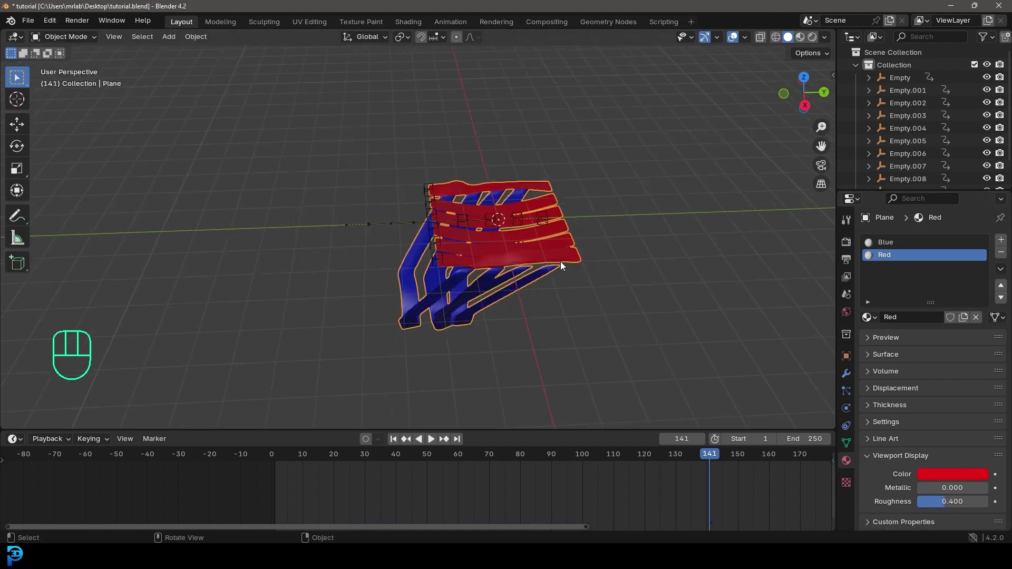
key("alt+a")
key("shift+Left")
key("Tab")
key("Tab")
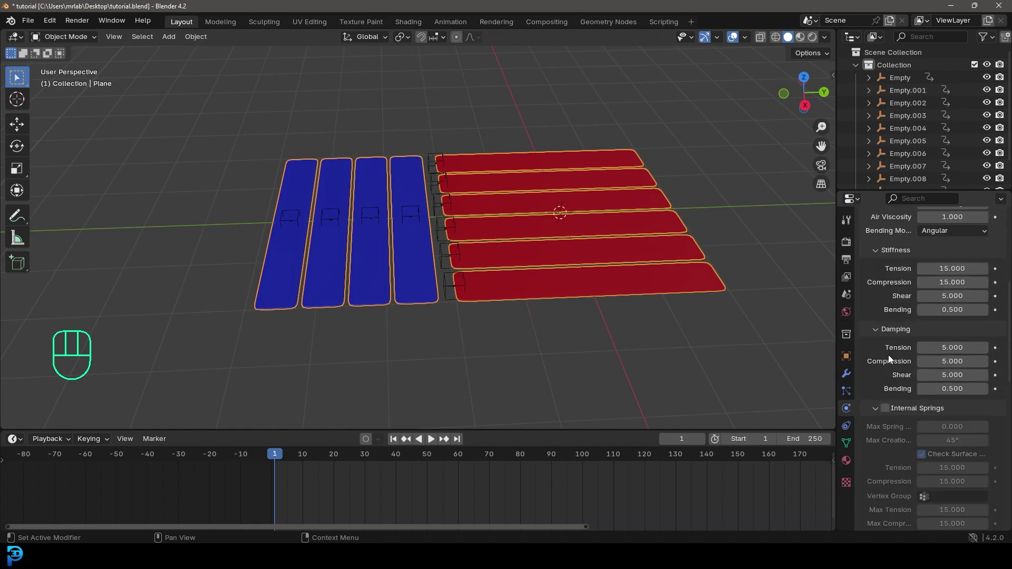
Save the file and bake the cloth cache for all 250 frames, then start playback
left_click(894, 434)
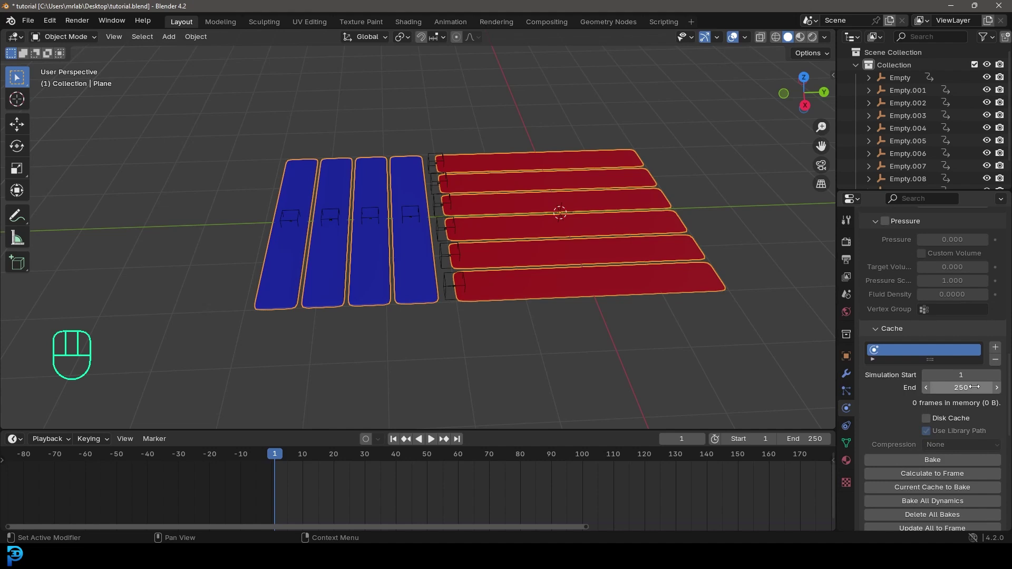
key("ctrl+s")
left_click_drag(947, 461, 530, 476)
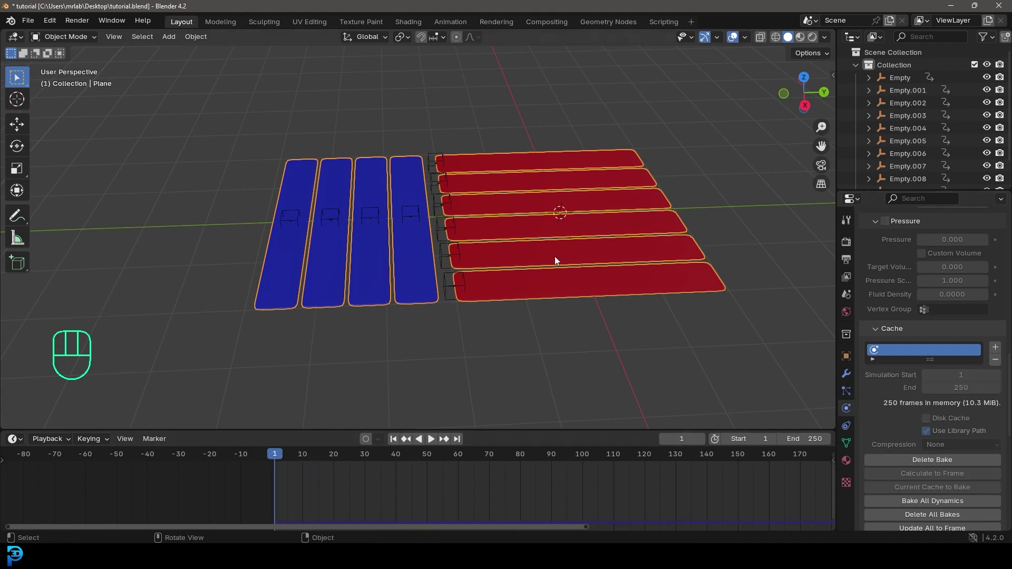
key("space")
Orbit and zoom around the playing simulation to inspect the interlacing red and blue strips
key("alt+a")
middle_click(630, 327)
left_click_drag(623, 320, 585, 317)
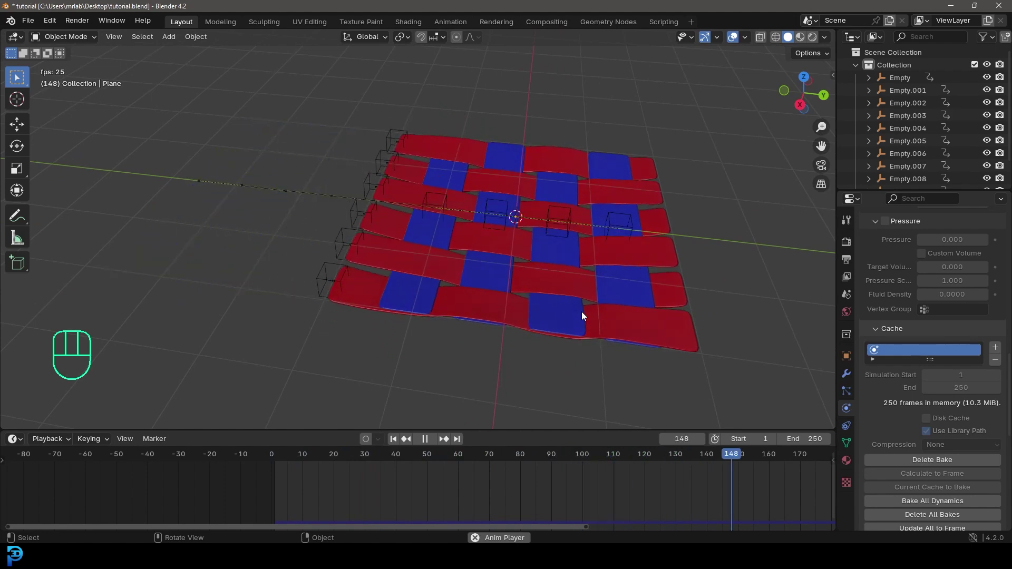
left_click_drag(541, 224, 553, 255)
left_click_drag(523, 260, 539, 247)
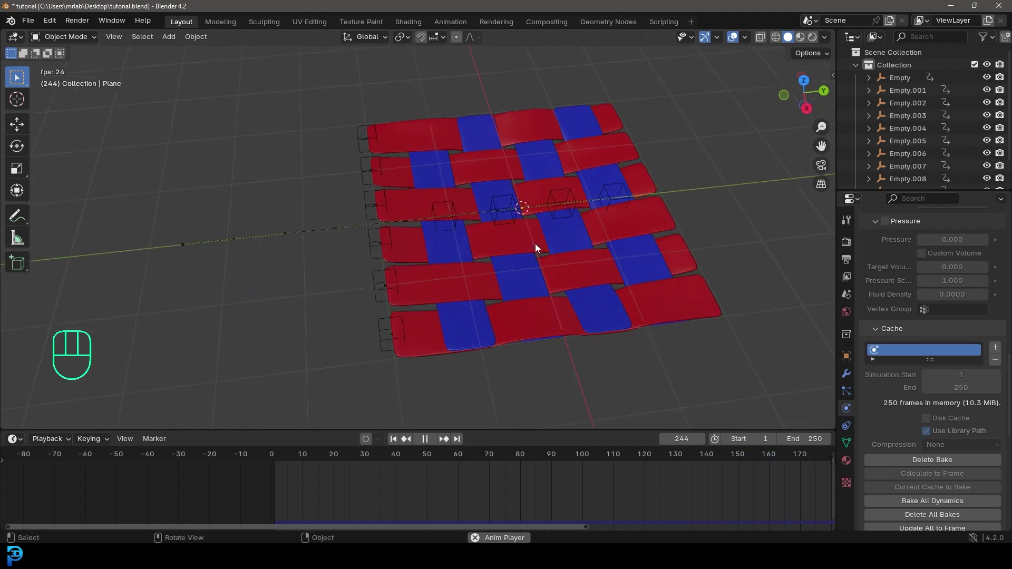
middle_click(584, 265)
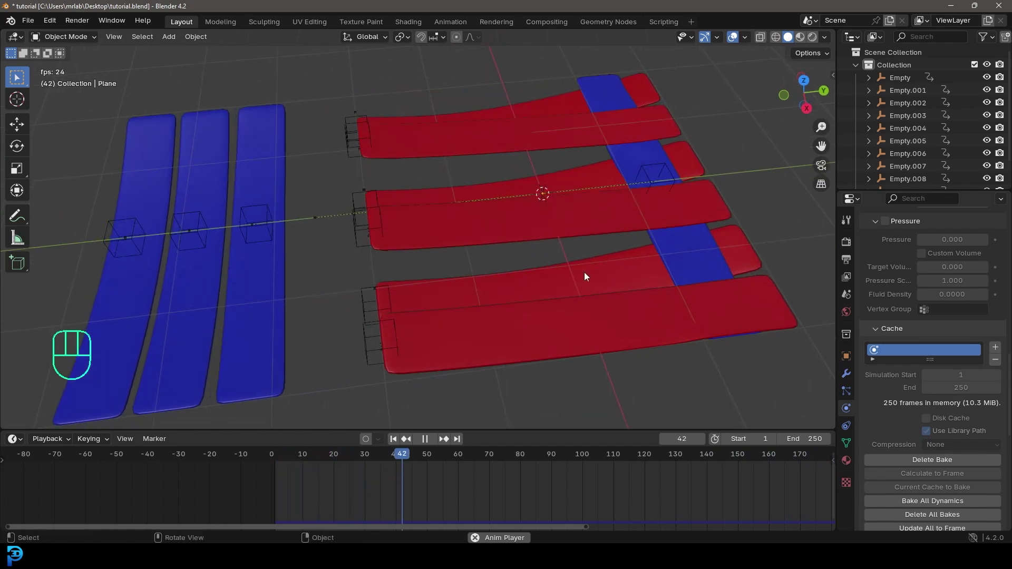